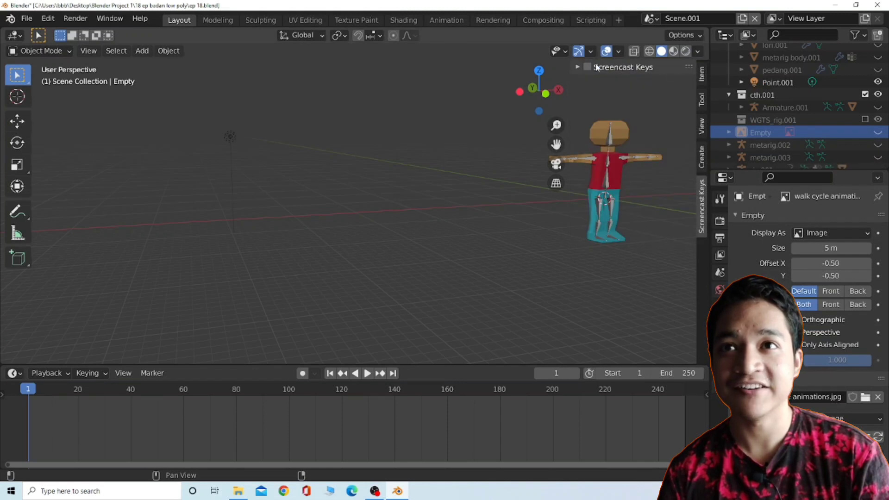
Check the reference image empty's location and rotation in the N sidebar, then hide it again.
click(19, 74)
click(113, 292)
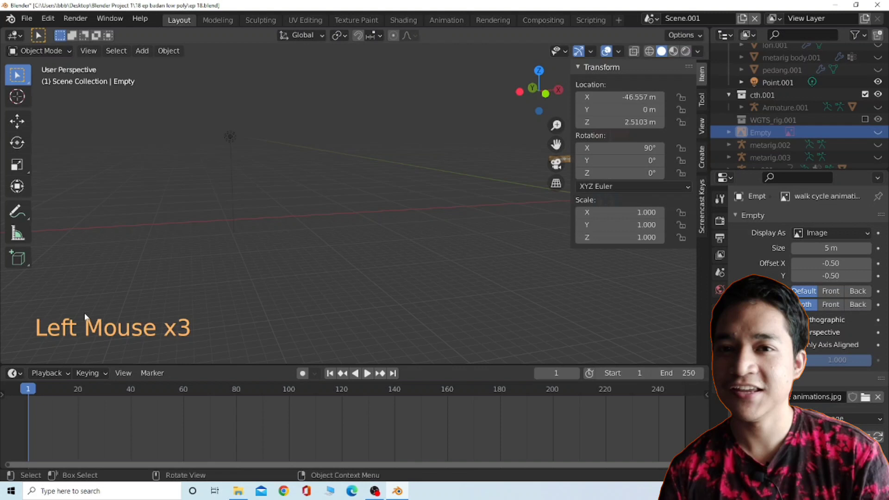
key(n)
click(404, 262)
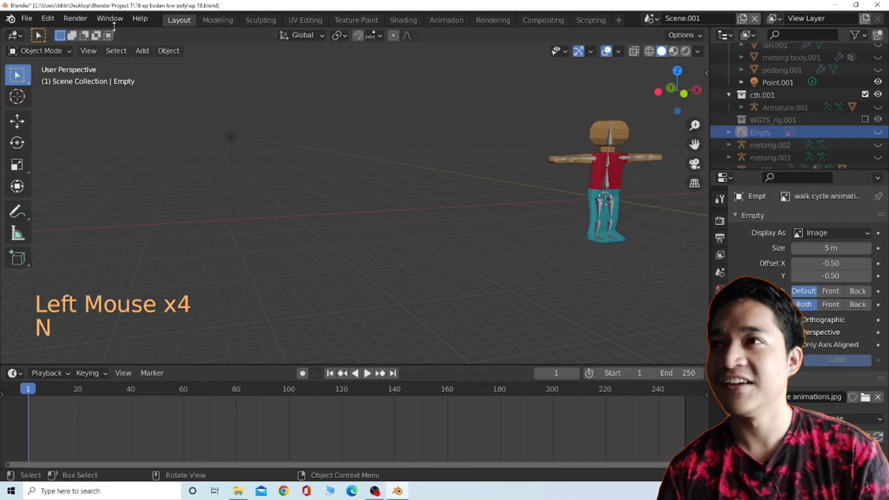
click(120, 23)
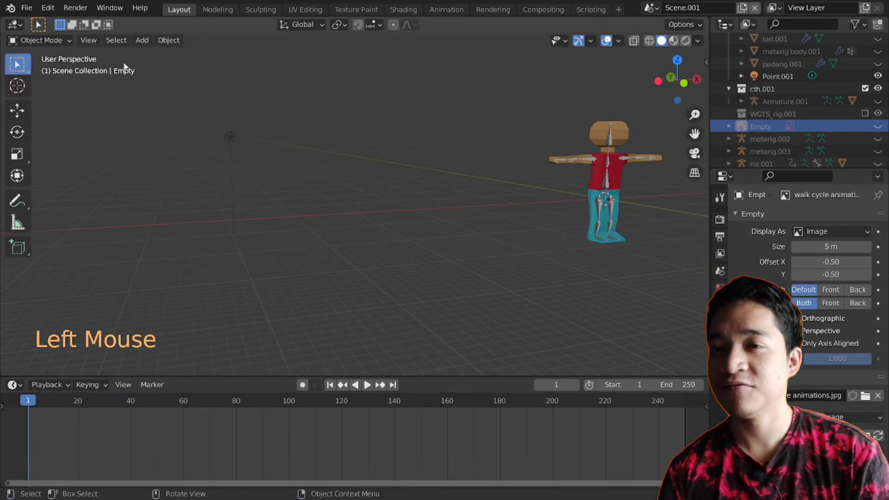
Orbit and reframe the view on the scene around the character rig.
middle_click(548, 241)
scroll(down, 3)
key(shift+c)
scroll(up, 3)
Rotate the character rig 90° about the Z axis so it faces sideways.
click(354, 181)
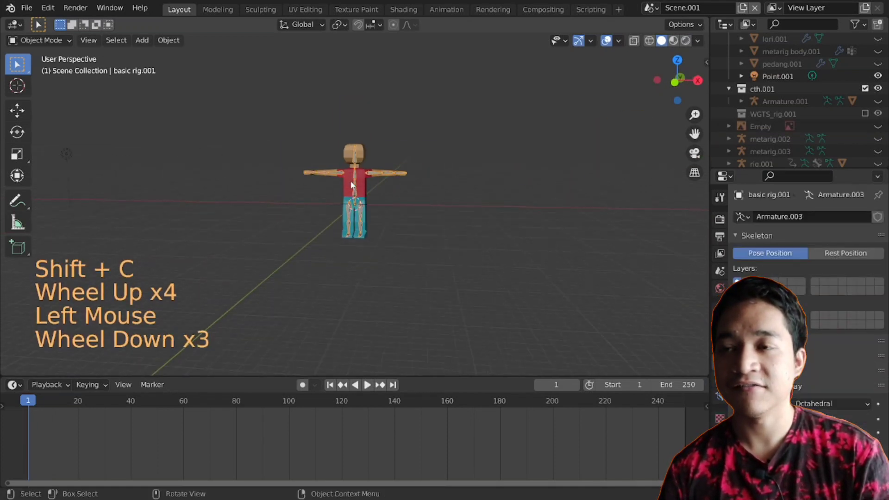
scroll(down, 3)
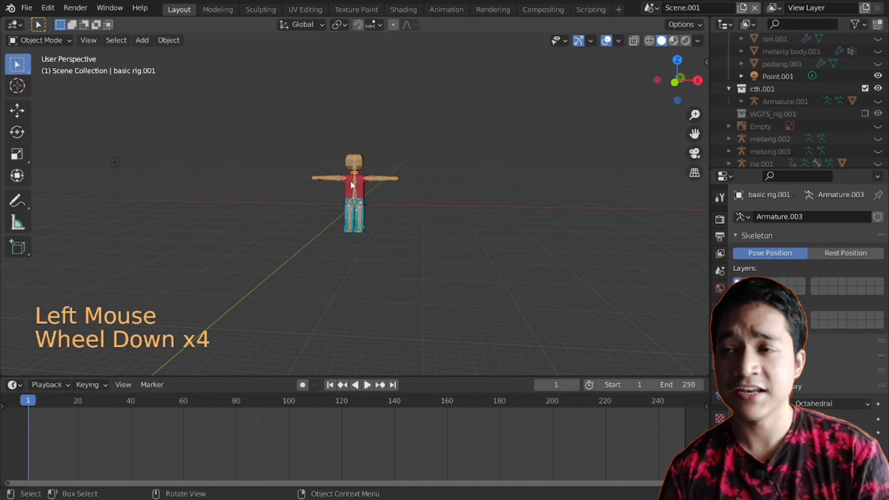
middle_click(350, 189)
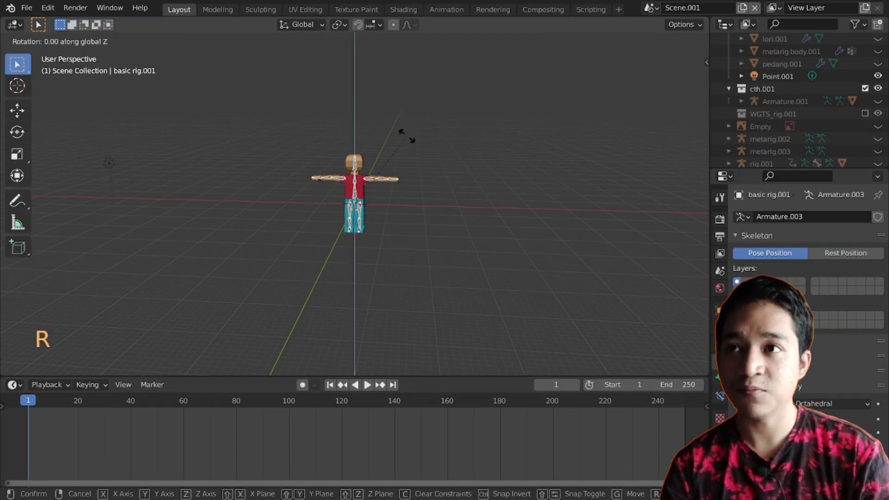
middle_click(335, 192)
scroll(up, 3)
middle_click(183, 161)
click(183, 161)
Record the rig's sideways pose as a keyframe at frame 1.
click(358, 198)
scroll(down, 3)
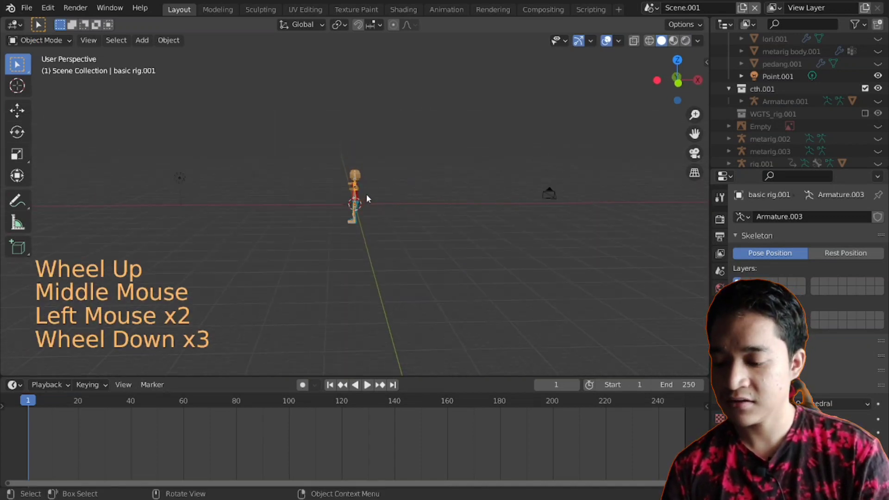
key(g)
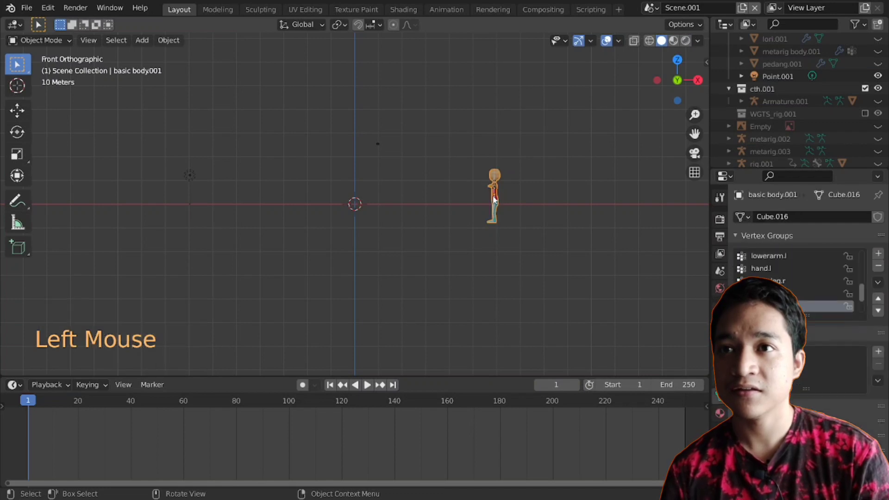
click(500, 206)
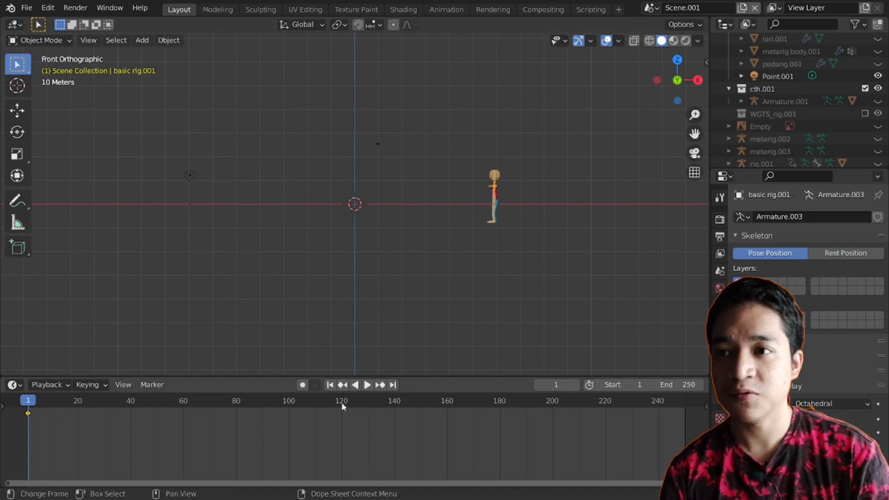
Duplicate the frame-1 keyframe to frame 120, return to frame 1 and play the animation.
click(347, 404)
key(g)
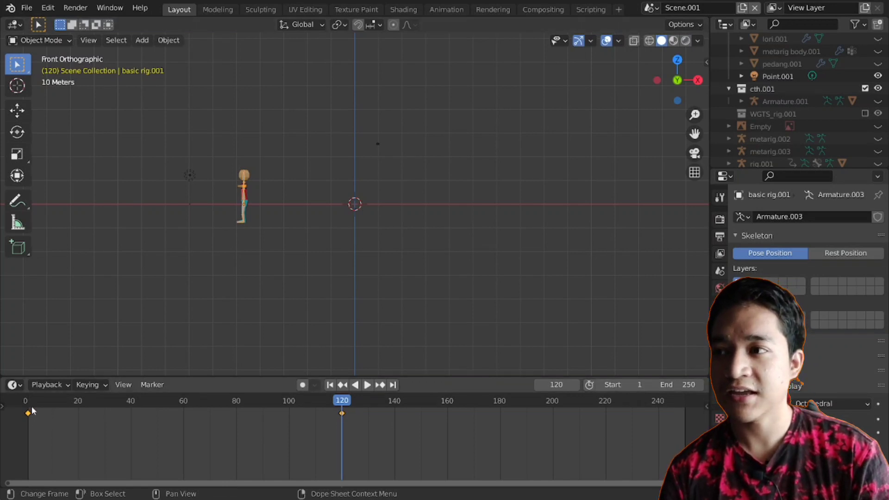
click(32, 404)
click(34, 404)
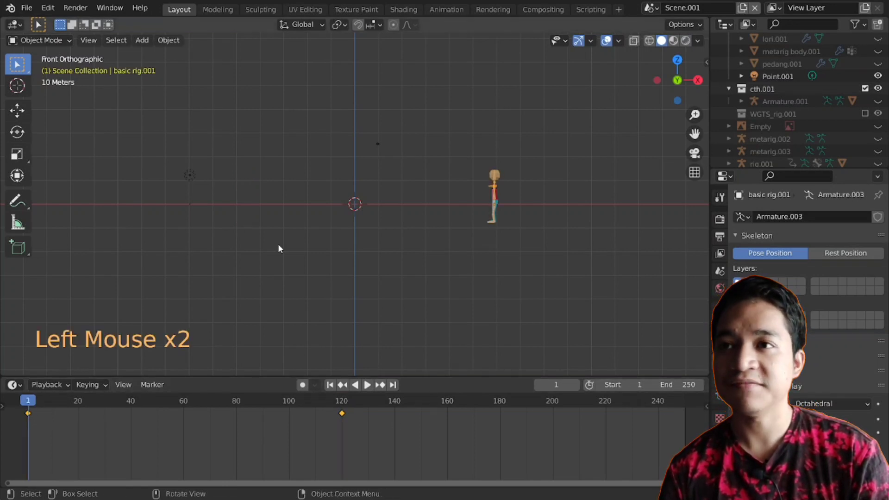
key(space)
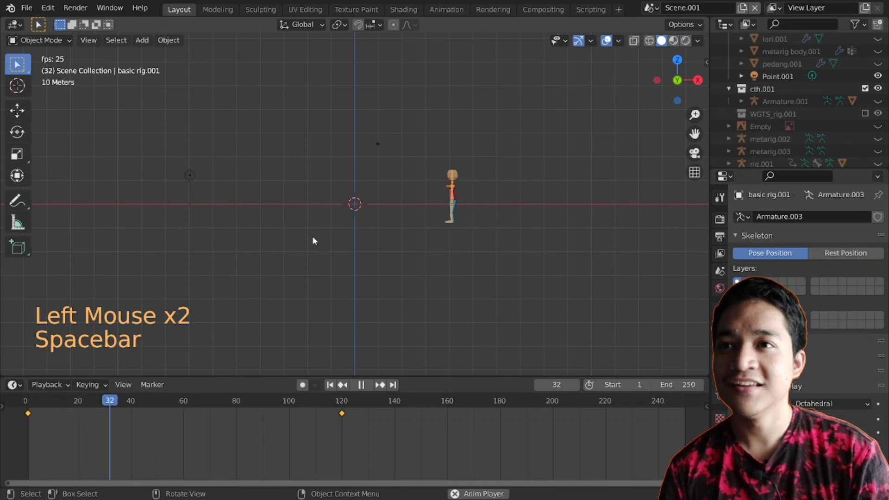
Watch the rig slide during playback from several angles, restarting from frame 1.
middle_click(364, 222)
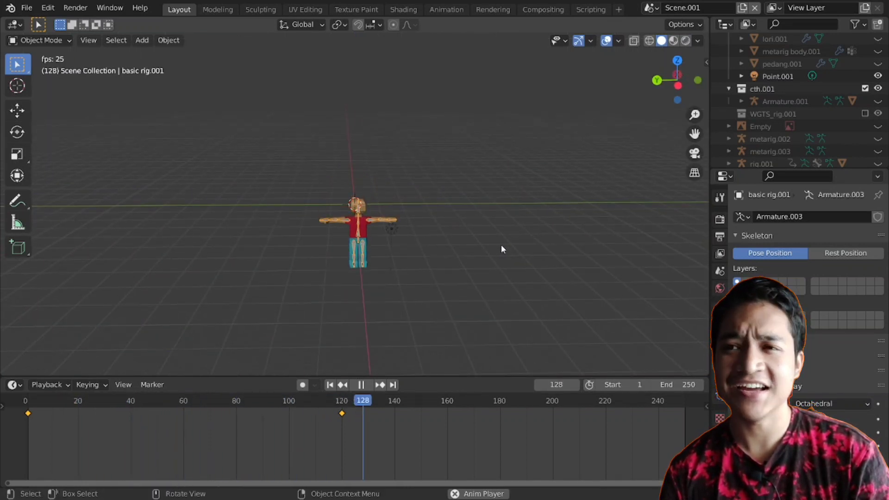
middle_click(563, 242)
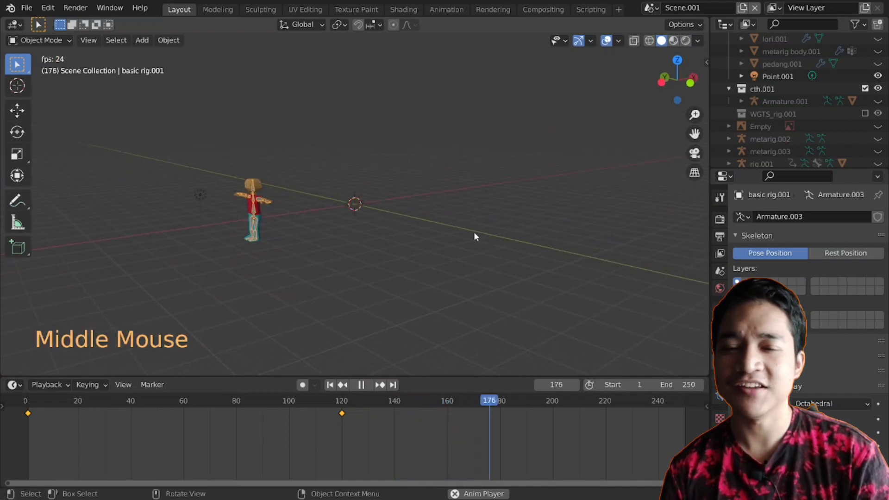
middle_click(523, 235)
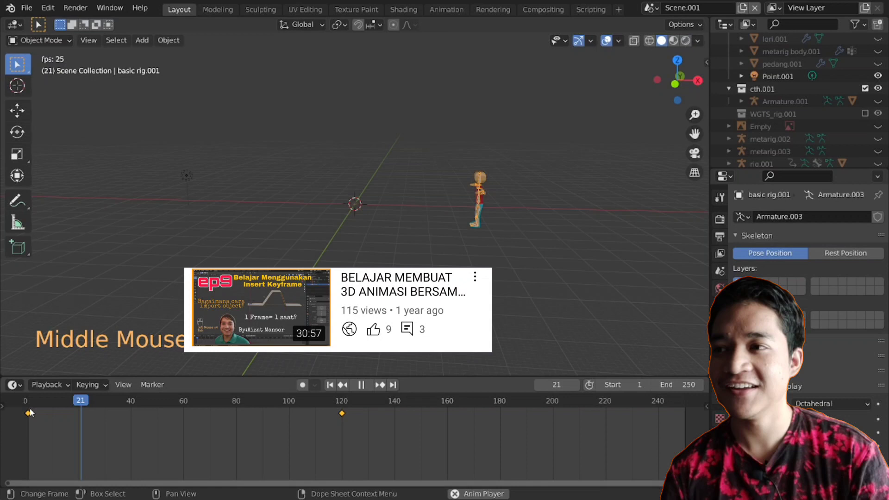
key(space)
click(32, 404)
key(space)
Keep orbiting and zooming while the loop plays, with the scene end set to frame 140.
middle_click(432, 265)
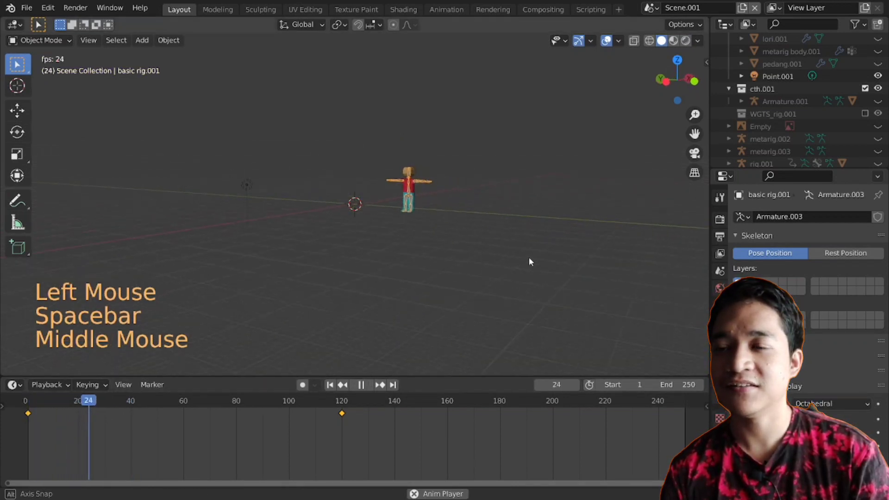
scroll(up, 3)
middle_click(431, 226)
scroll(up, 3)
scroll(down, 3)
scroll(down, 3)
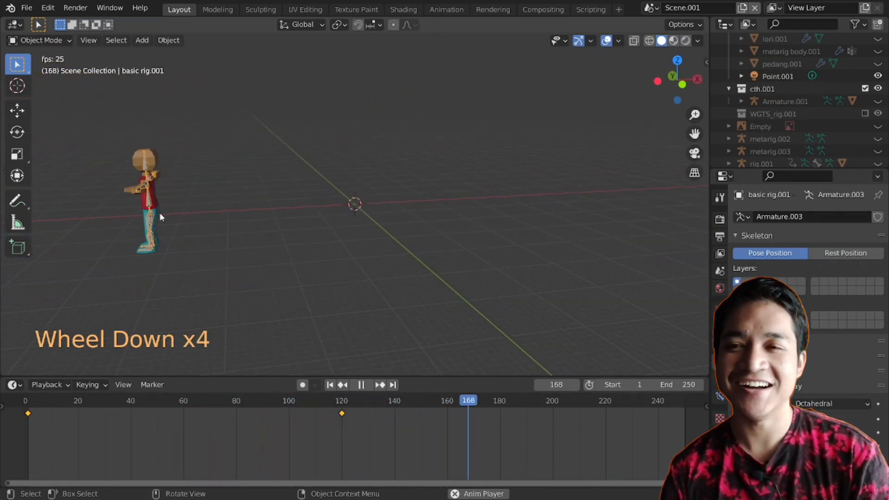
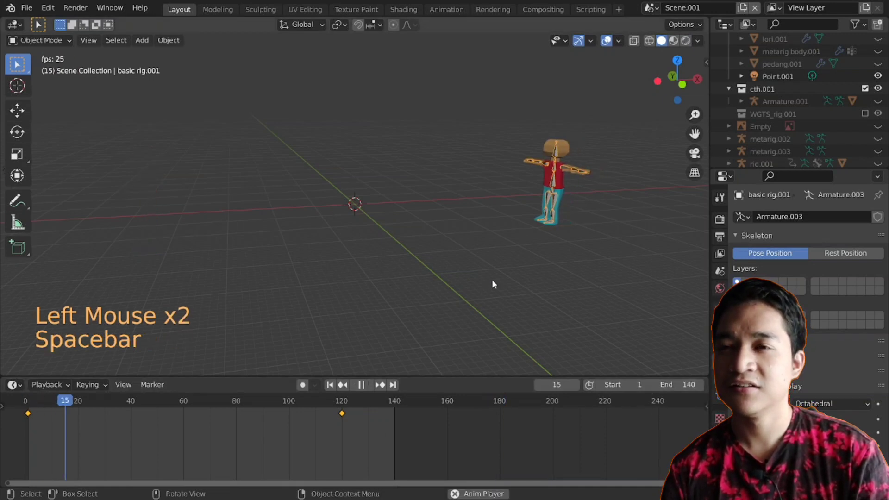
Stop playback, jump back to frame 1 and orbit the view around the scene.
key(space)
click(34, 404)
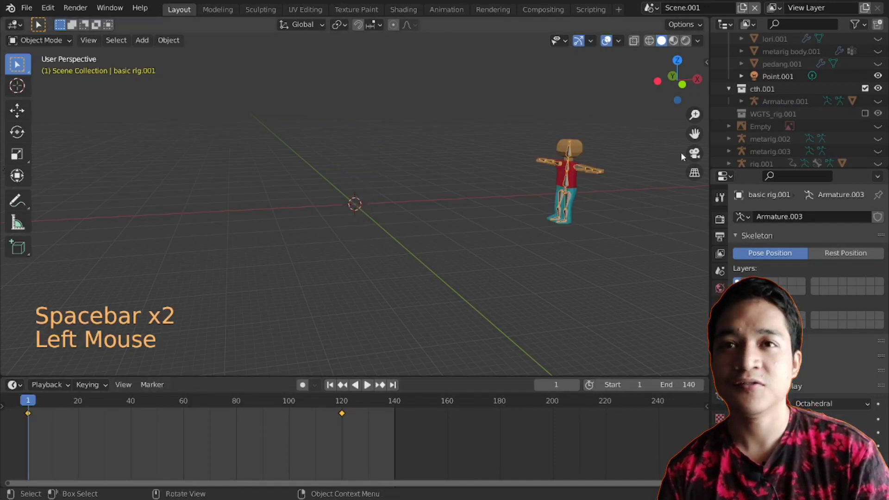
scroll(down, 3)
click(696, 154)
middle_click(547, 224)
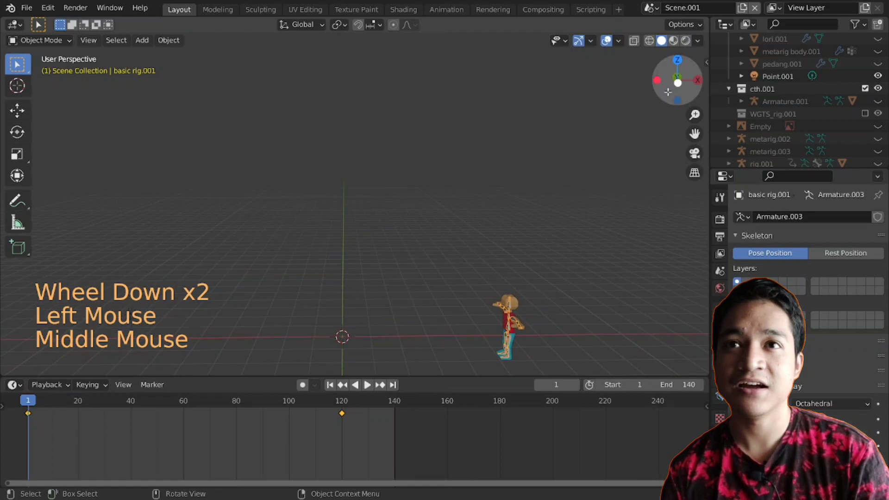
Switch to front view and split the 3D viewport vertically into two halves.
click(680, 83)
key(shift+c)
click(64, 406)
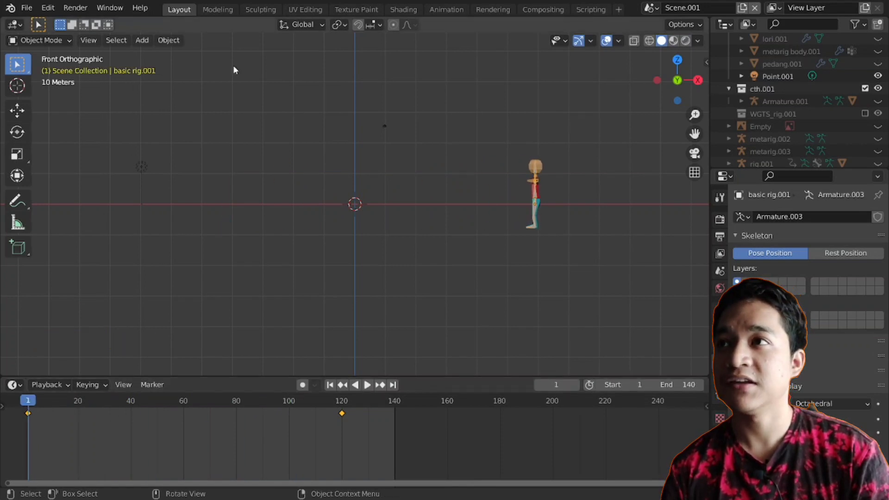
click(19, 62)
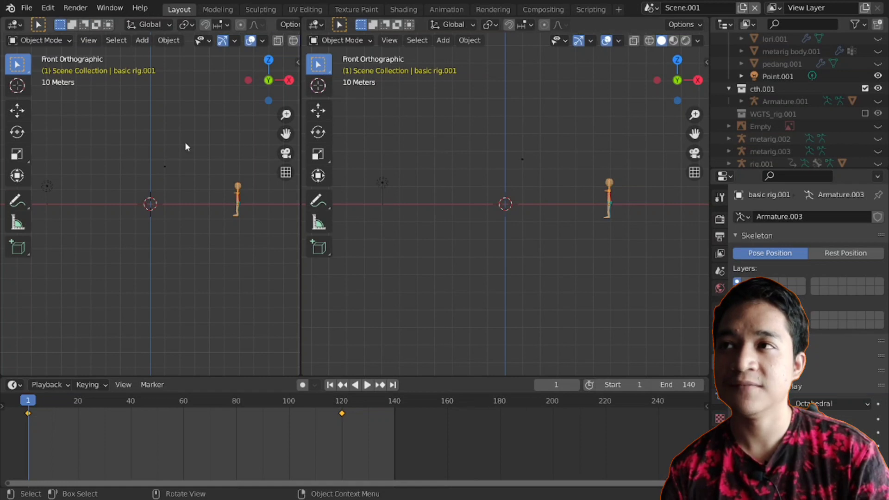
Turn the left area into an Image Editor showing walk cycle animations.jpg.
click(22, 26)
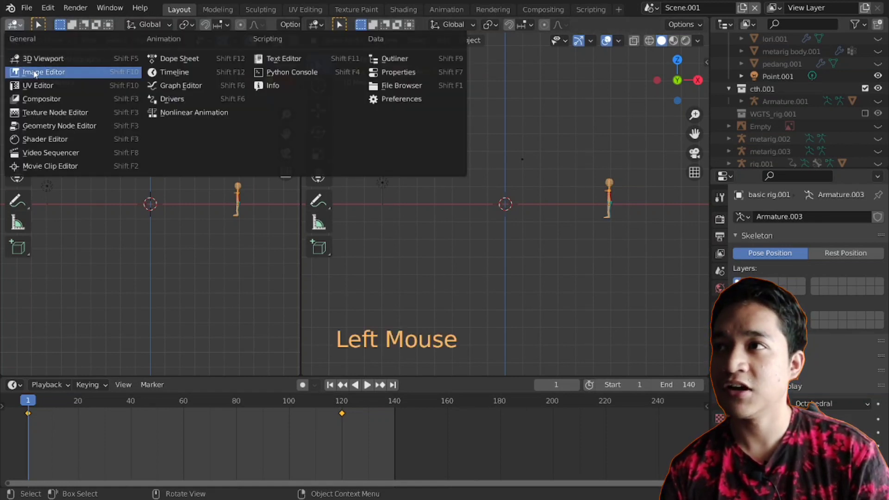
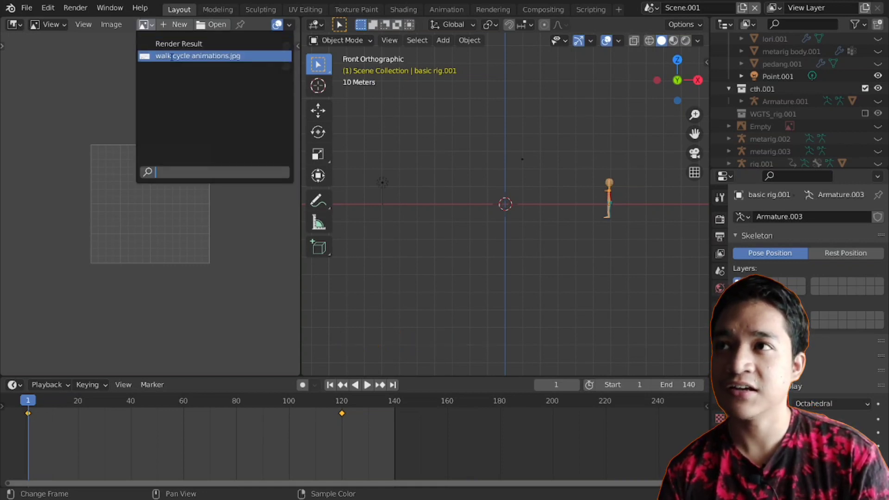
scroll(down, 3)
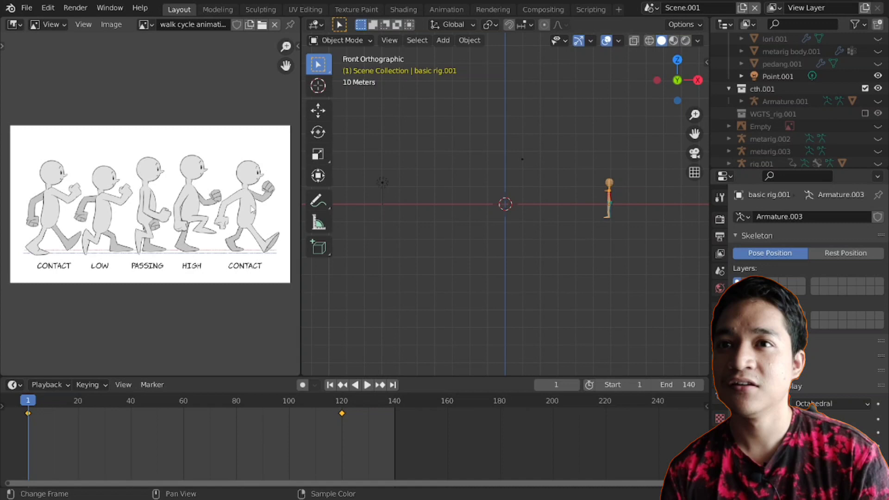
Pan and zoom the right-hand view to frame the character beside the reference image.
scroll(up, 3)
middle_click(647, 207)
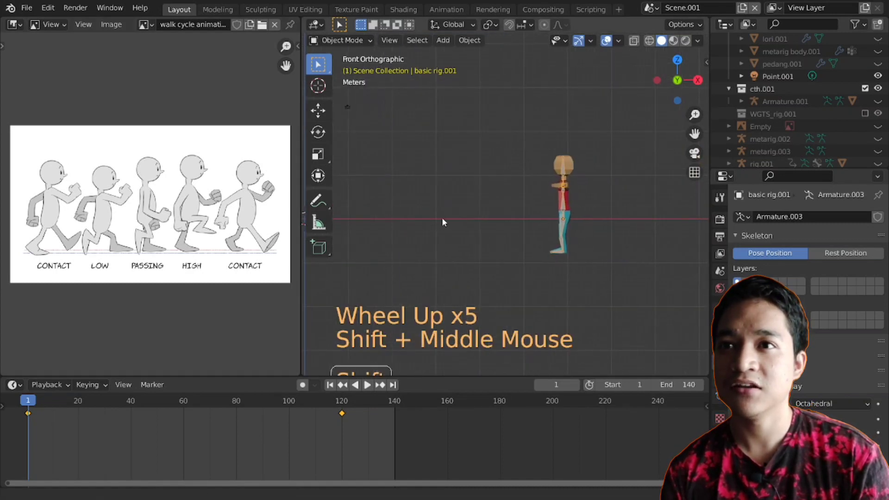
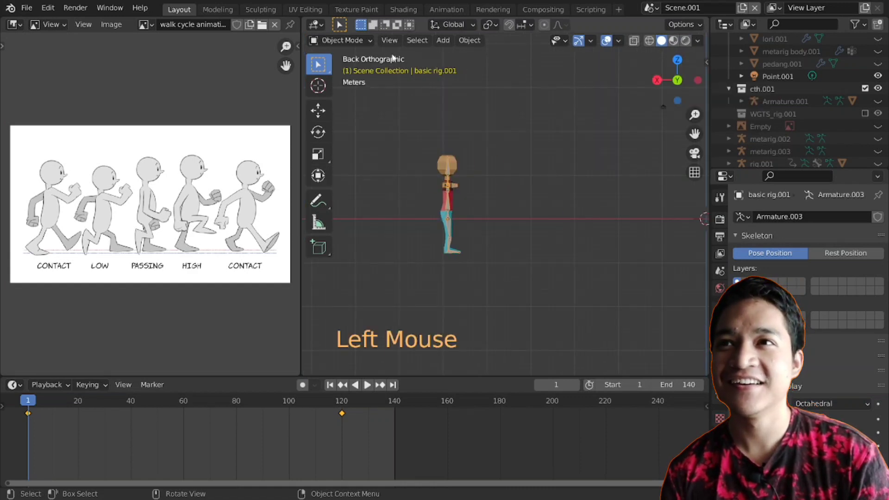
scroll(down, 3)
middle_click(538, 190)
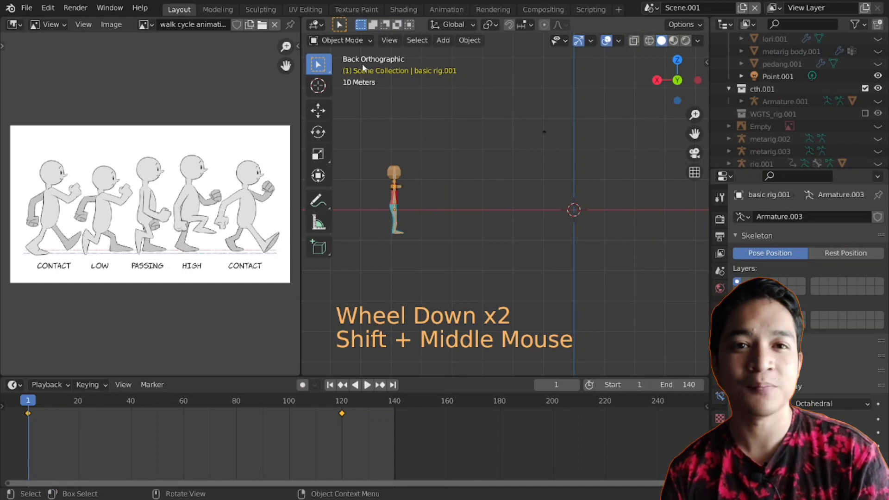
scroll(up, 3)
scroll(down, 3)
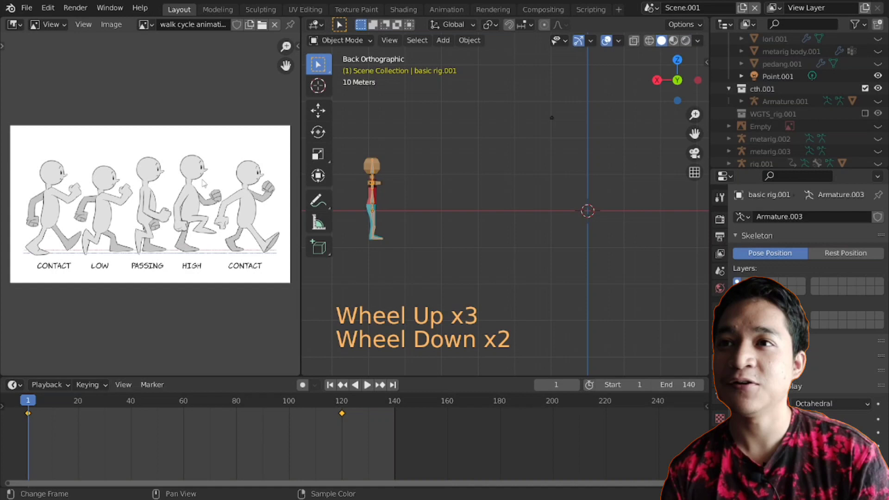
Orbit into a perspective view of the character and put the armature into Pose Mode.
scroll(down, 3)
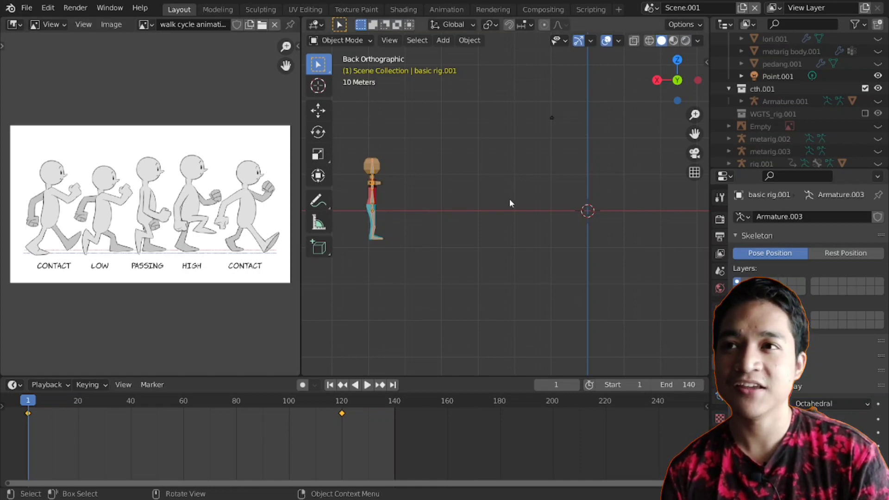
middle_click(510, 202)
scroll(up, 3)
middle_click(440, 205)
scroll(up, 3)
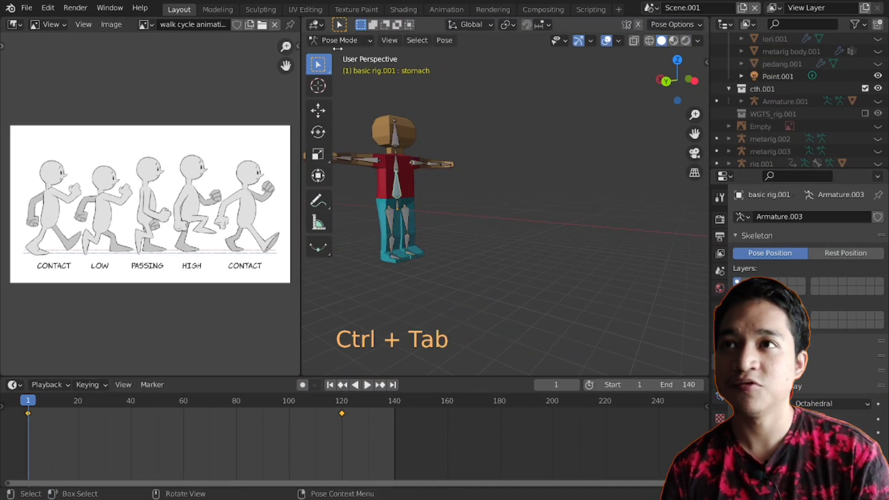
View the character from the front and rotate the first upper arm bone down alongside the body.
middle_click(505, 192)
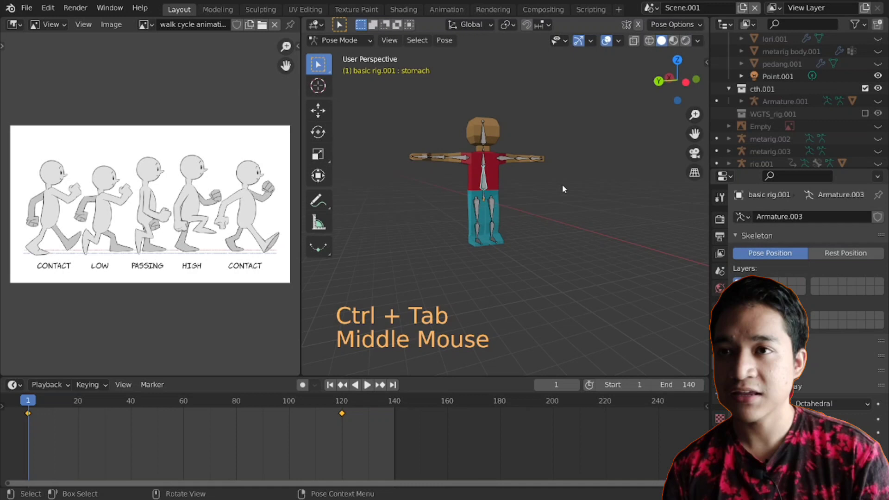
key(a)
middle_click(581, 200)
middle_click(580, 187)
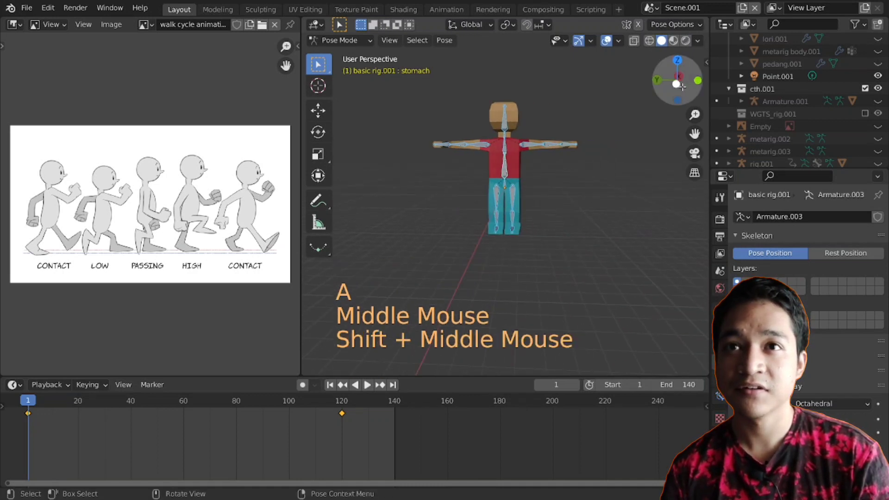
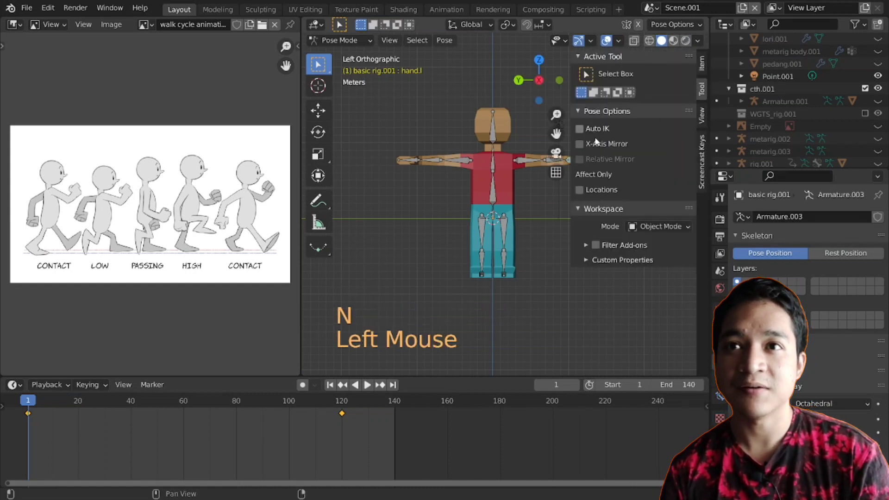
click(588, 147)
key(n)
key(g)
Rotate the other upper arm down to the side and return to Object Mode.
click(536, 158)
key(r)
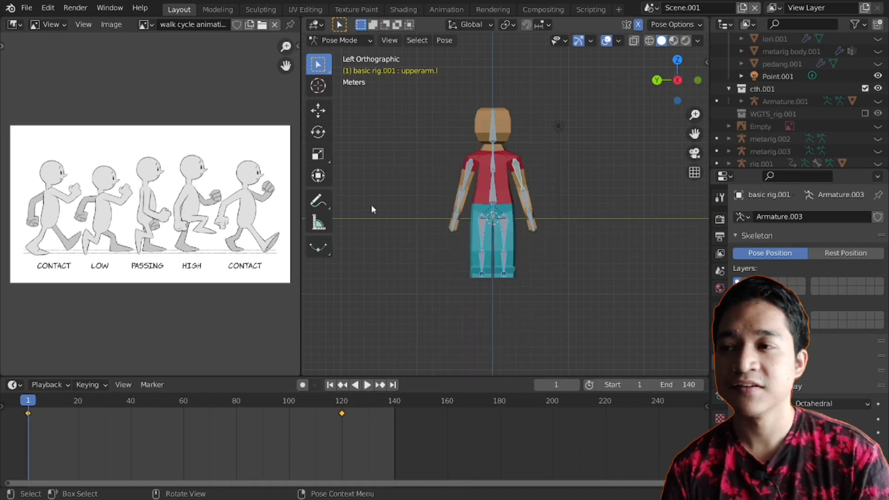
click(356, 40)
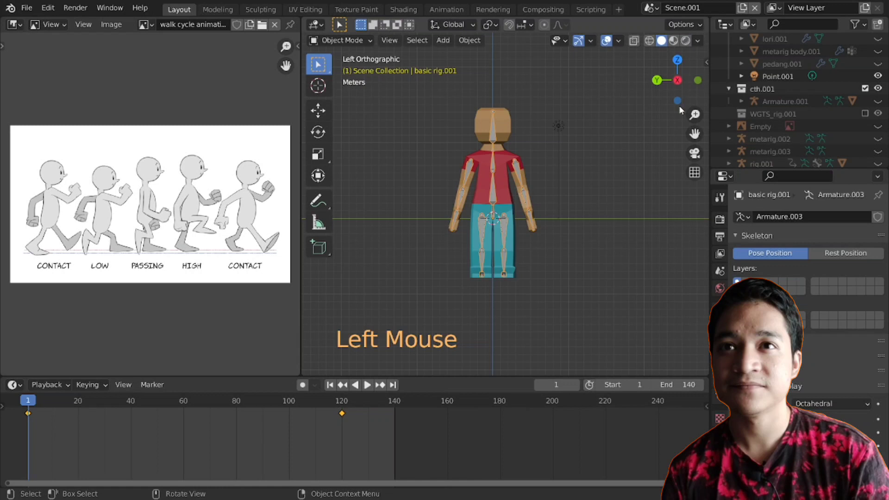
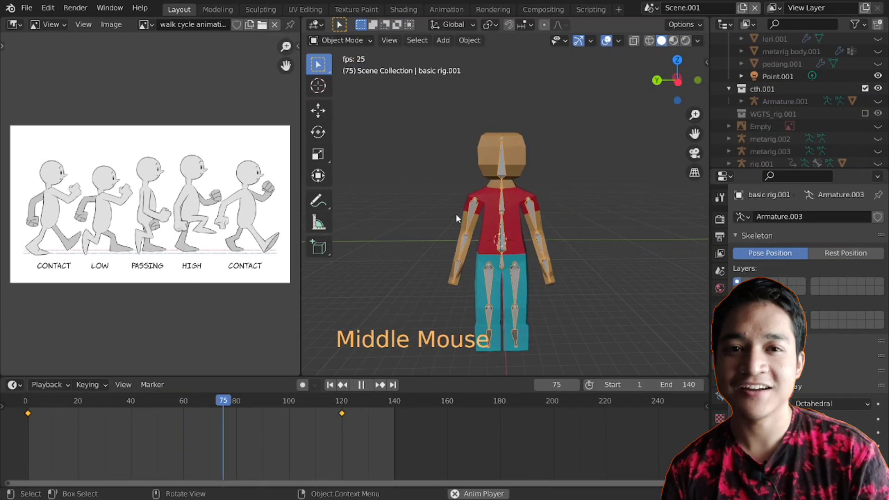
Stop playback and scrub between frames 1, 10, 20 and 31 to compare poses.
key(space)
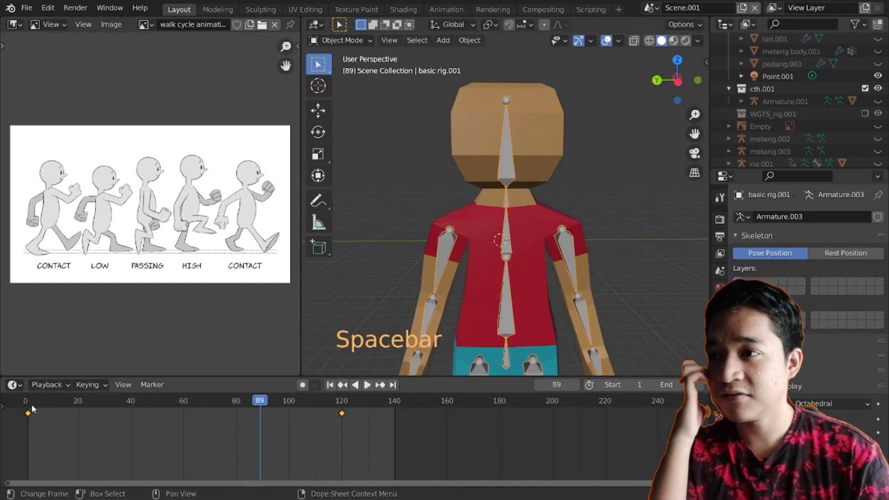
click(34, 407)
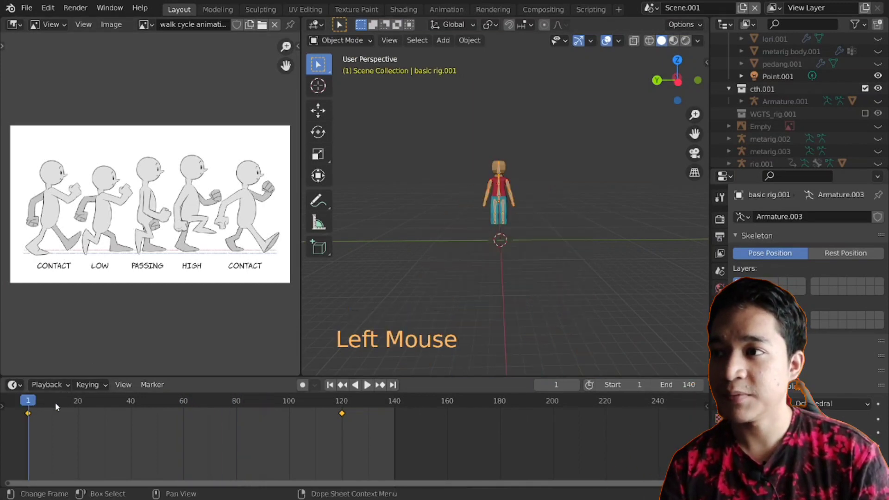
click(57, 404)
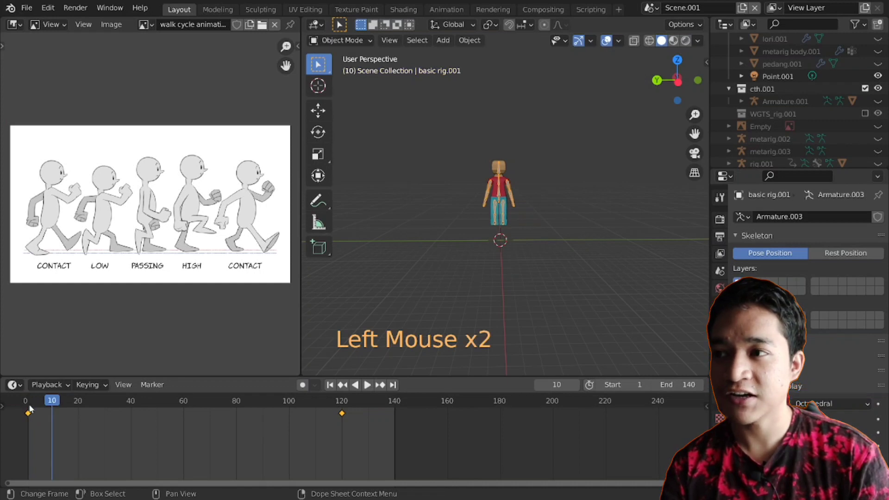
click(32, 405)
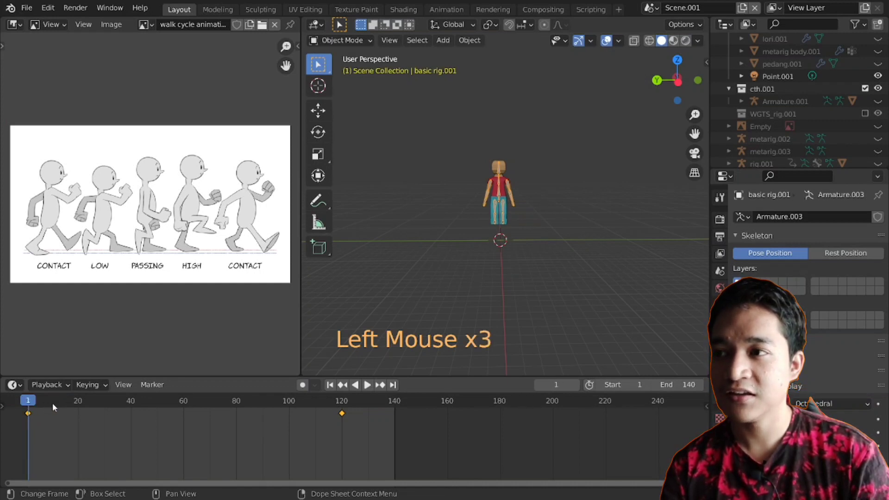
click(57, 402)
click(83, 401)
click(109, 404)
click(57, 403)
Switch to side orthographic view and center the character.
click(12, 279)
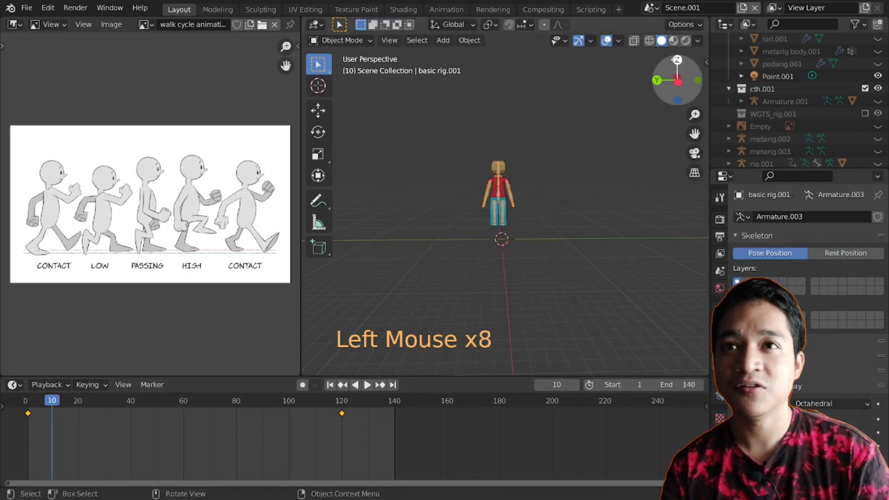
click(12, 278)
scroll(up, 3)
middle_click(455, 216)
scroll(up, 3)
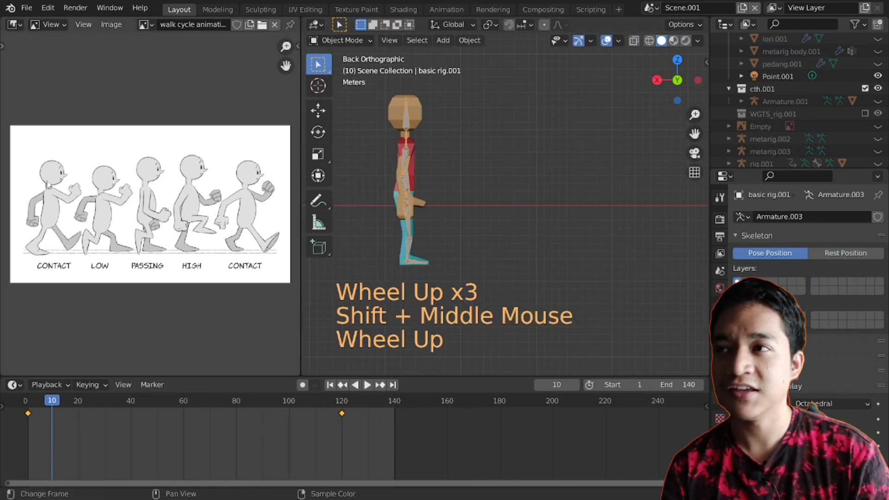
Check frames 20 and 31, then settle on frame 10.
click(83, 402)
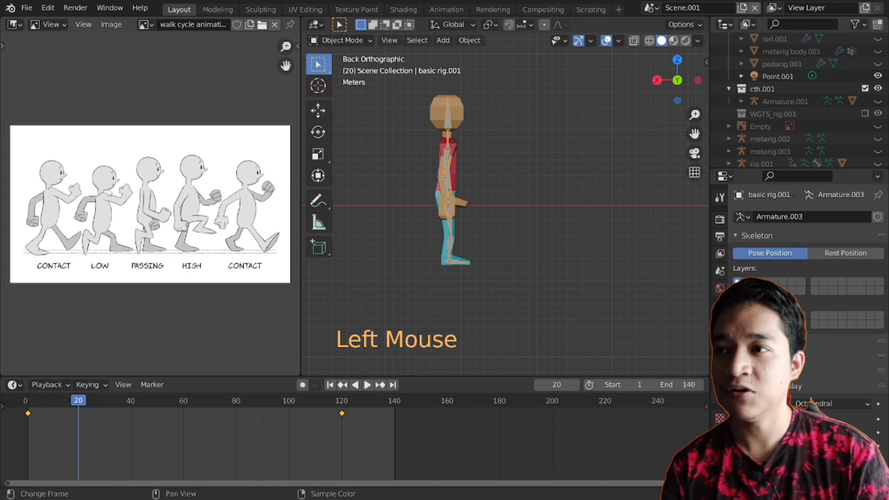
click(112, 407)
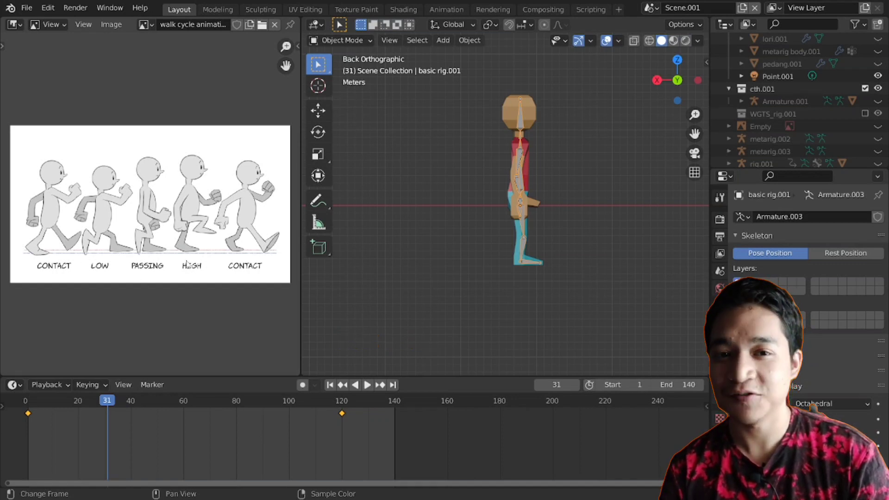
click(59, 406)
click(56, 406)
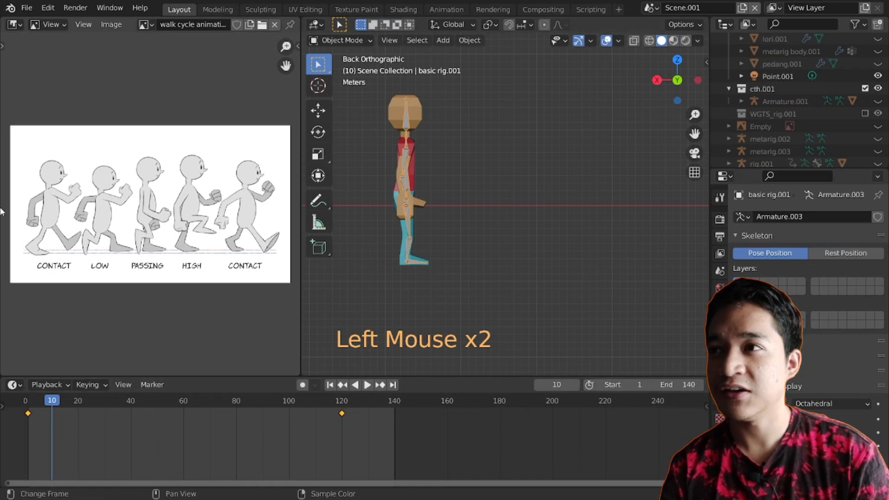
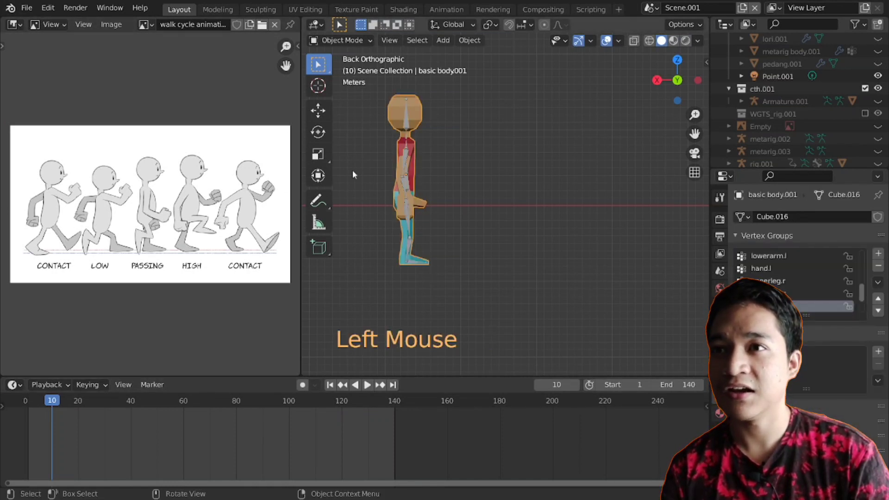
Enter Pose Mode and try rotating the right upper arm forward and bending the forearm.
click(410, 204)
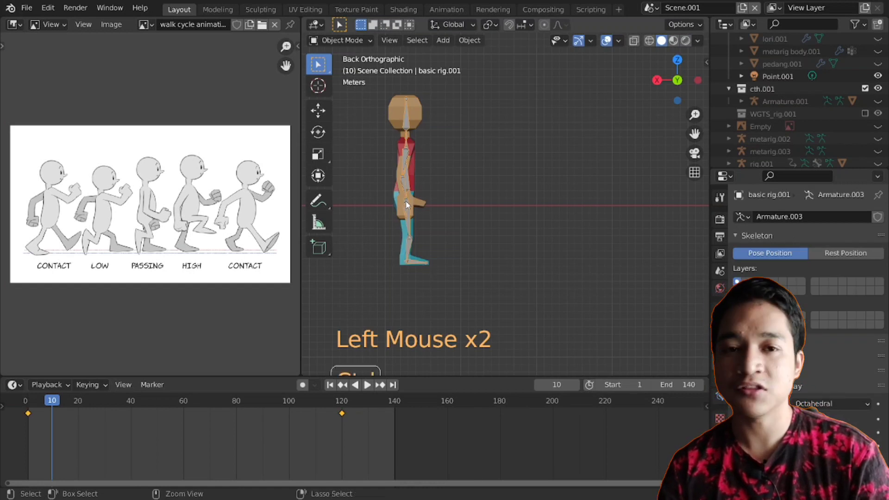
key(ctrl+Tab)
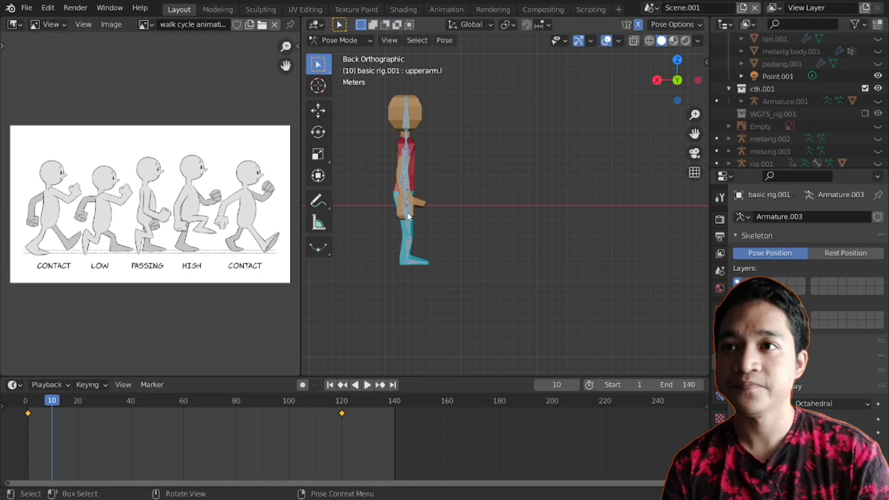
click(414, 211)
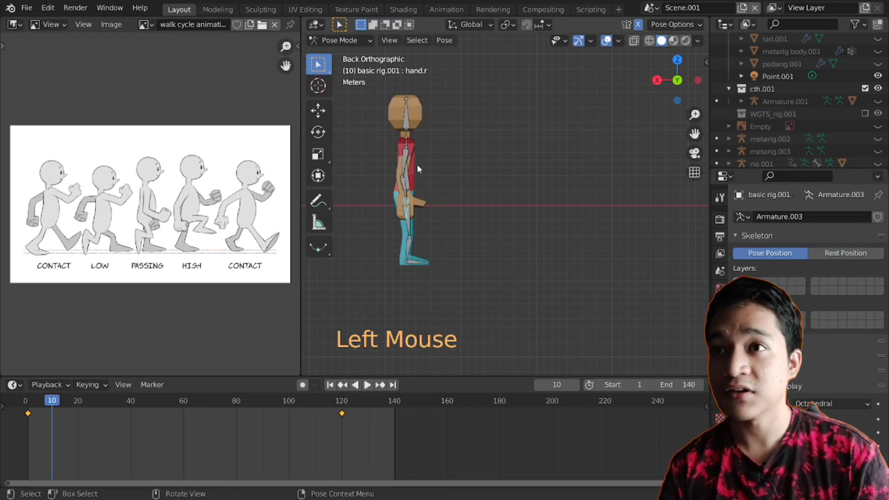
click(406, 158)
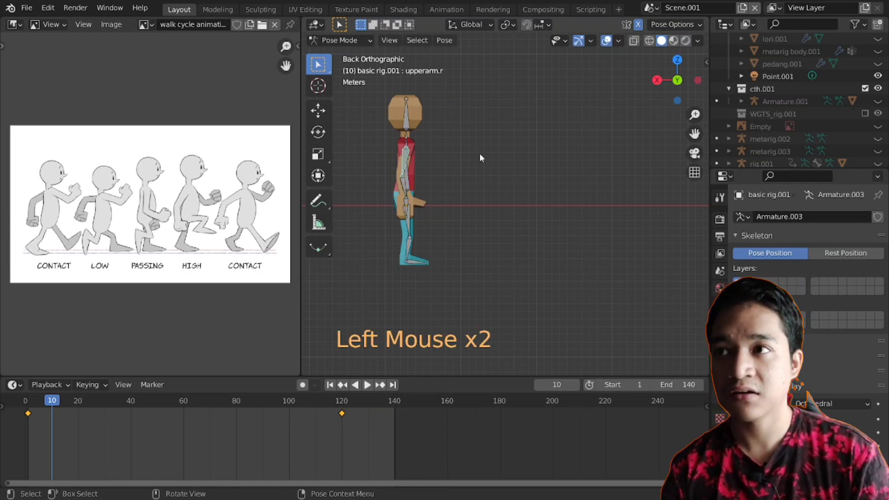
key(r)
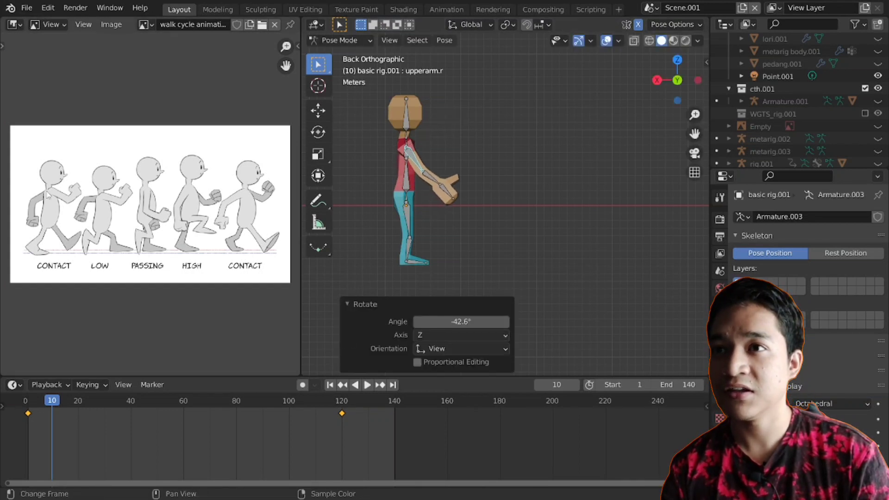
click(428, 181)
key(r)
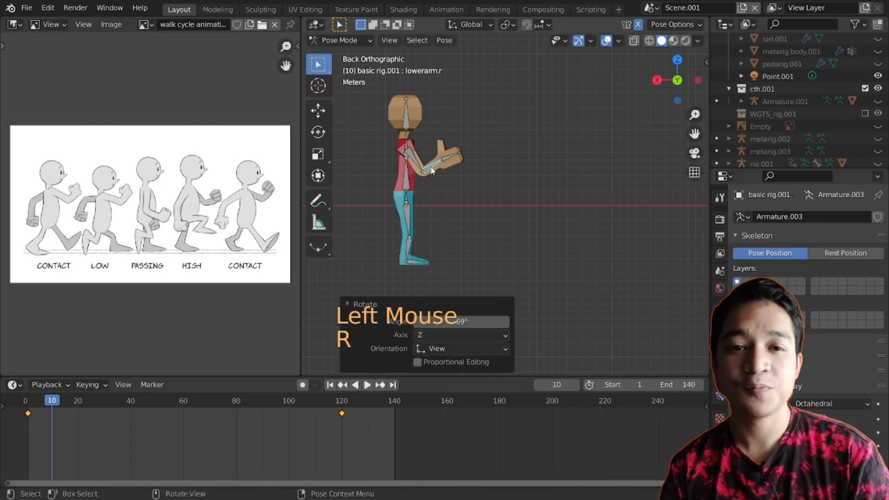
Select all bones and clear their rotations (Alt+R), restoring the outstretched T-pose.
middle_click(549, 194)
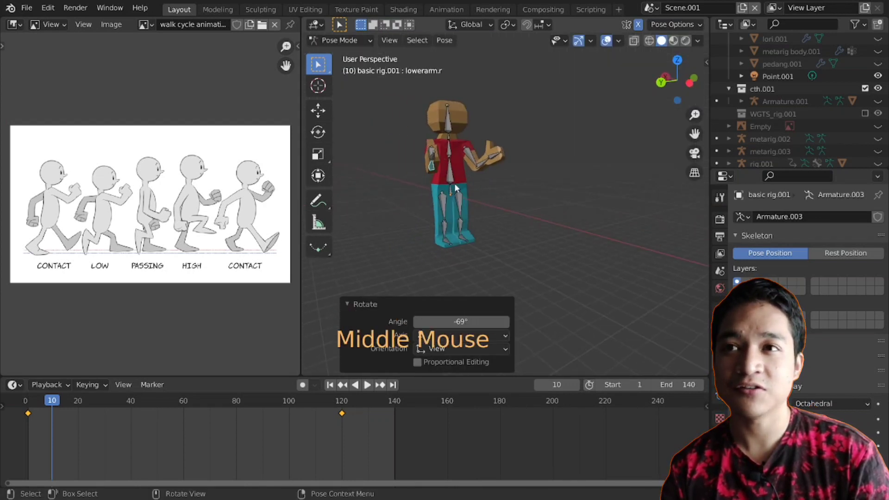
middle_click(473, 177)
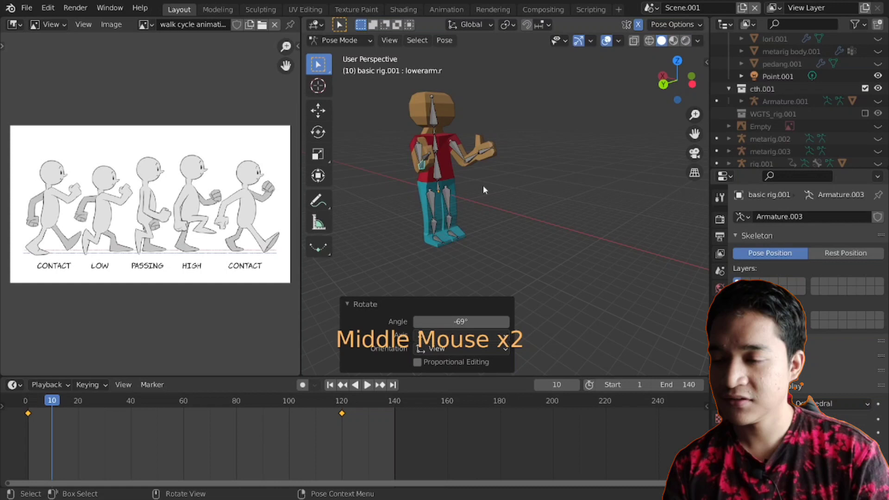
key(a)
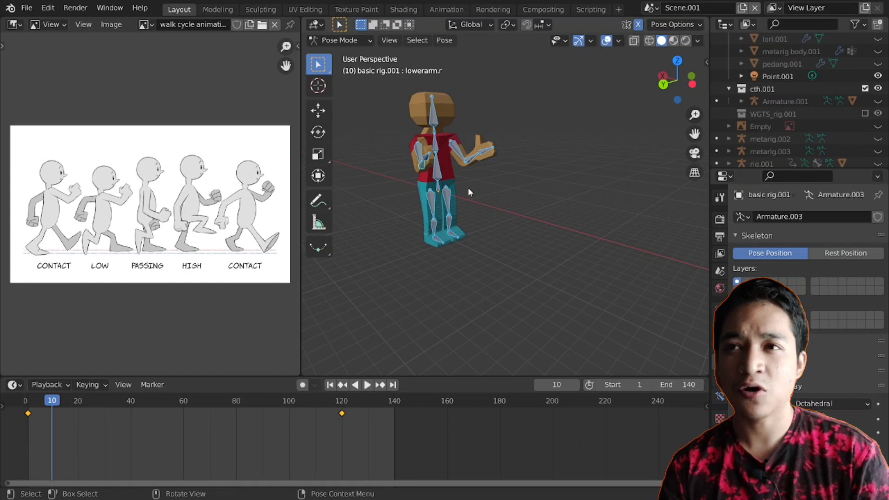
key(alt+r)
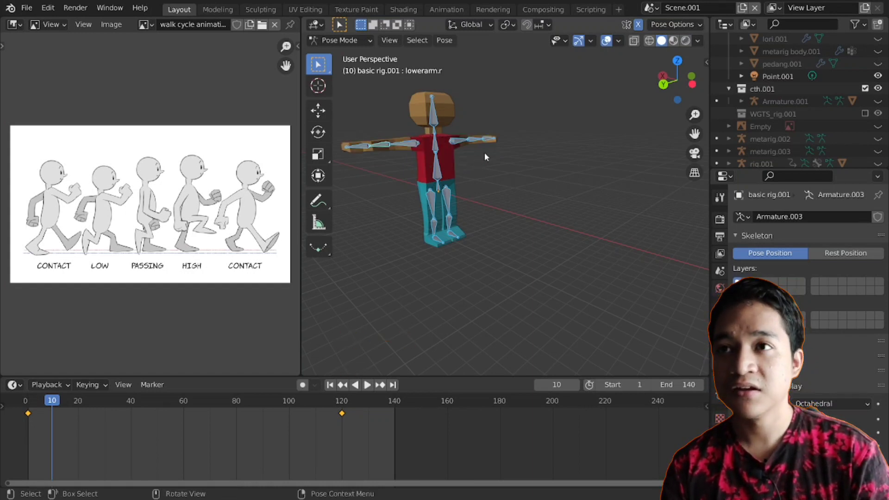
Play briefly to frame 17 and scrub back to frame 10, discarding the unkeyed reset.
click(414, 145)
key(space)
key(space)
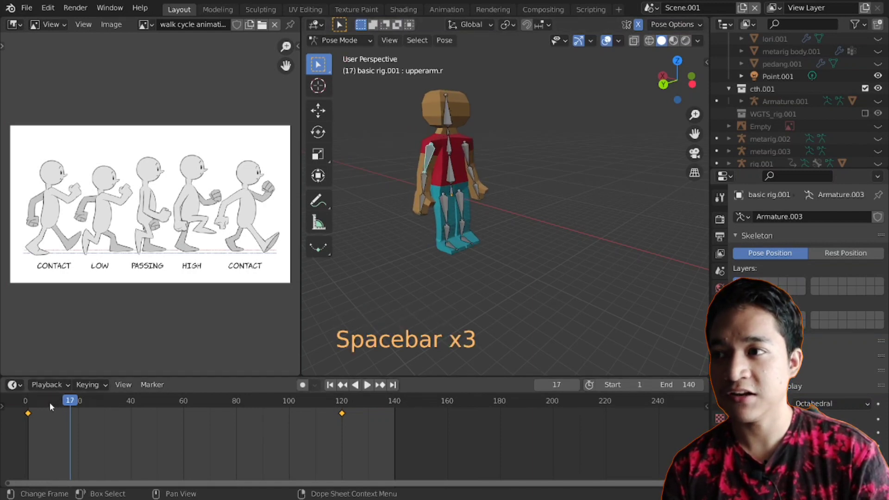
click(57, 405)
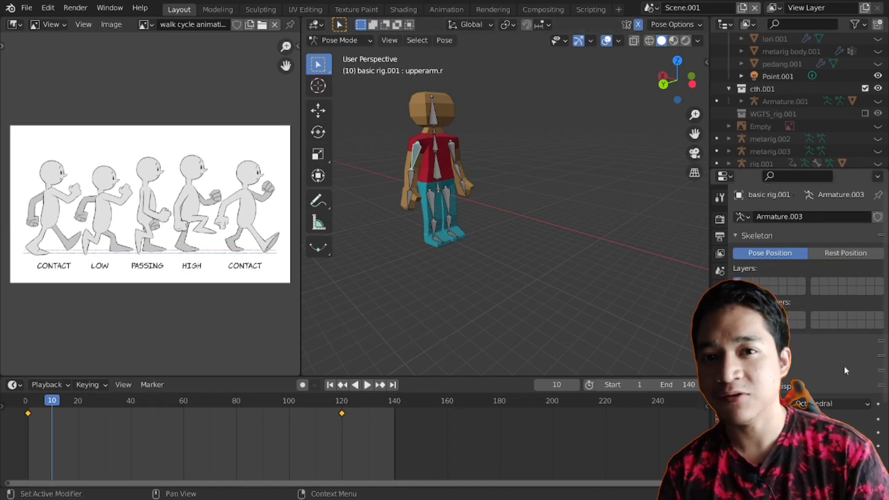
Browse the Armature properties and open the bone display settings.
double_click(724, 367)
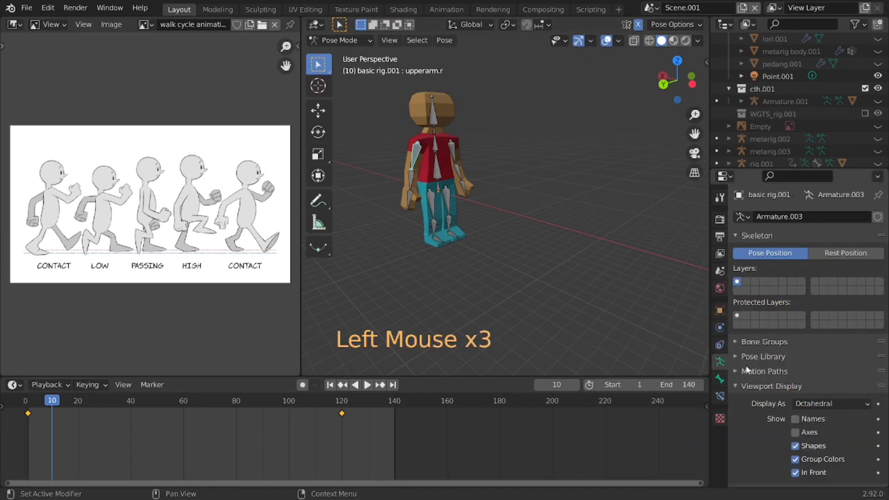
double_click(762, 387)
scroll(down, 3)
click(798, 418)
scroll(down, 3)
click(798, 418)
double_click(798, 419)
double_click(798, 419)
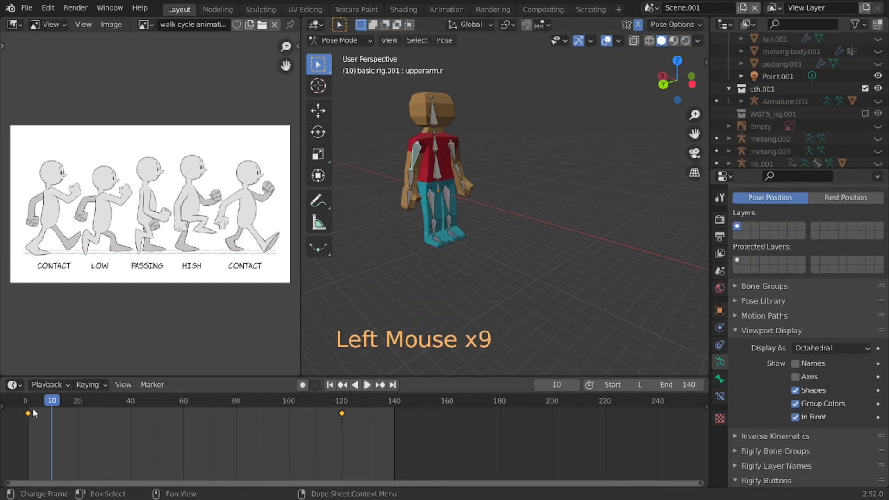
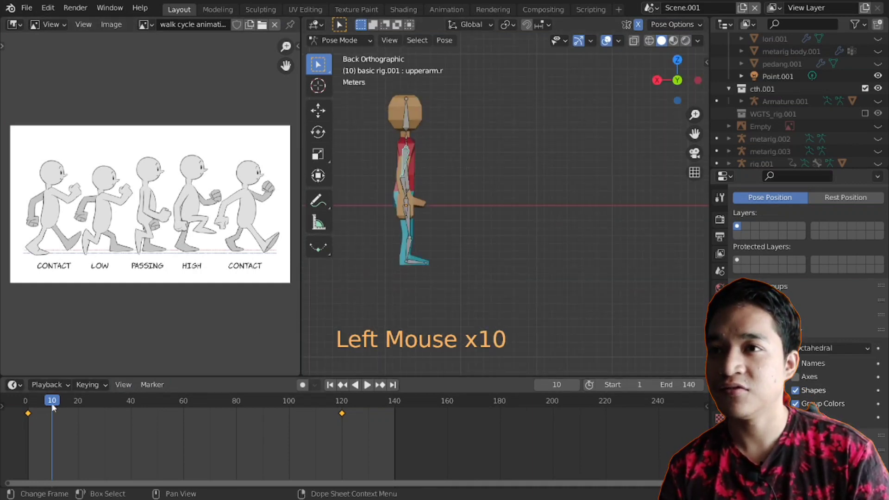
Test a rotation on the arm and orbit back to a perspective angle.
scroll(up, 3)
scroll(down, 3)
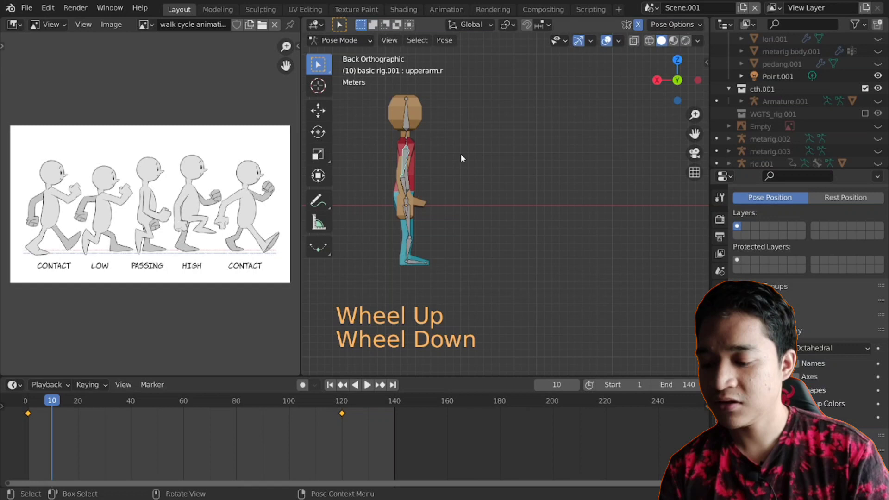
key(r)
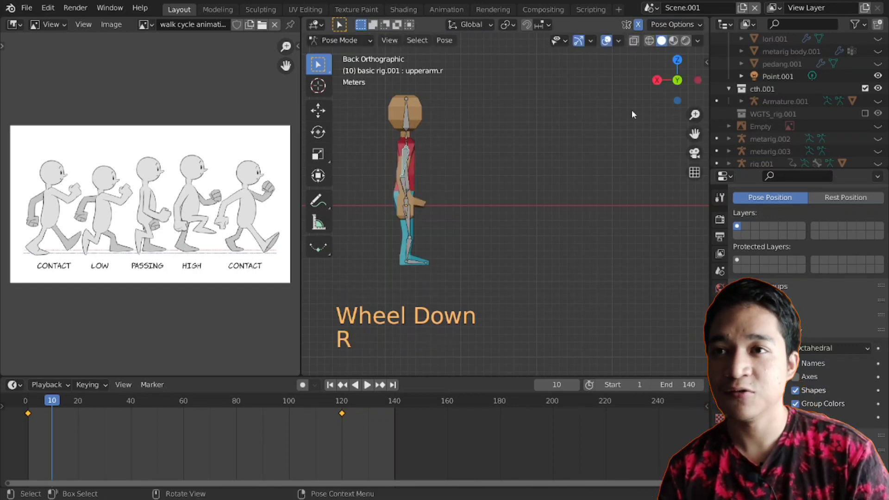
middle_click(592, 167)
Enable X-Axis Mirror under Pose Options and start rotating the right upper arm.
key(n)
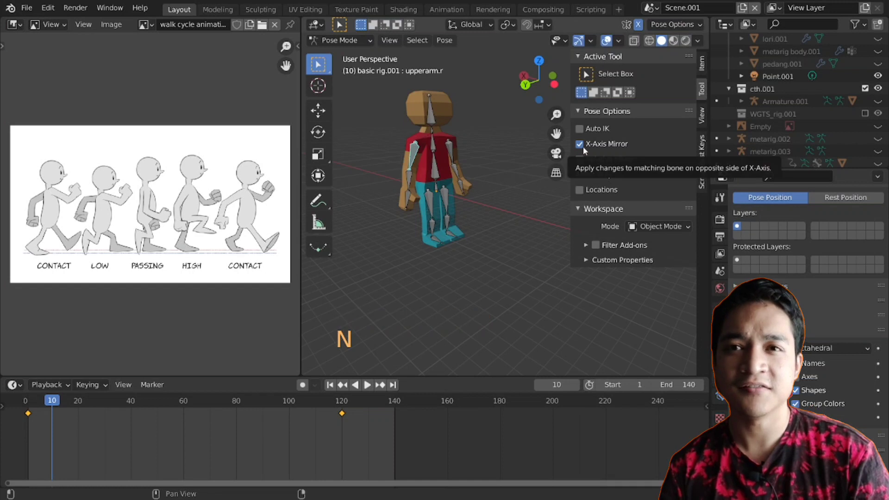
click(587, 150)
key(n)
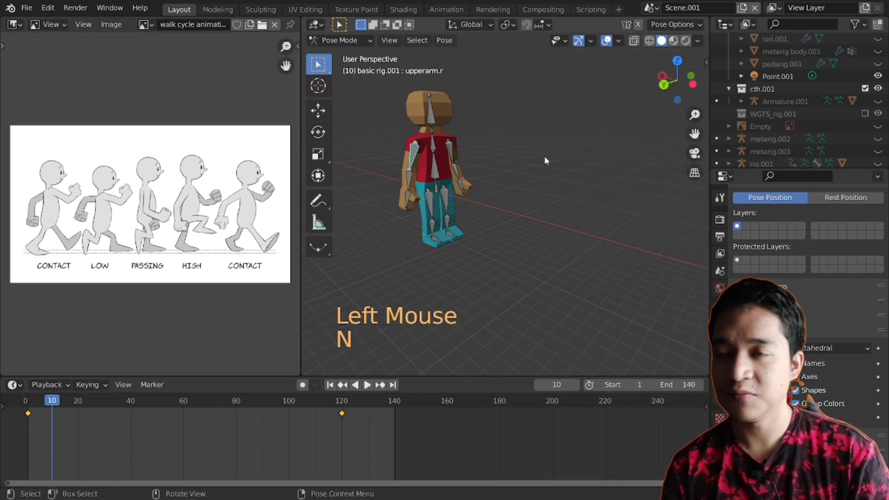
key(r)
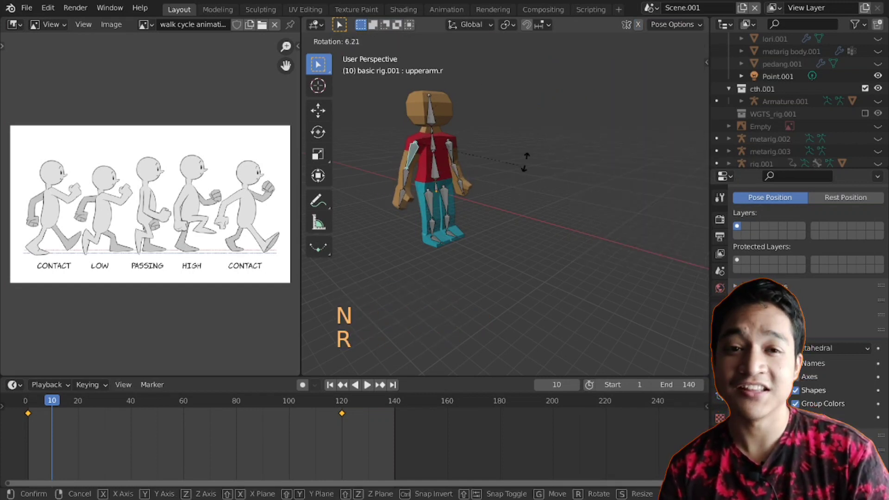
Swing upperarm.r forward, bend lowerarm.r up at the elbow and tilt hand.r.
click(12, 279)
scroll(down, 3)
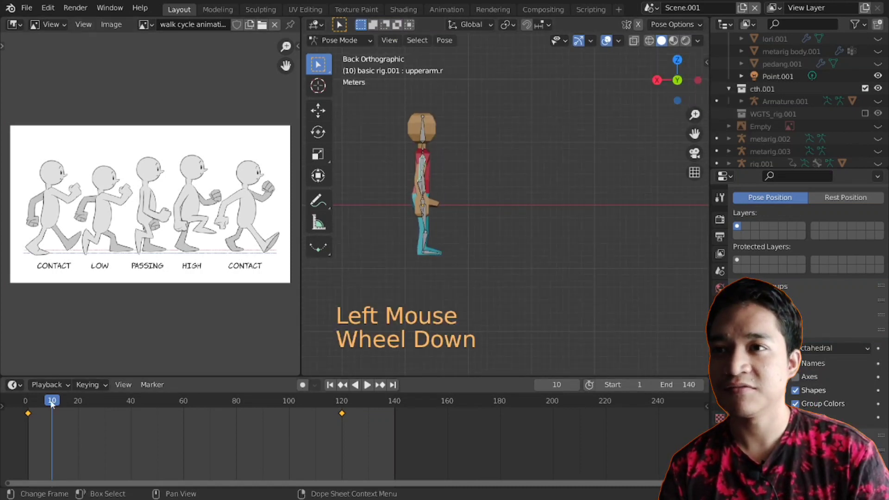
scroll(up, 3)
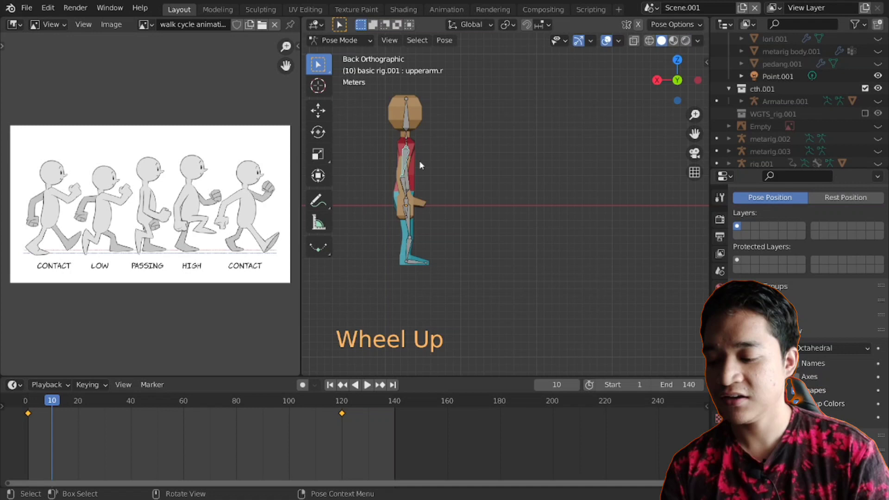
key(r)
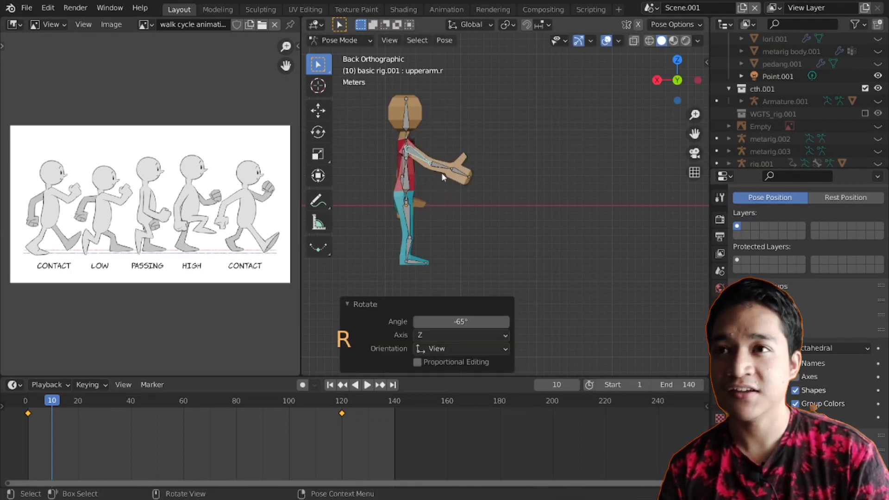
key(r)
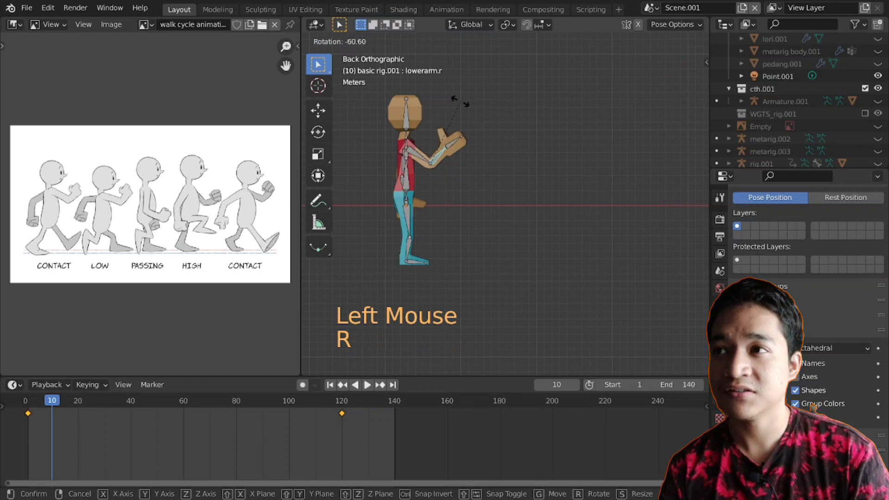
click(448, 142)
key(r)
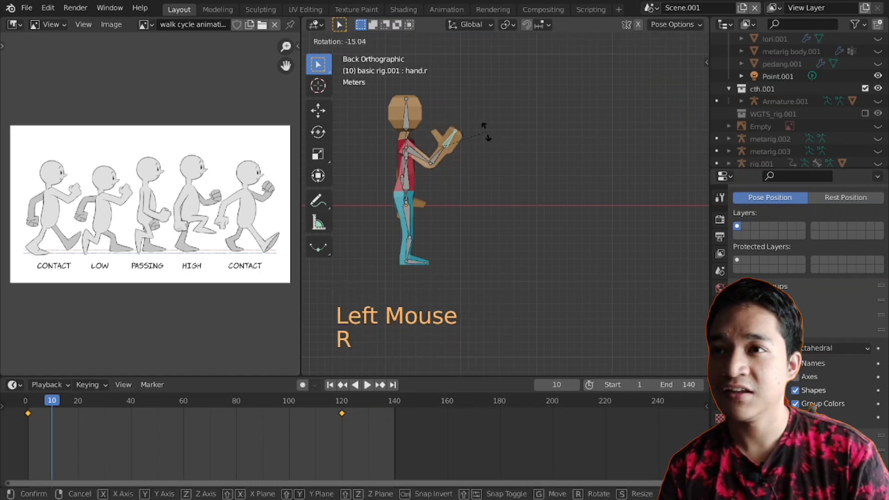
Swing upperarm.l backward and rotate lowerarm.l and hand.l to match.
middle_click(498, 211)
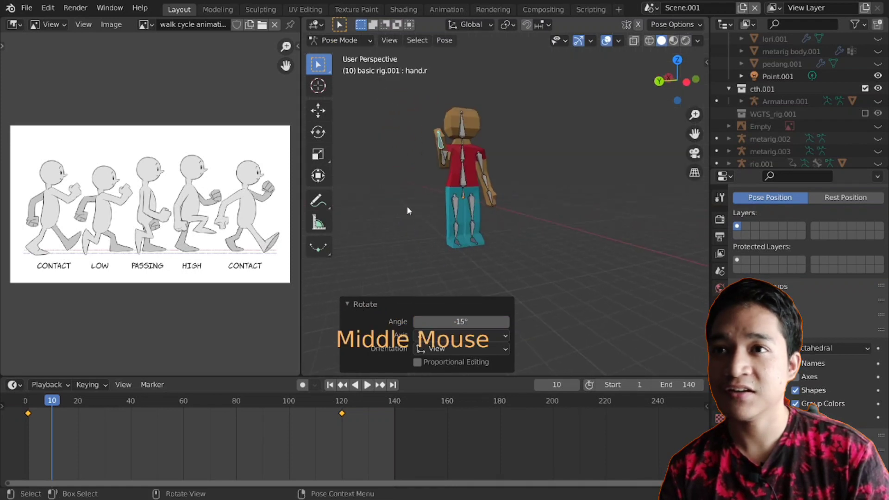
click(481, 159)
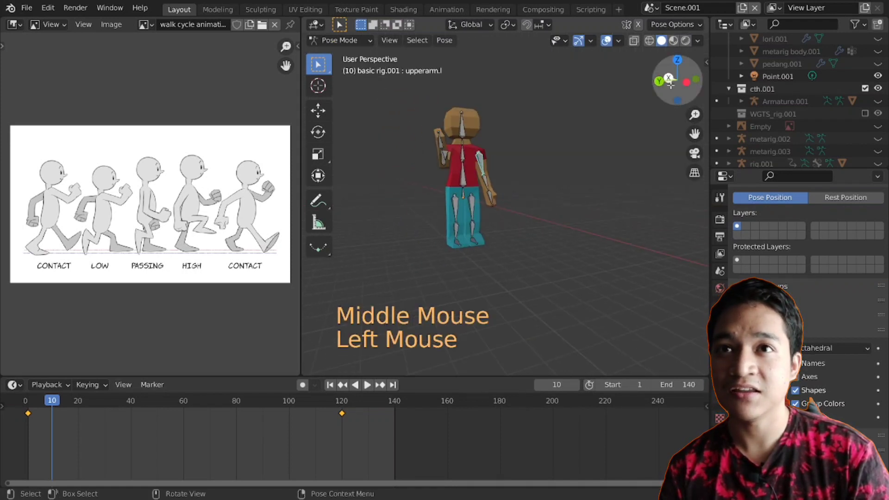
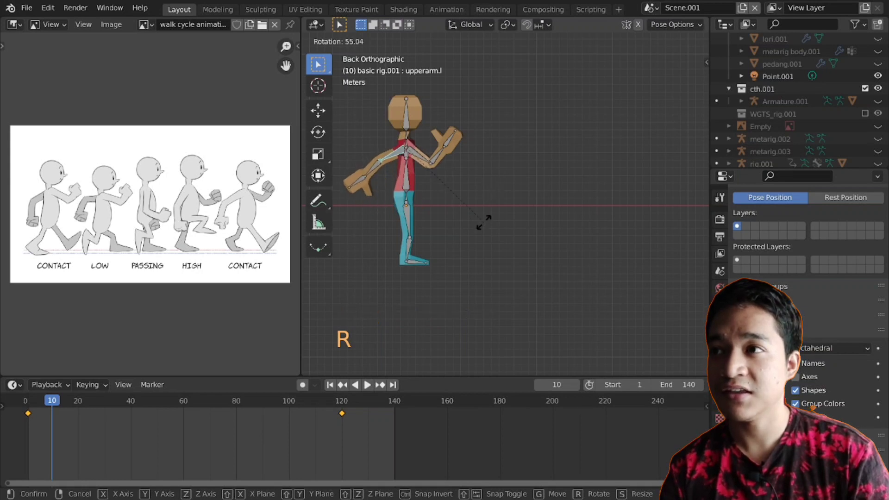
click(374, 175)
key(r)
click(376, 195)
key(r)
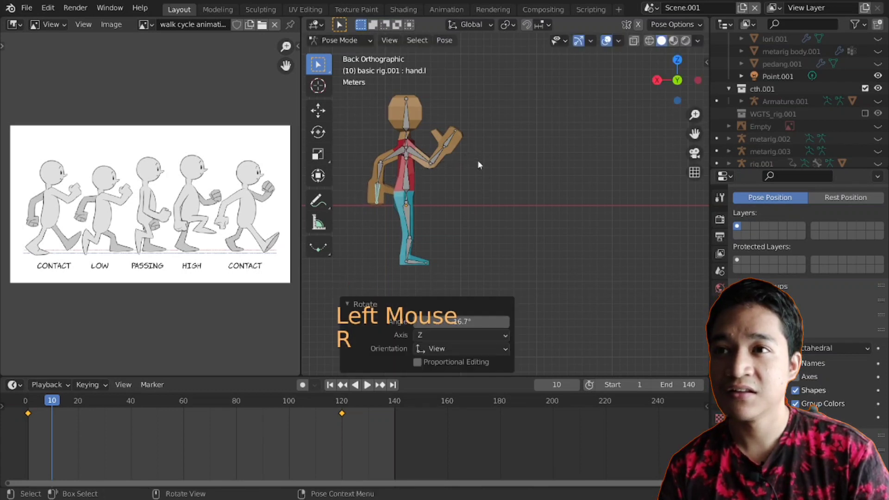
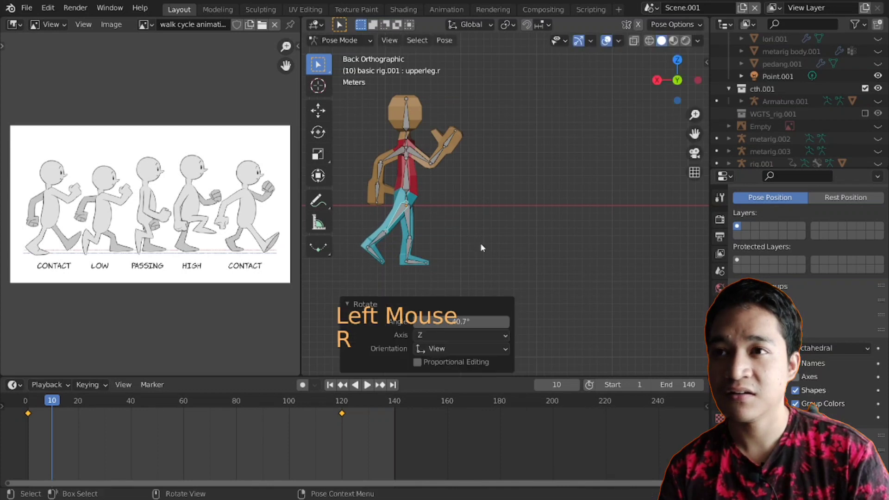
Rotate the right lower leg and left upper leg into the stride, checking in perspective.
key(r)
click(390, 245)
key(r)
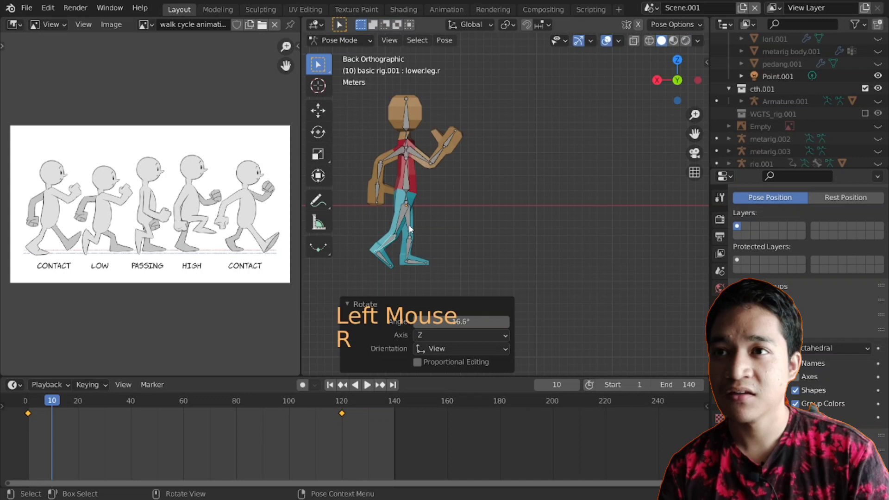
click(414, 224)
key(r)
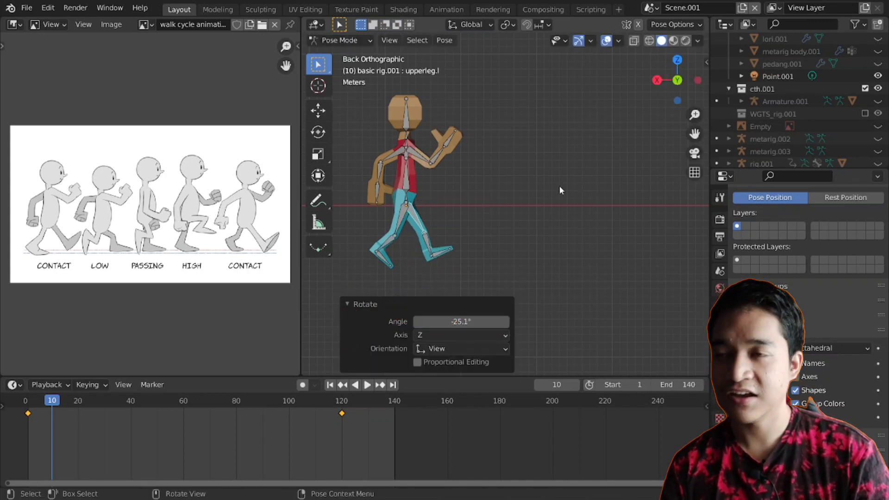
middle_click(519, 194)
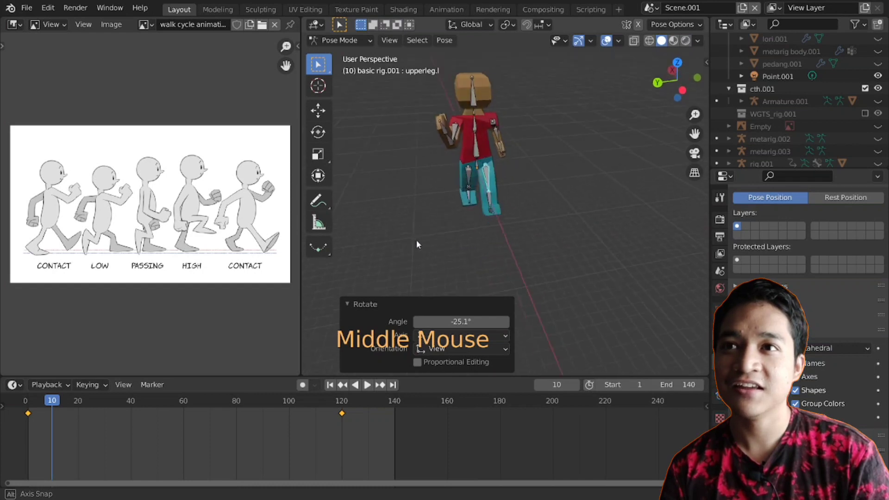
Select all bones, insert a Location & Rotation keyframe at frame 10, and return to Back view.
key(a)
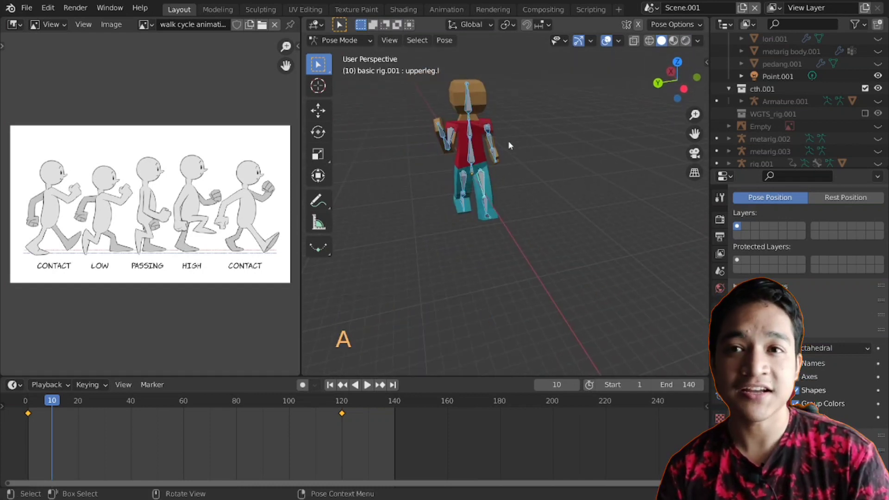
key(i)
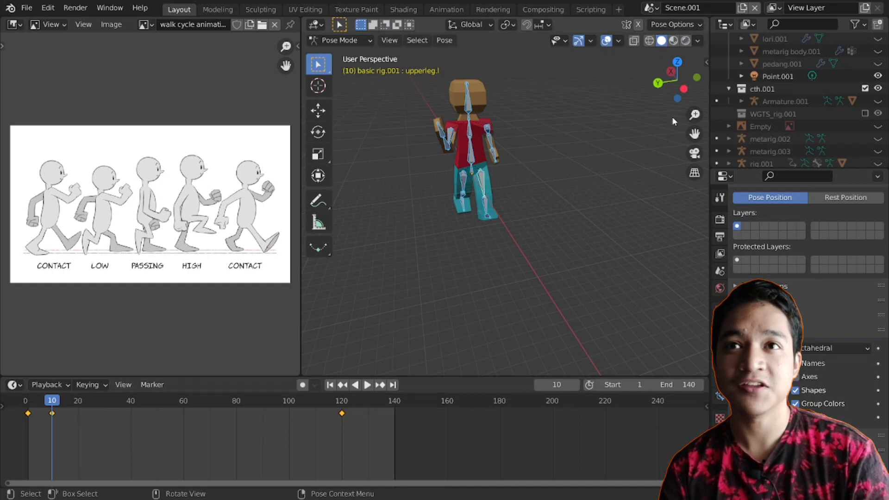
click(662, 83)
scroll(down, 3)
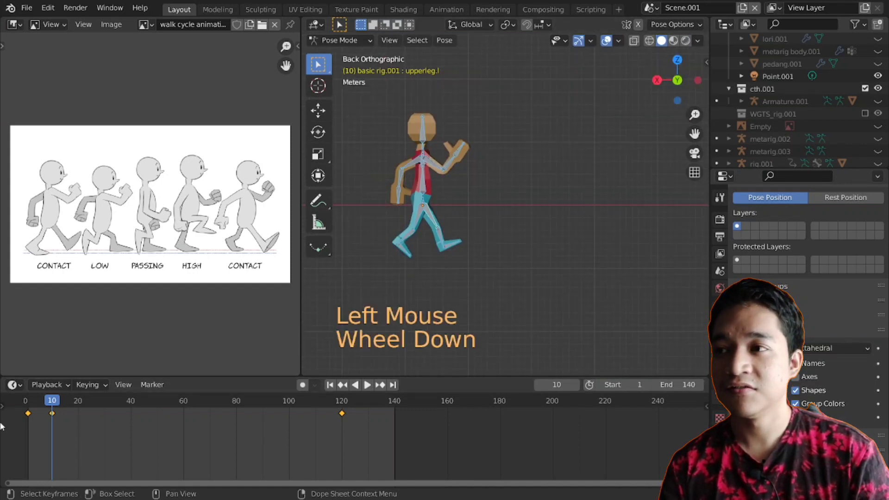
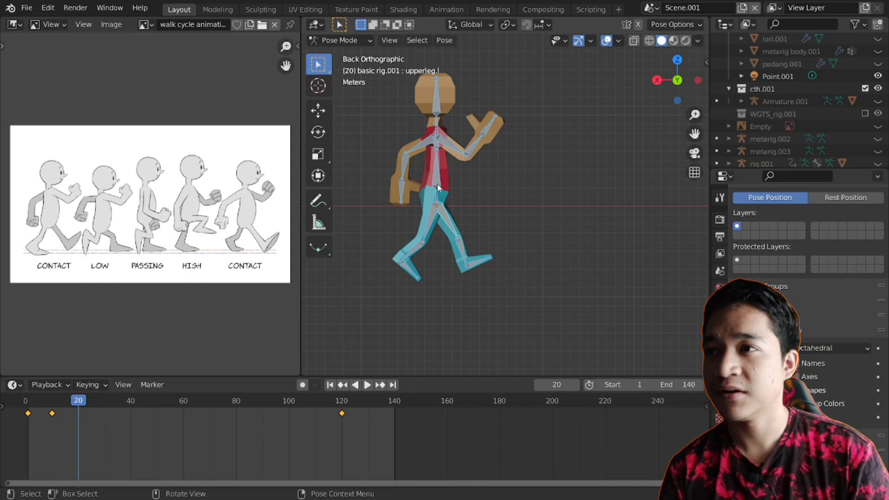
At frame 20, rotate the leg bones and right thigh into the opposite stride.
click(456, 221)
key(r)
click(480, 239)
key(r)
click(435, 227)
key(r)
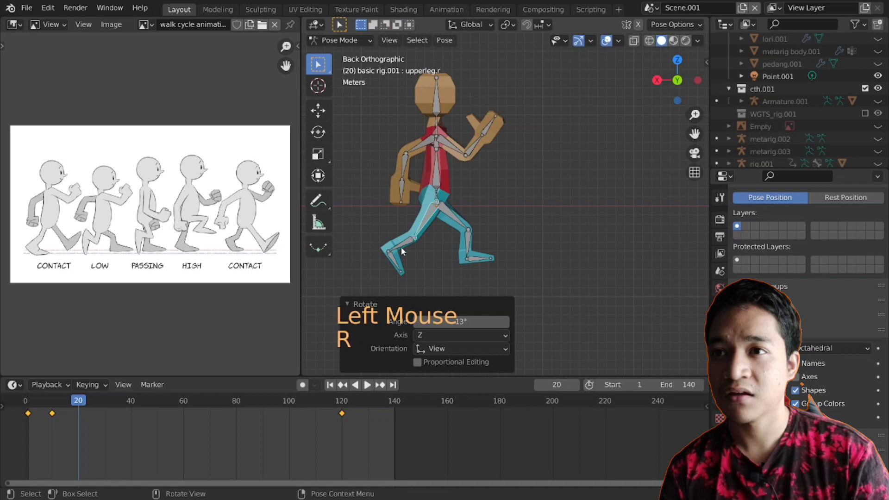
click(407, 241)
key(r)
Move the stomach bone and adjust the main body bone, checking from perspective and back view.
click(441, 176)
key(g)
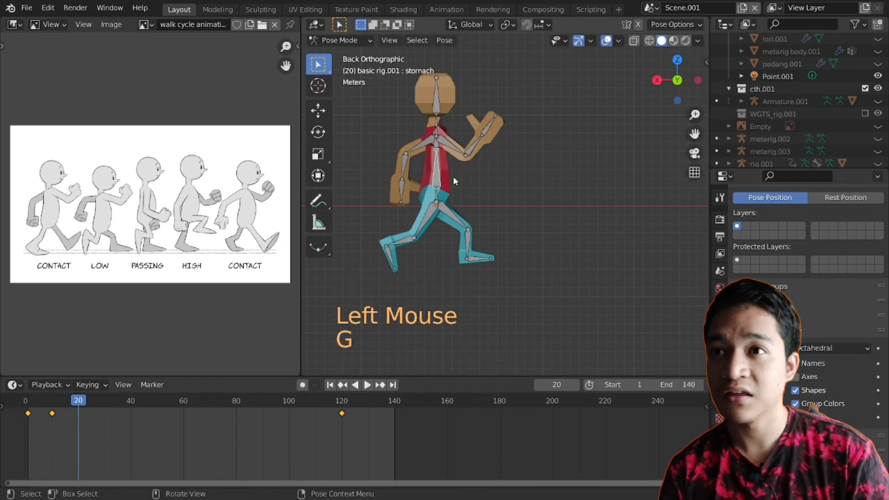
click(439, 194)
key(g)
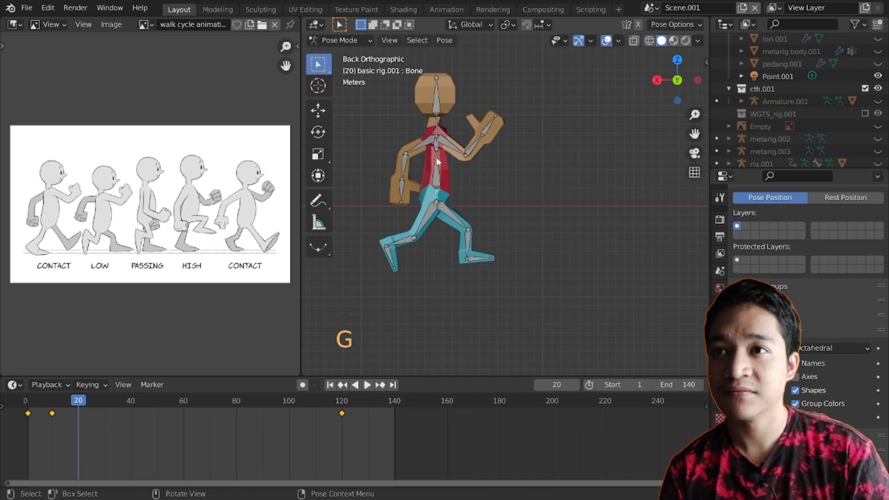
click(440, 159)
middle_click(508, 233)
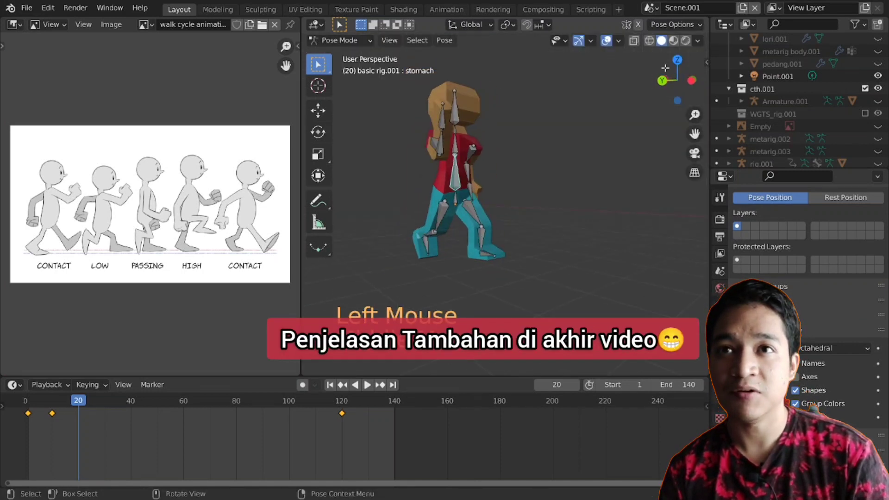
middle_click(669, 81)
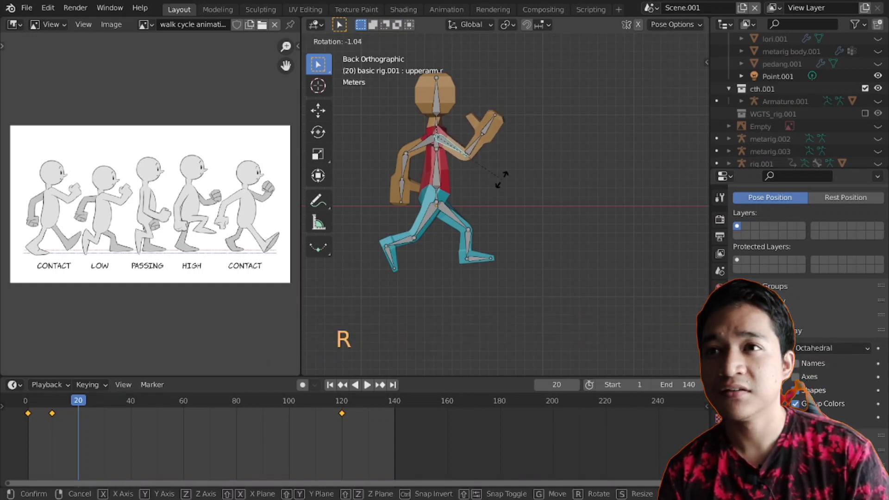
Swing both upper arms into the opposite swing with bent elbows and inspect the pose.
click(420, 150)
key(r)
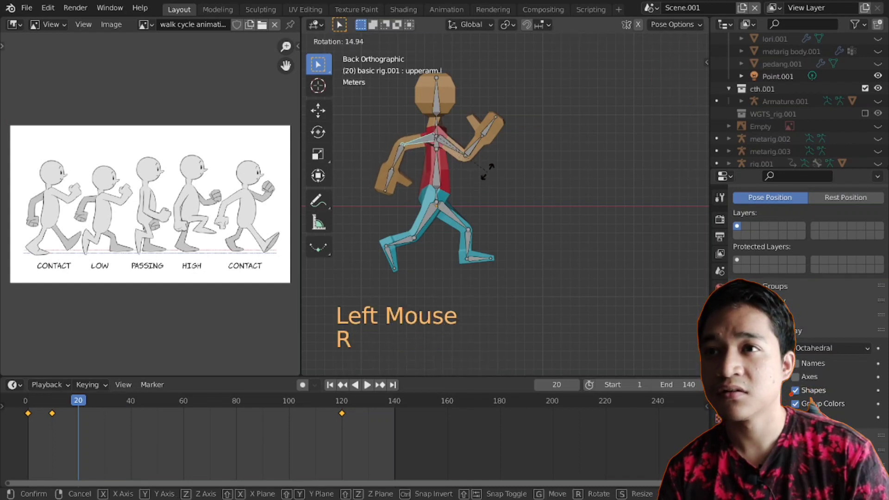
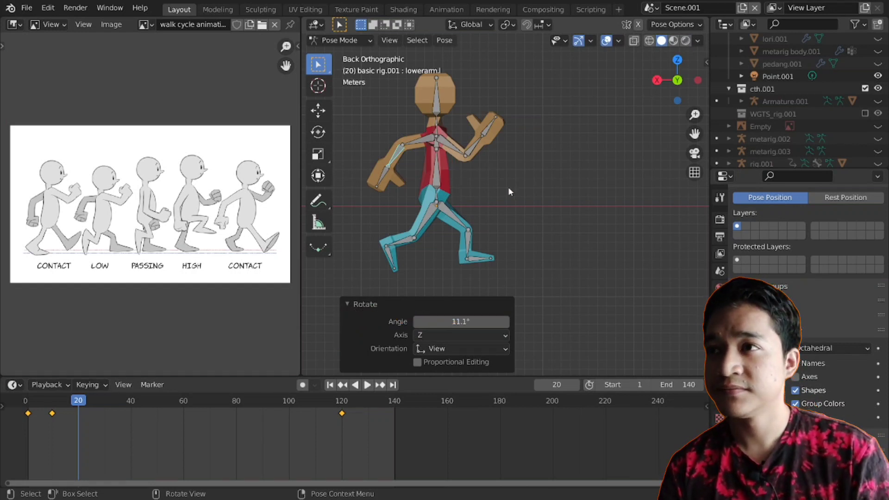
click(437, 173)
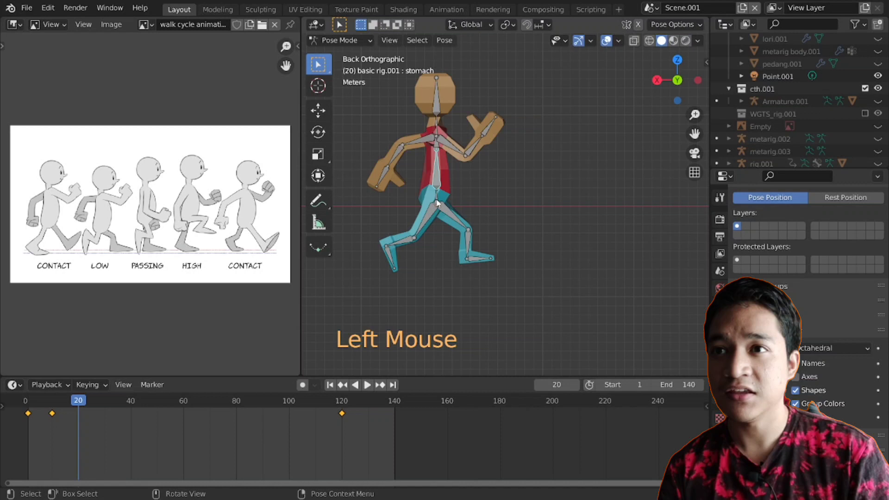
click(440, 201)
middle_click(464, 222)
click(456, 198)
middle_click(511, 200)
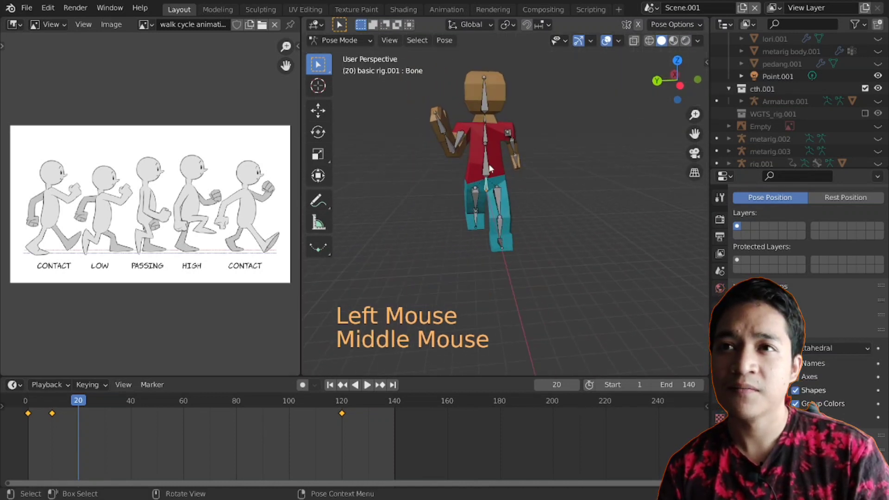
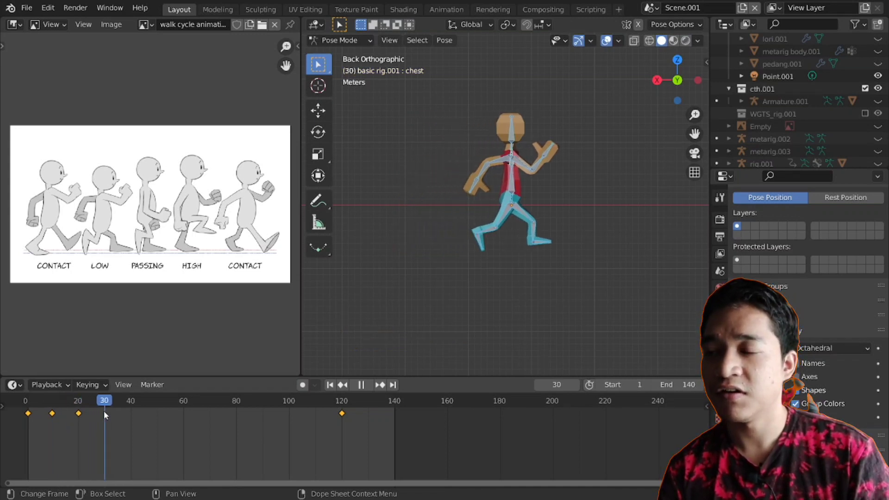
Key frame 20, then at frame 30 swing the right arm forward with bent forearm and the left arm down.
middle_click(663, 226)
scroll(up, 3)
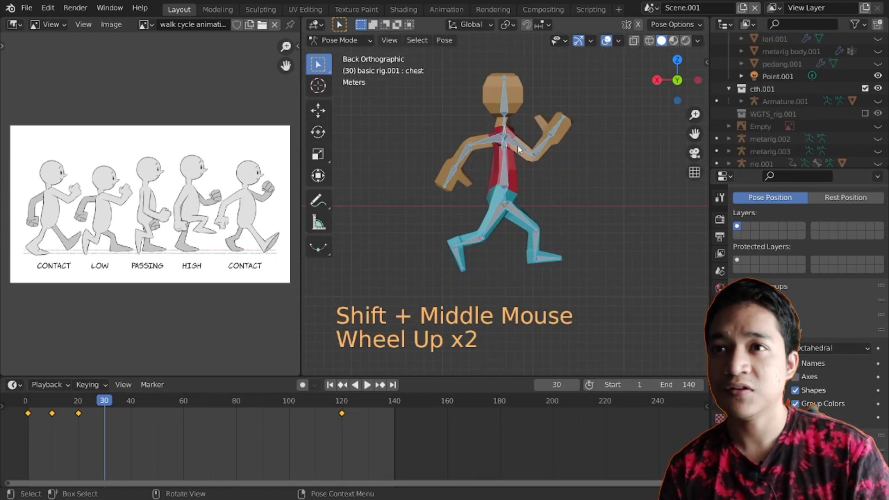
click(522, 148)
scroll(up, 3)
key(r)
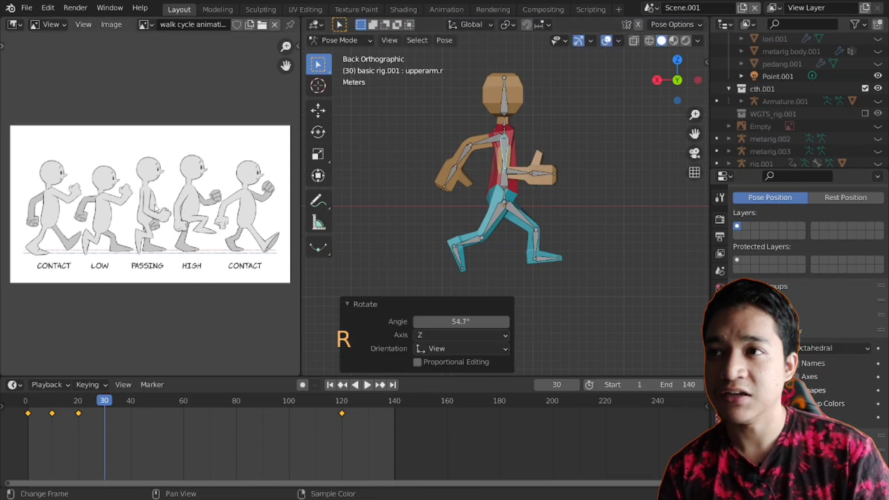
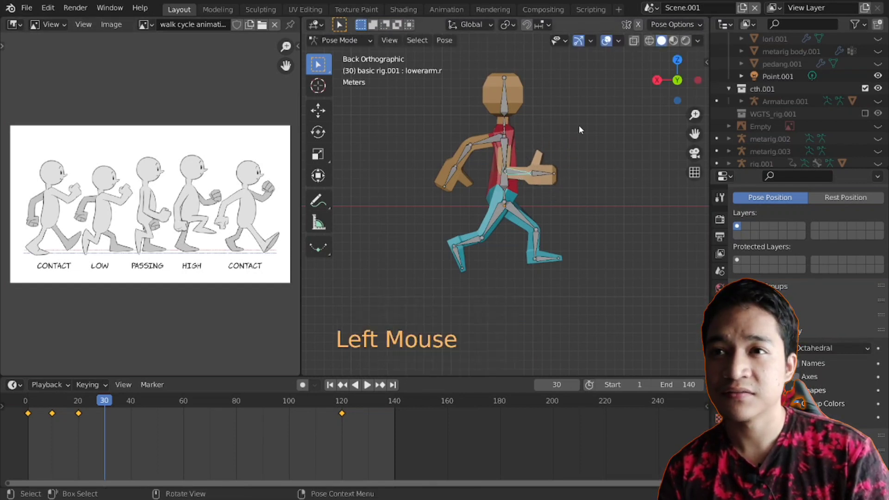
key(r)
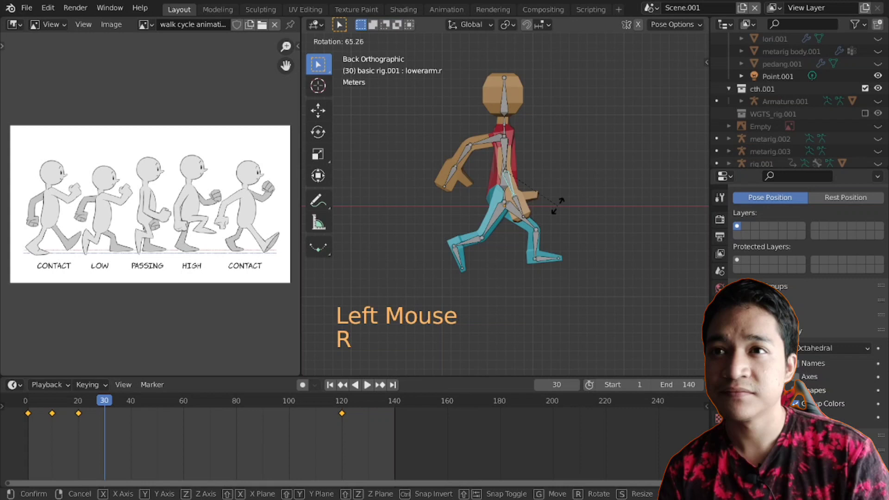
click(490, 142)
key(r)
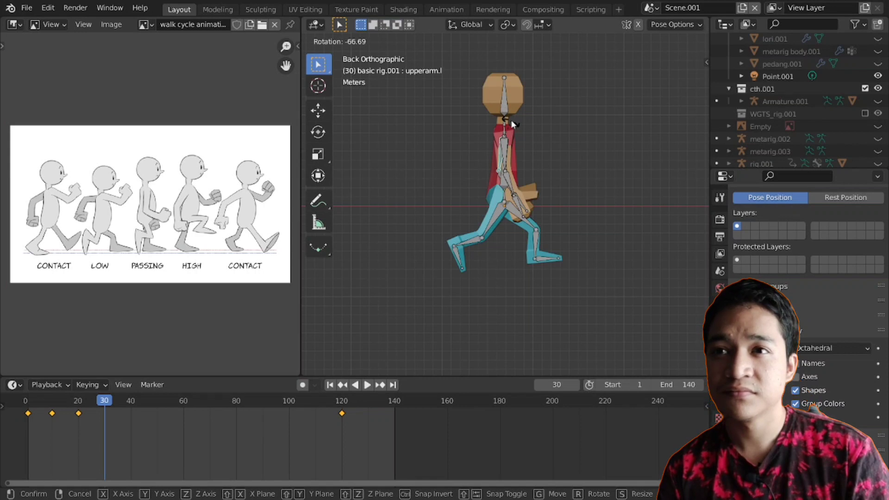
click(499, 222)
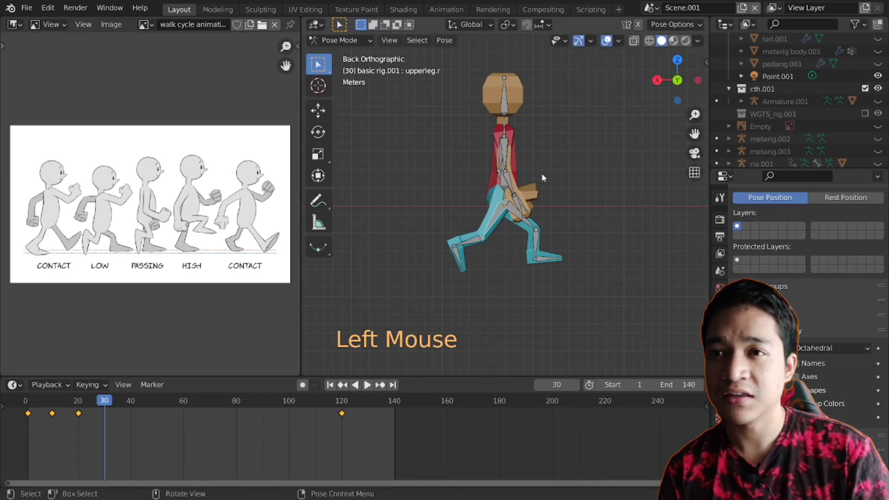
Rotate both thighs and refine the right forearm, then insert a Location & Rotation keyframe at frame 30.
key(r)
click(503, 246)
key(r)
click(534, 220)
key(r)
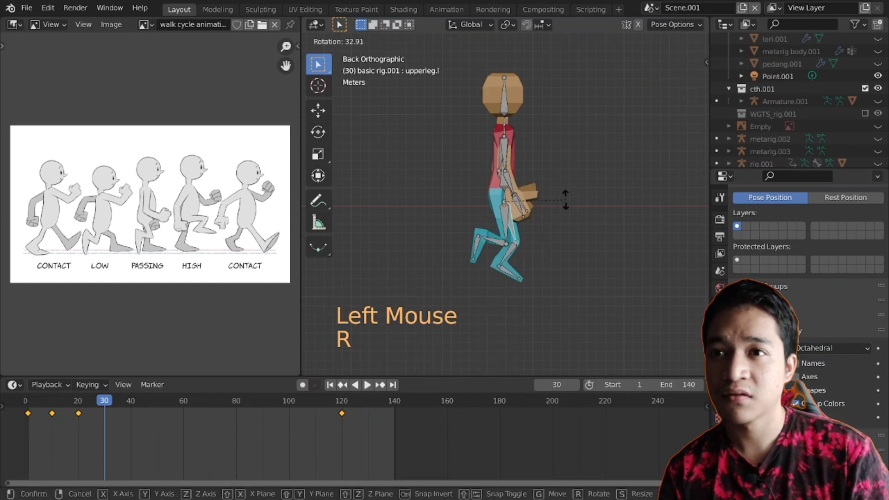
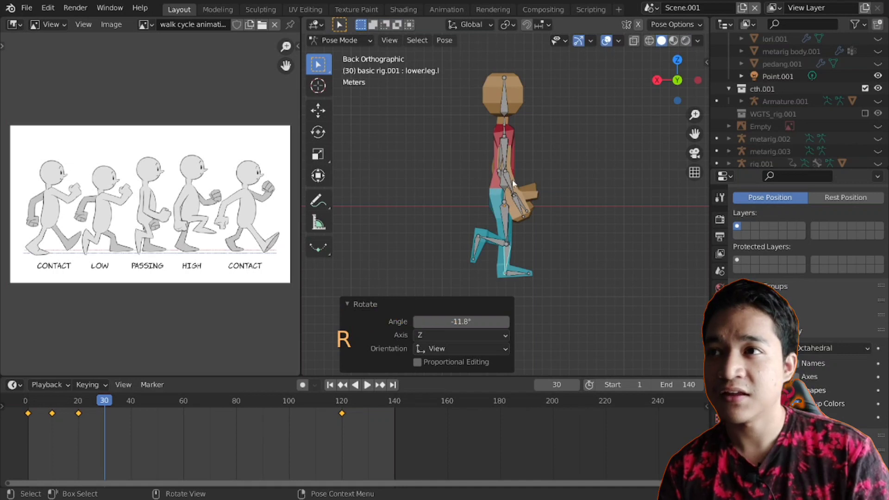
click(511, 181)
key(r)
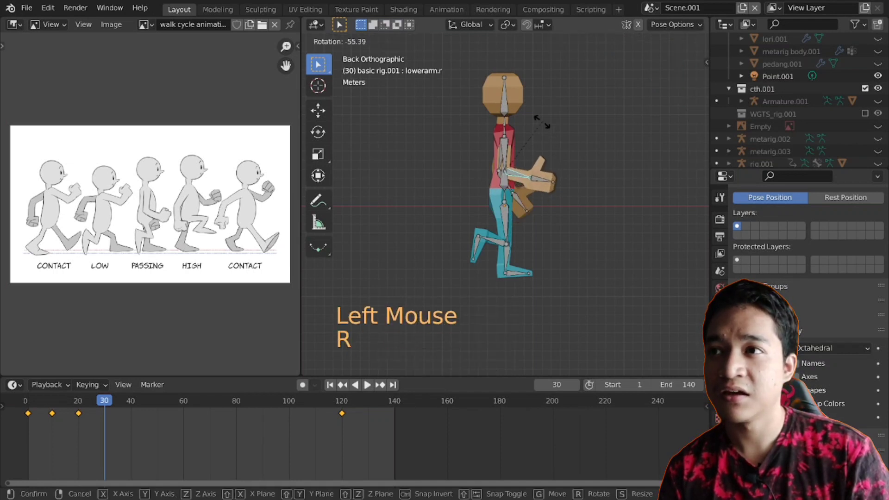
middle_click(593, 187)
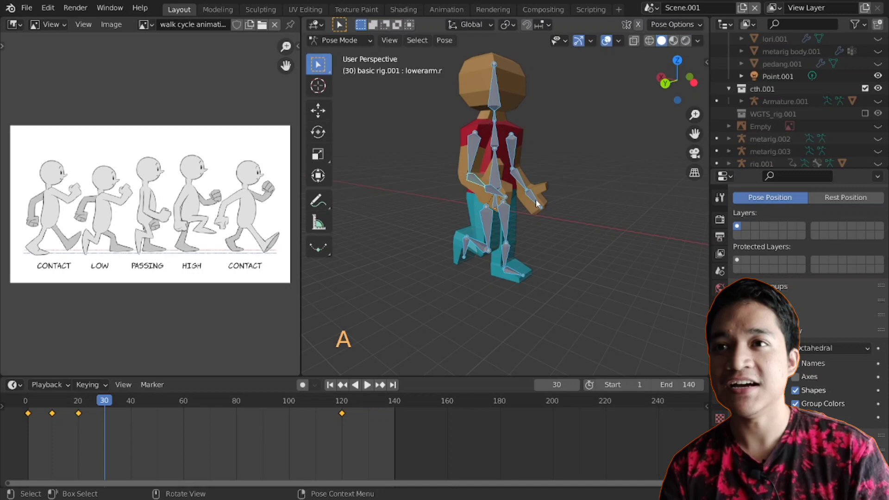
key(i)
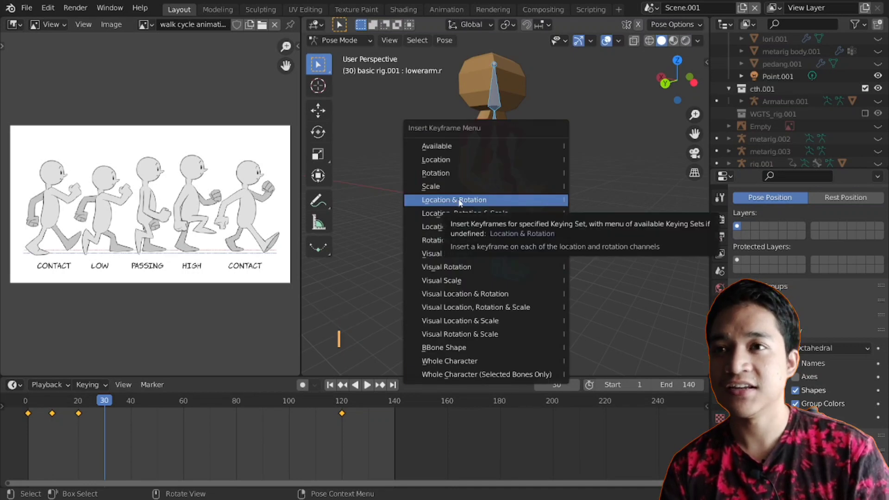
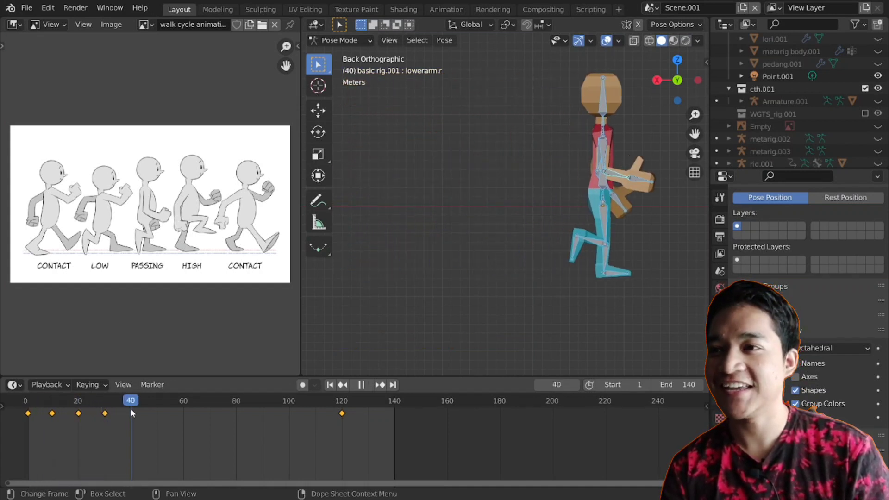
At frame 40, swing the right upper arm back and the left upper arm forward with bent elbow.
middle_click(616, 218)
scroll(down, 3)
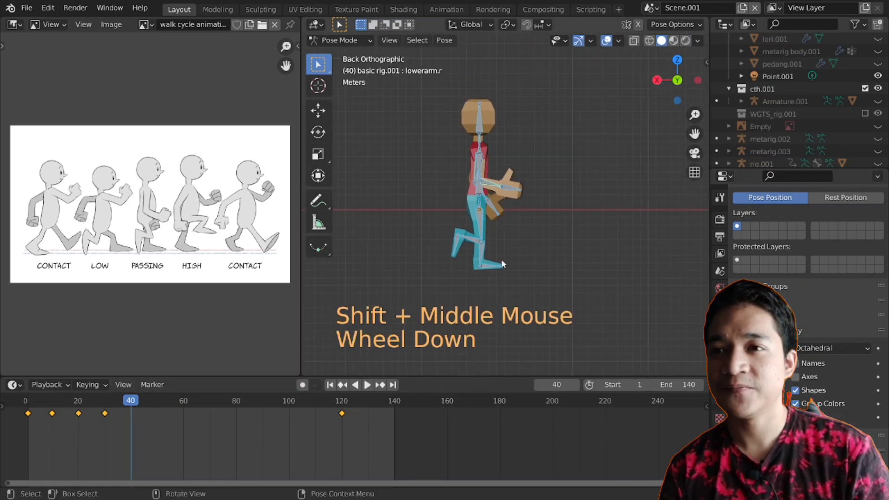
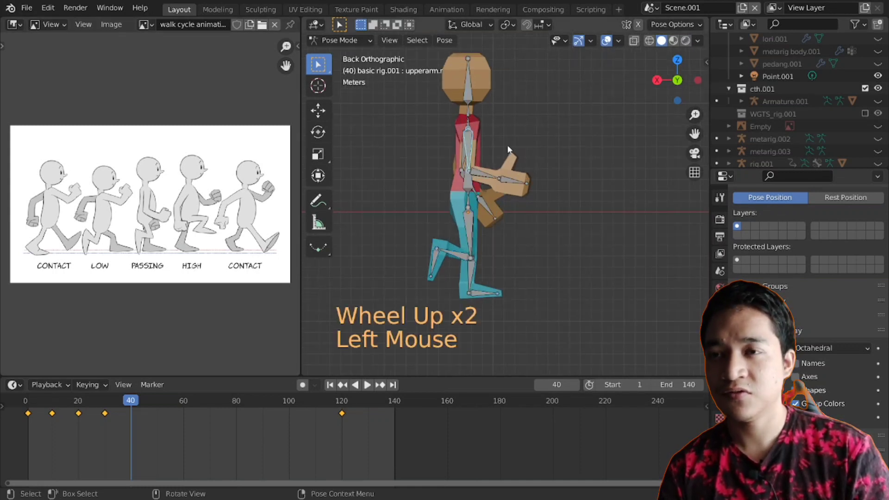
key(r)
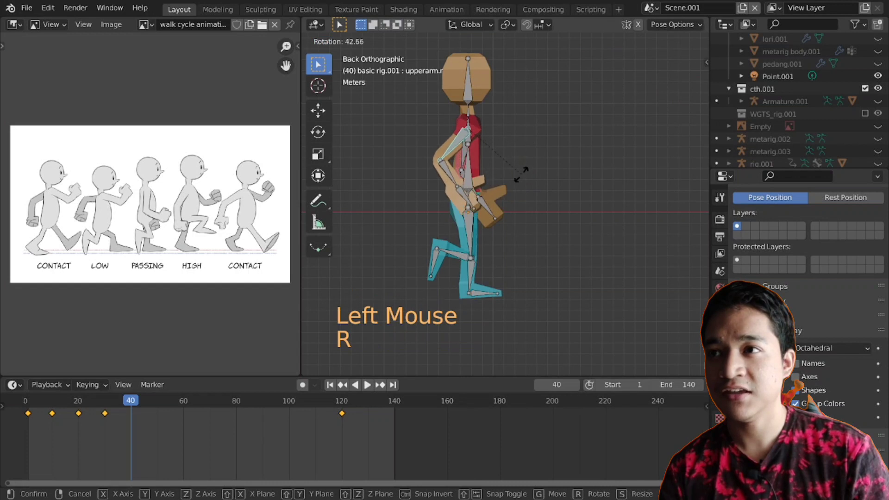
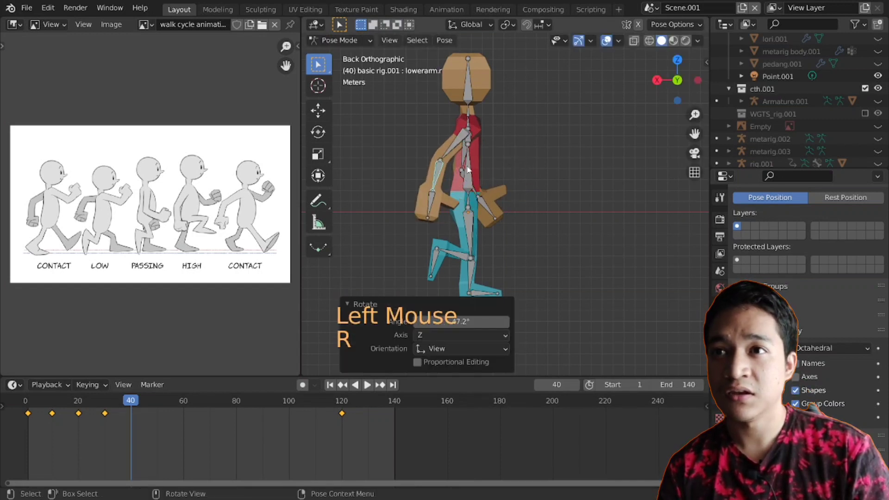
click(469, 159)
key(r)
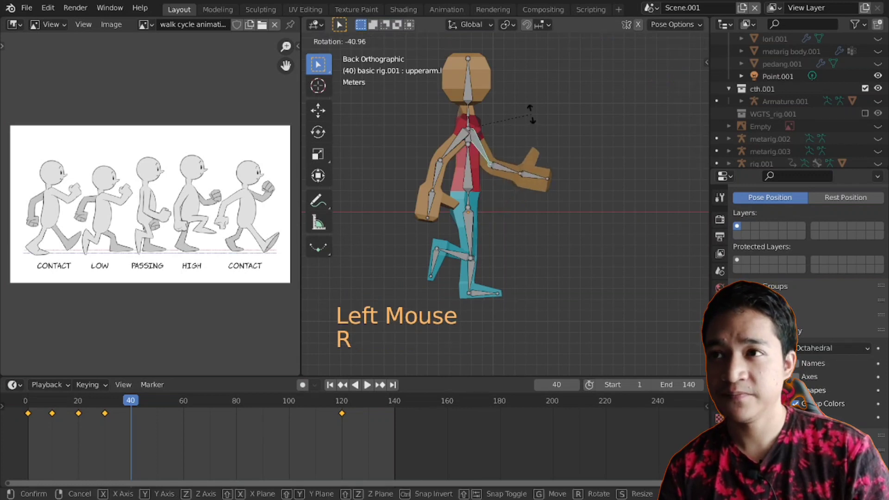
click(510, 172)
key(r)
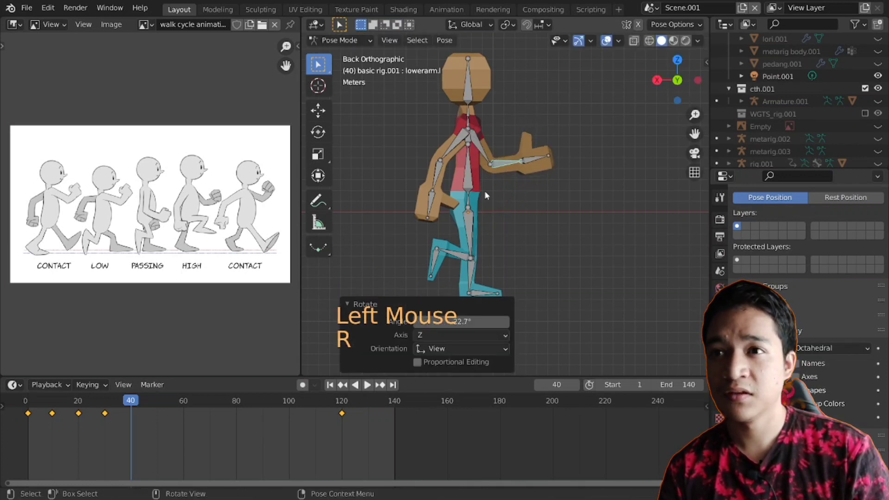
Swing the right thigh forward, bend the left knee, tilt the left foot and refine two more bones.
click(473, 229)
key(r)
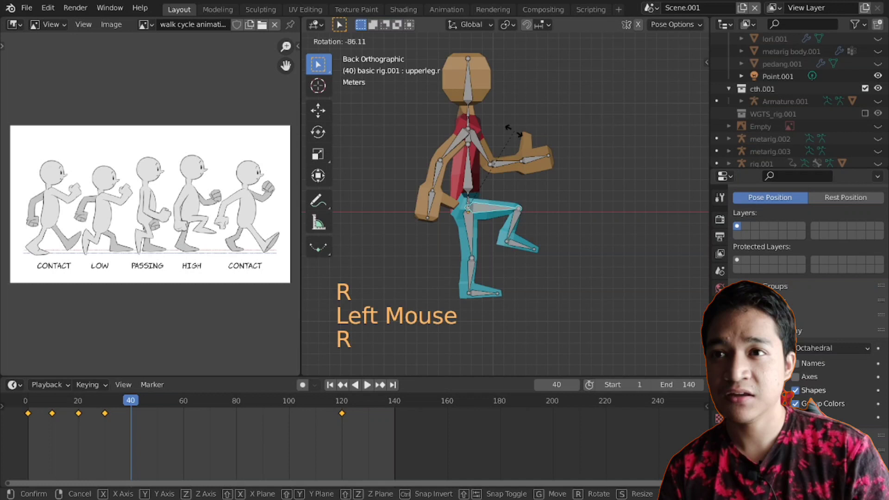
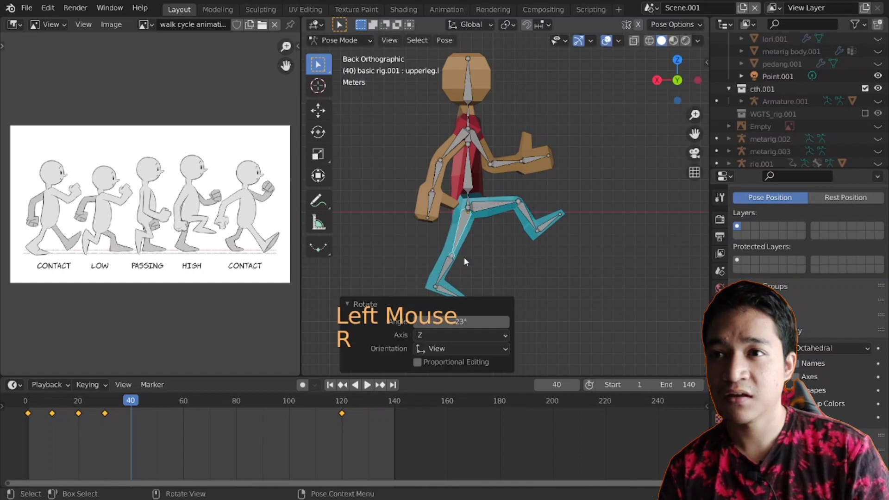
click(451, 268)
key(r)
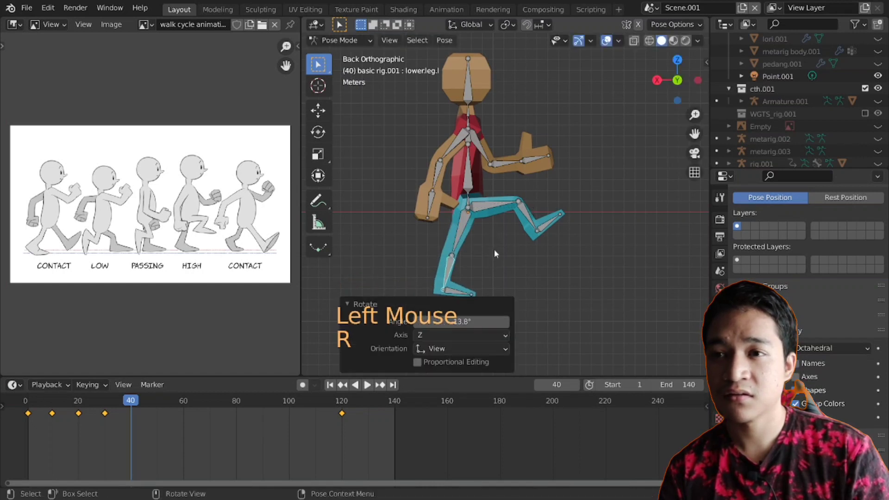
click(464, 293)
key(r)
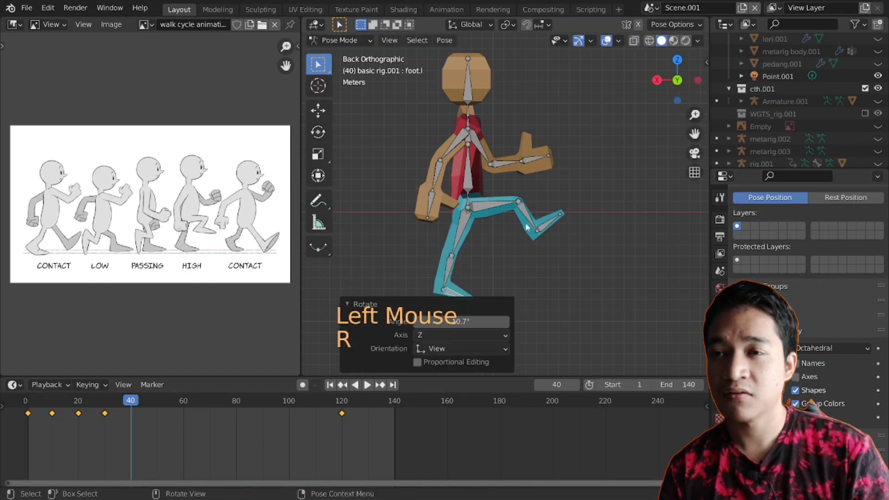
scroll(down, 3)
click(464, 162)
key(r)
click(462, 187)
Select all bones, keyframe the pose at frame 40, and jump to frame 19 to compare poses.
key(r)
key(a)
key(i)
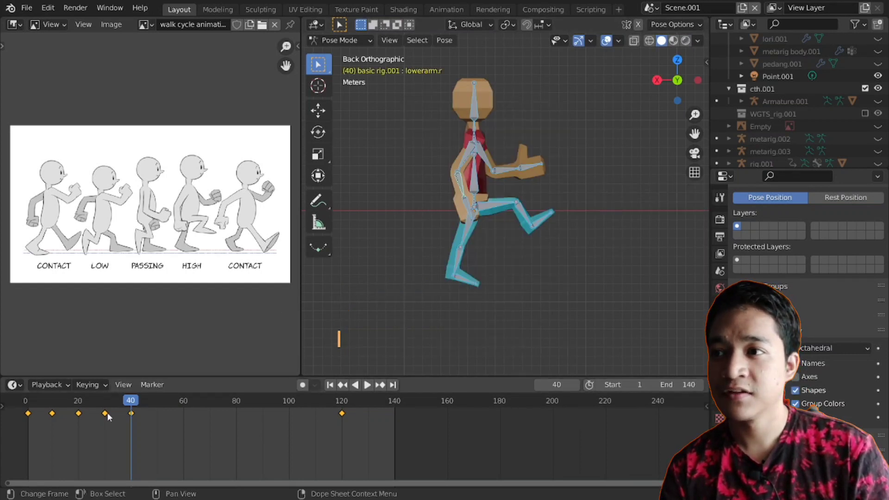
click(84, 396)
scroll(down, 3)
Go to frame 50 and swing the right thigh backward into the opposite stride.
click(50, 402)
scroll(down, 3)
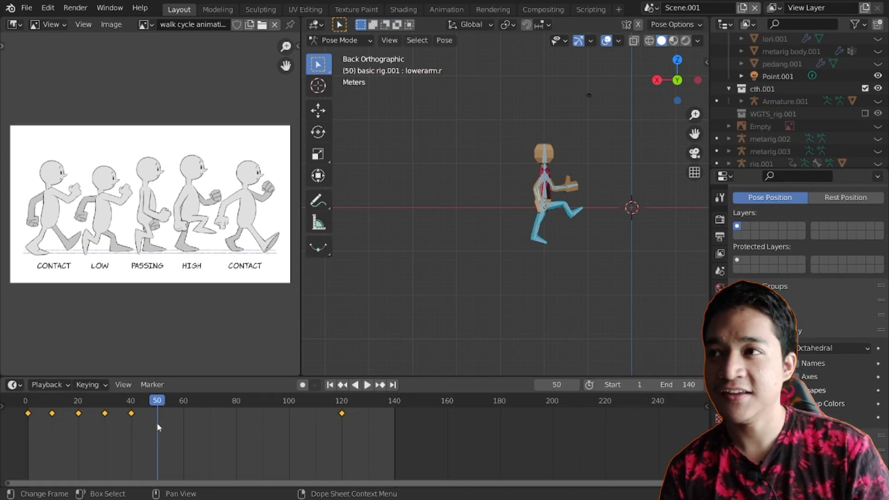
scroll(up, 3)
middle_click(592, 224)
scroll(up, 3)
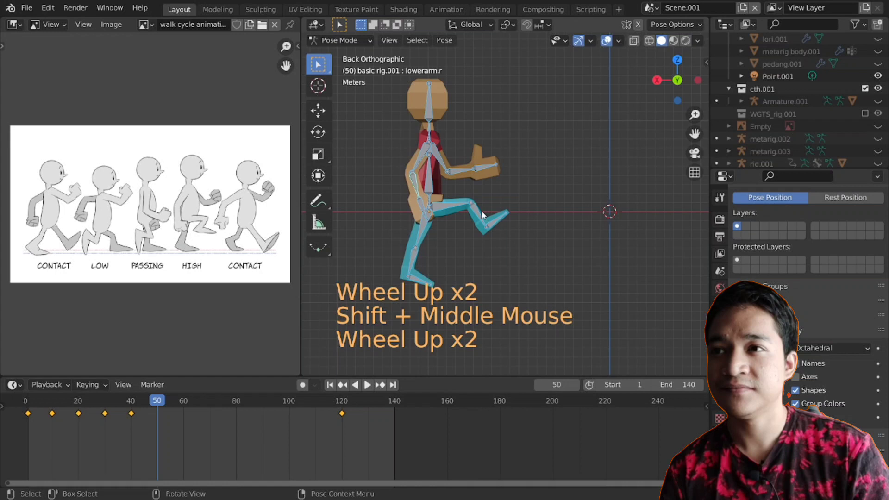
click(461, 207)
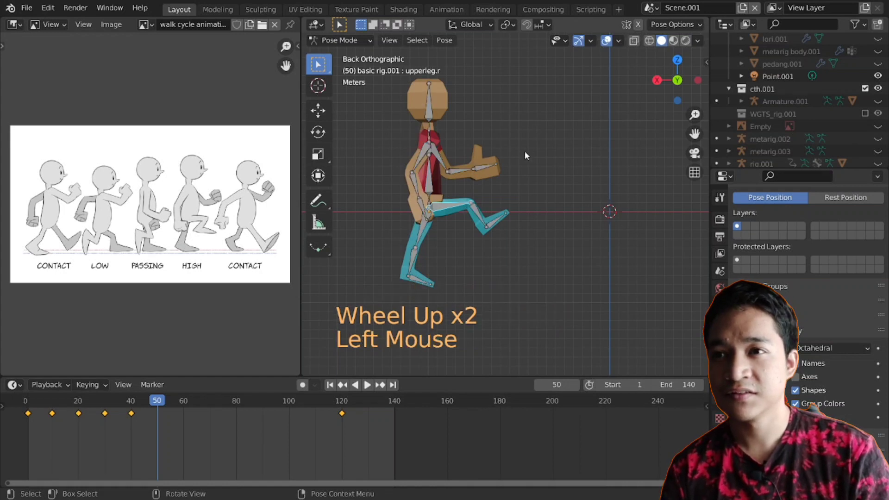
key(r)
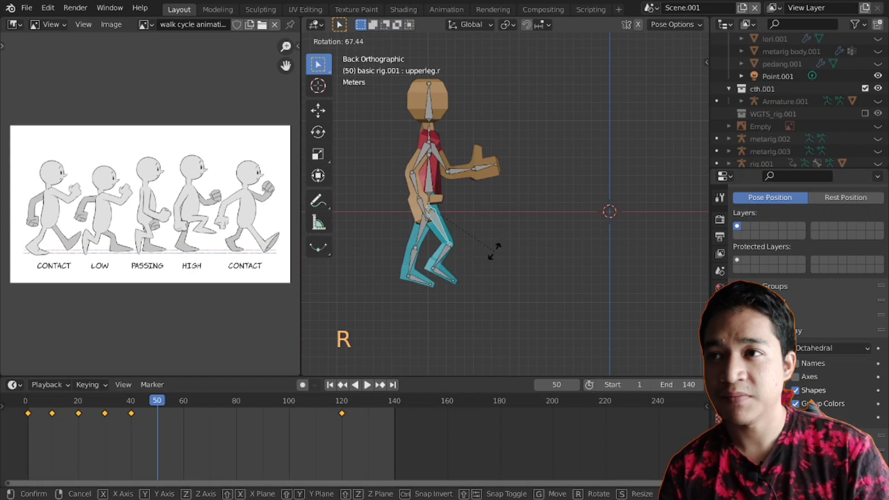
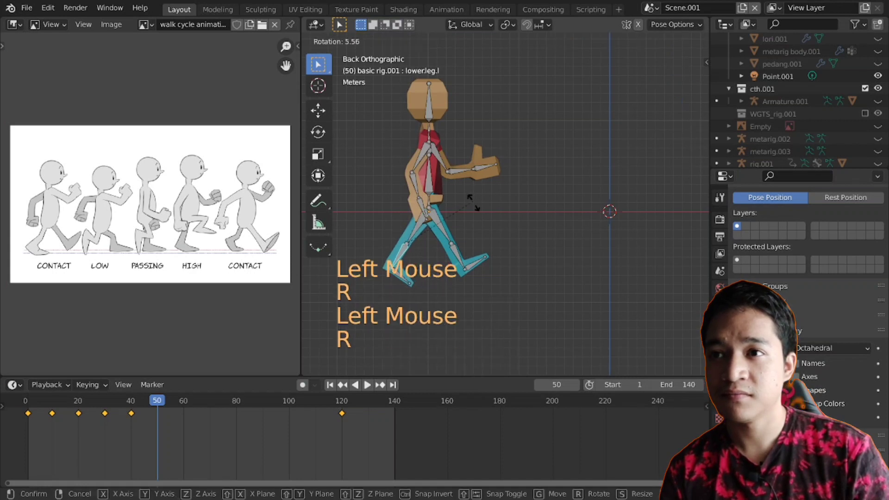
Swing the right upper arm back and the left upper arm forward.
click(396, 275)
key(r)
click(422, 161)
key(r)
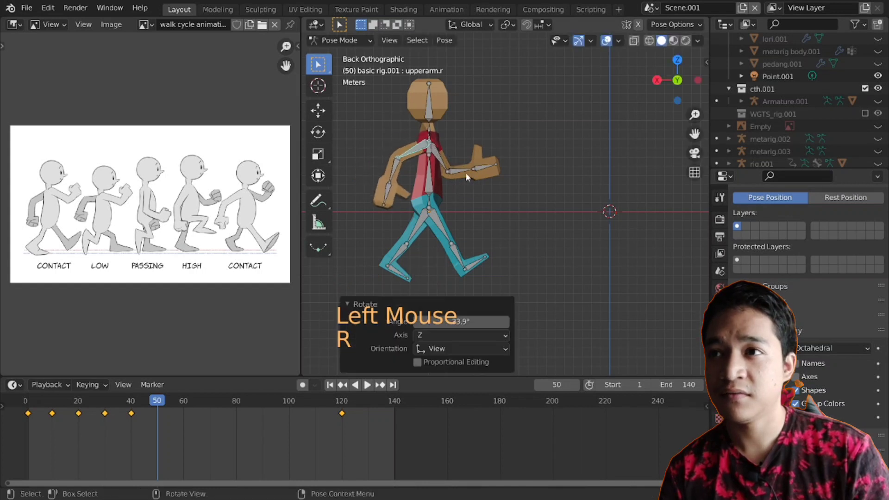
Select all bones, keyframe the pose at frame 50, jump back and play the walk animation.
key(r)
key(a)
key(i)
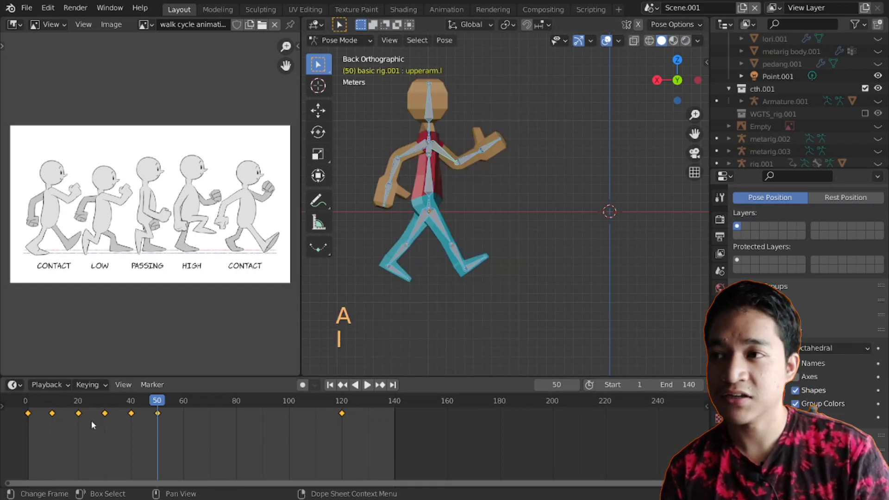
click(32, 402)
scroll(down, 3)
key(space)
scroll(down, 3)
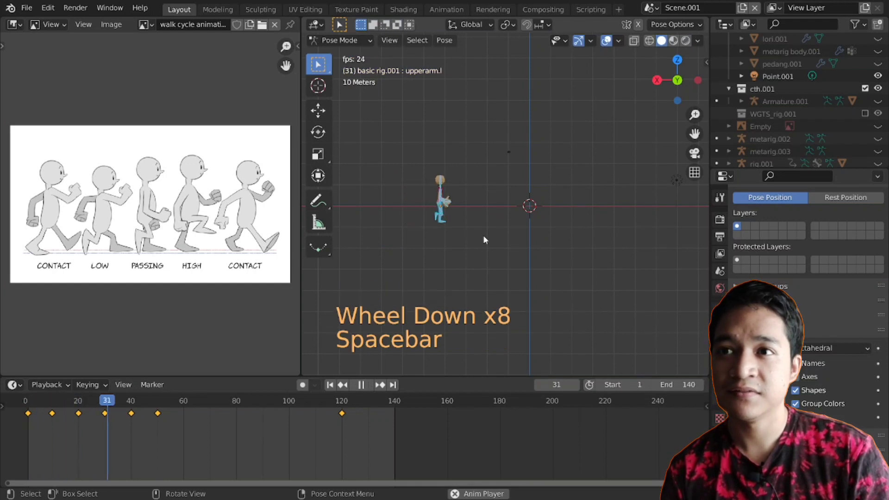
Review the playing walk cycle from adjusted angles and stop playback at frame 52.
key(space)
scroll(up, 3)
middle_click(595, 219)
key(space)
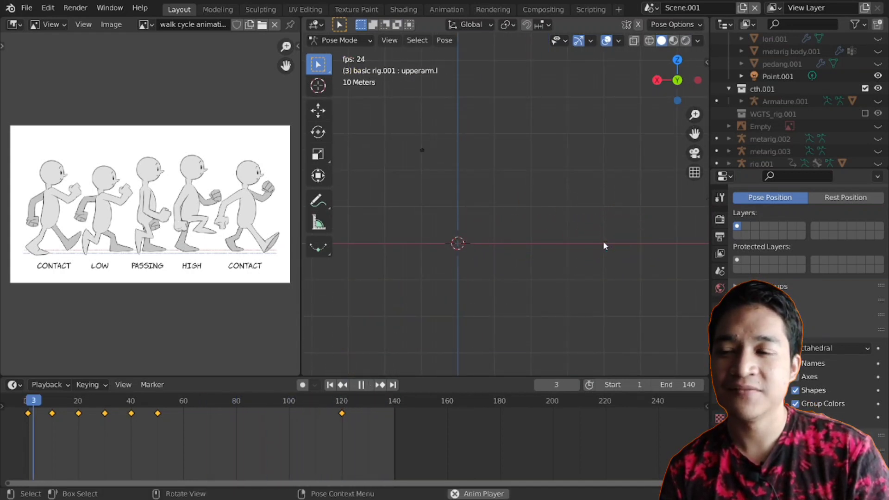
scroll(down, 3)
key(space)
scroll(down, 3)
scroll(up, 3)
scroll(up, 3)
middle_click(499, 263)
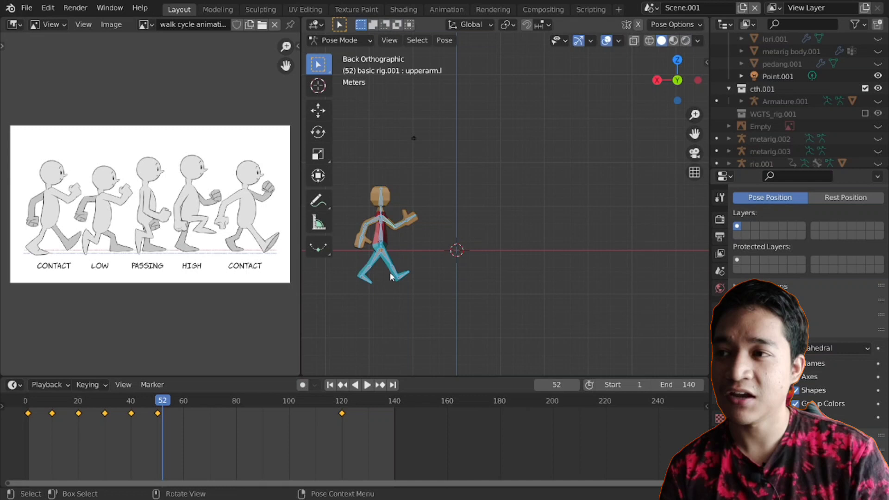
Jump to frame 10 and orbit around the character to check the walk pose.
click(57, 407)
middle_click(445, 241)
middle_click(388, 250)
middle_click(405, 252)
middle_click(573, 268)
scroll(up, 3)
middle_click(549, 267)
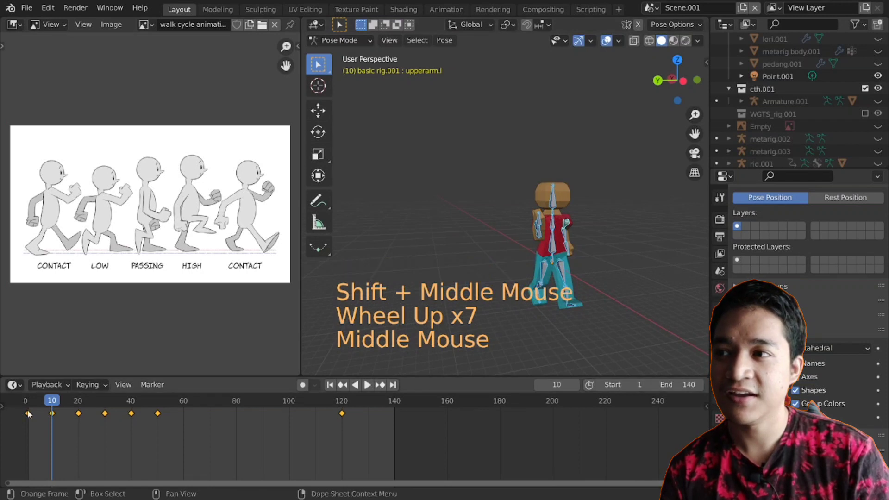
Check the frame-1 pose from the side, then return the playhead to frame 10.
click(34, 406)
middle_click(619, 291)
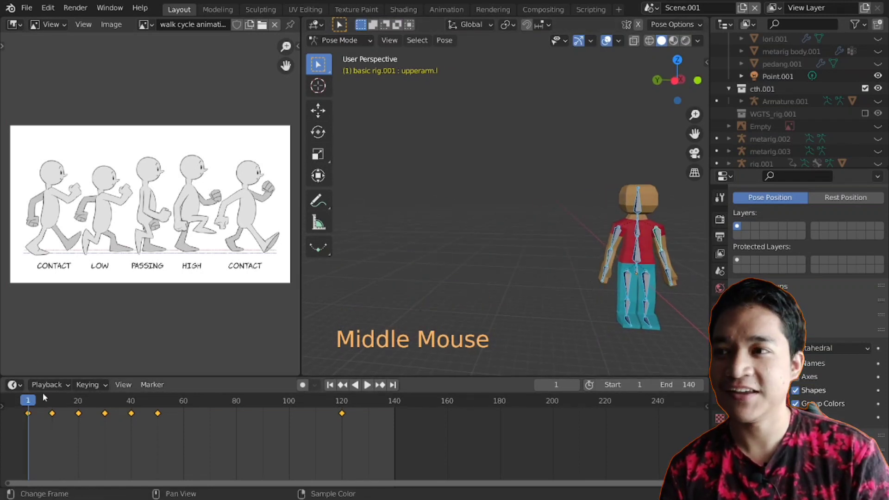
click(57, 407)
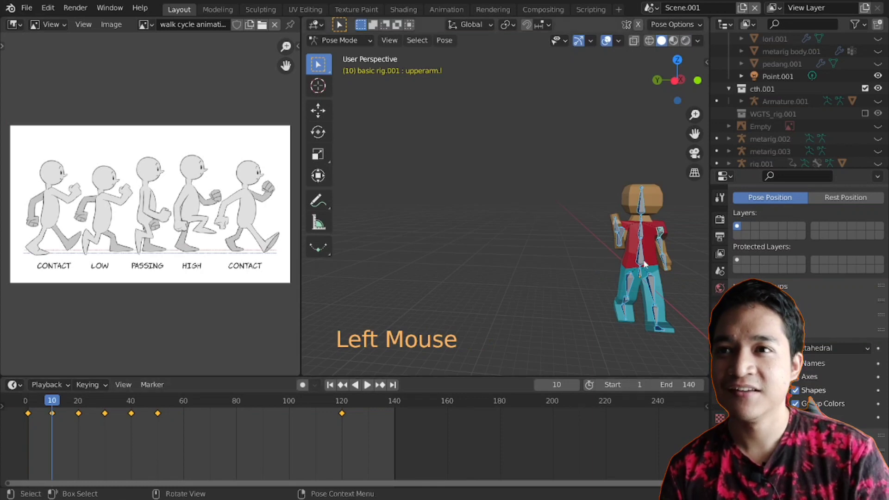
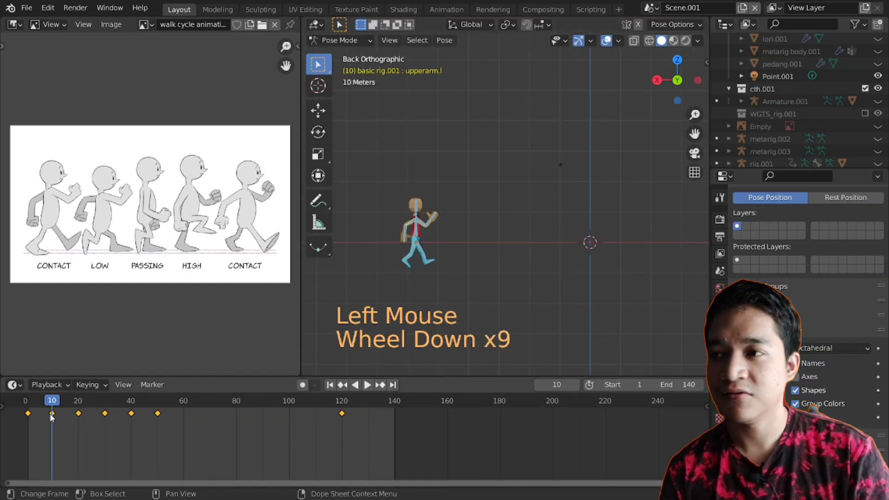
Select the pose keyframes from frame 10 through frame 50 in the timeline.
click(48, 431)
scroll(down, 3)
click(46, 436)
click(48, 430)
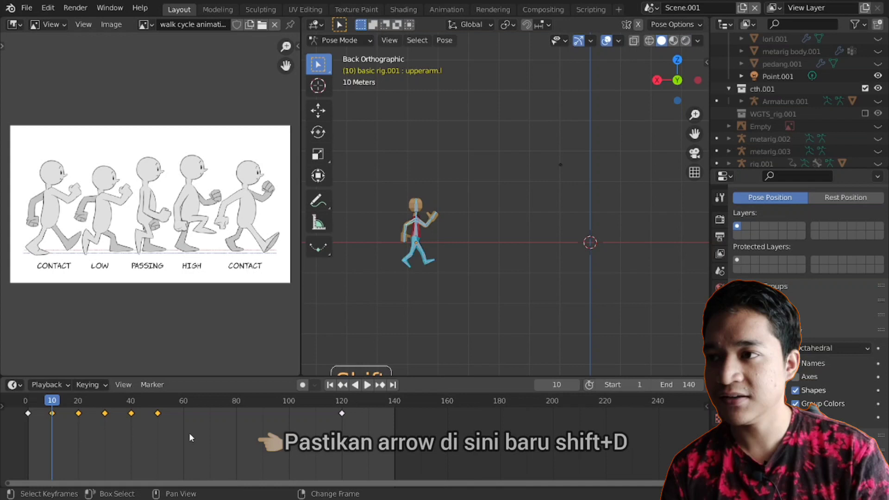
Duplicate the selected keys onto frames 60–100 with Shift+D and play the extended cycle.
key(shift+d)
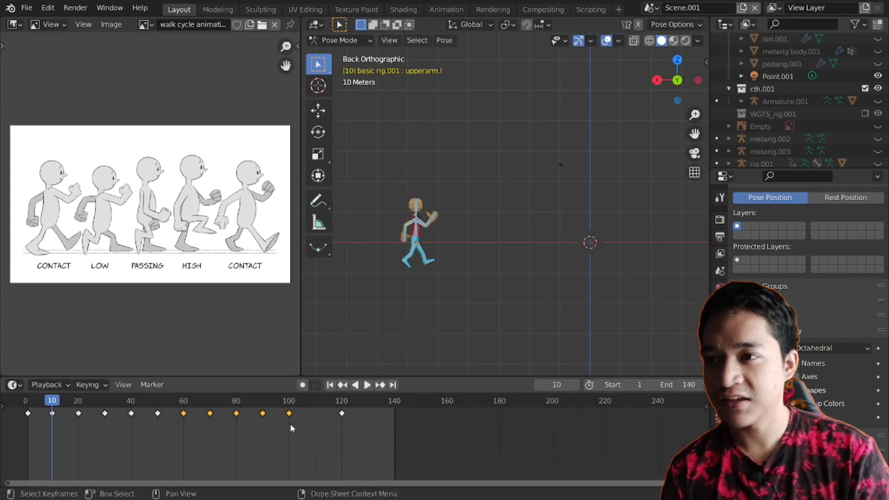
key(space)
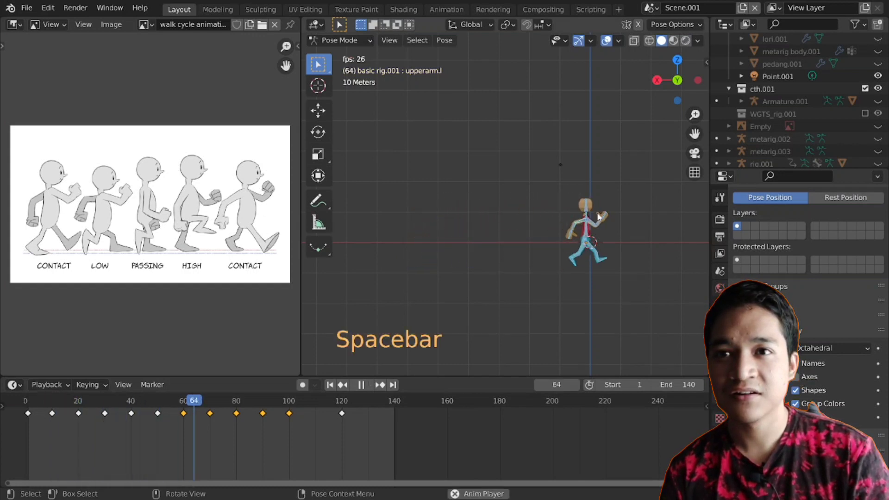
Stop the walk playback and select the pose key at frame 60.
middle_click(609, 233)
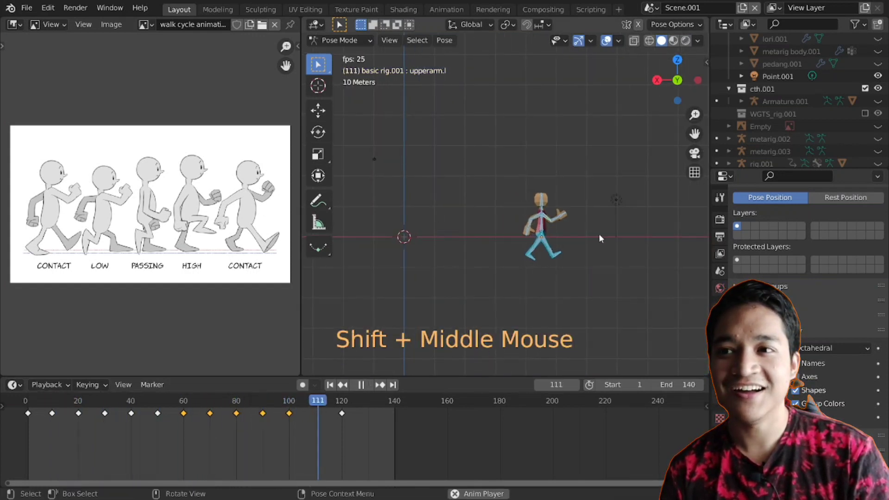
key(space)
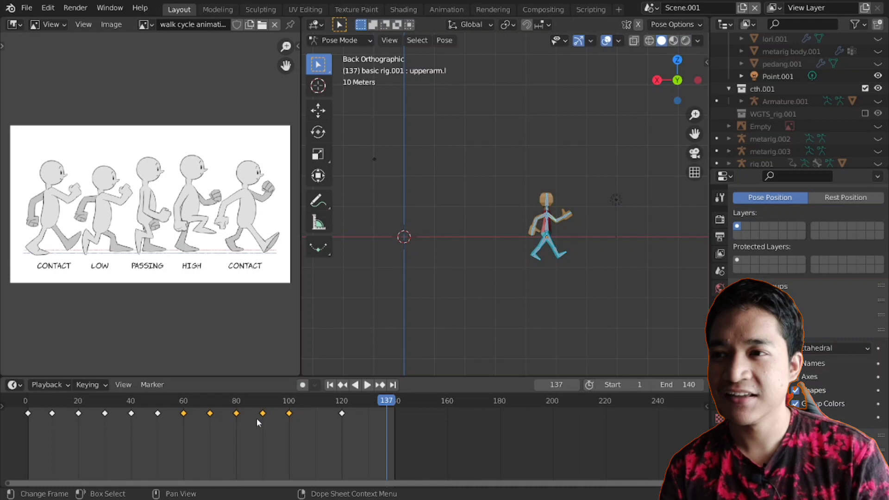
click(184, 415)
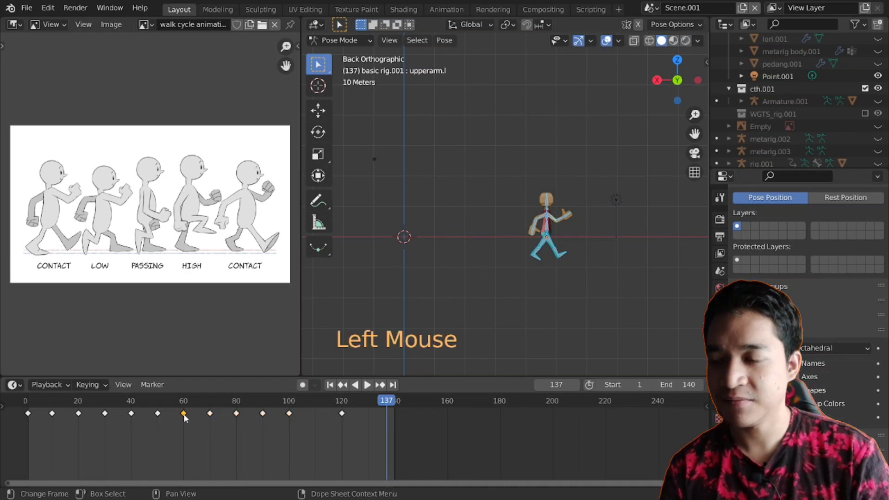
Duplicate the frame-60 key to frame 110 and move the playhead to frame 120.
key(shift+d)
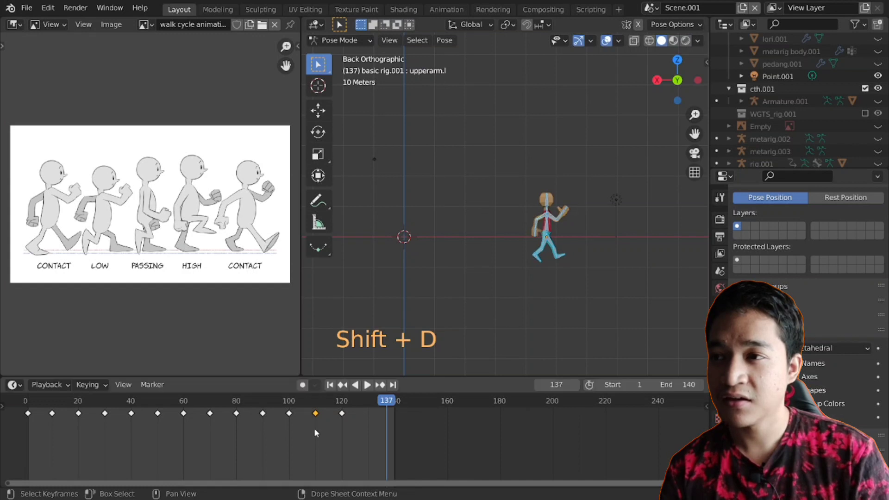
click(29, 415)
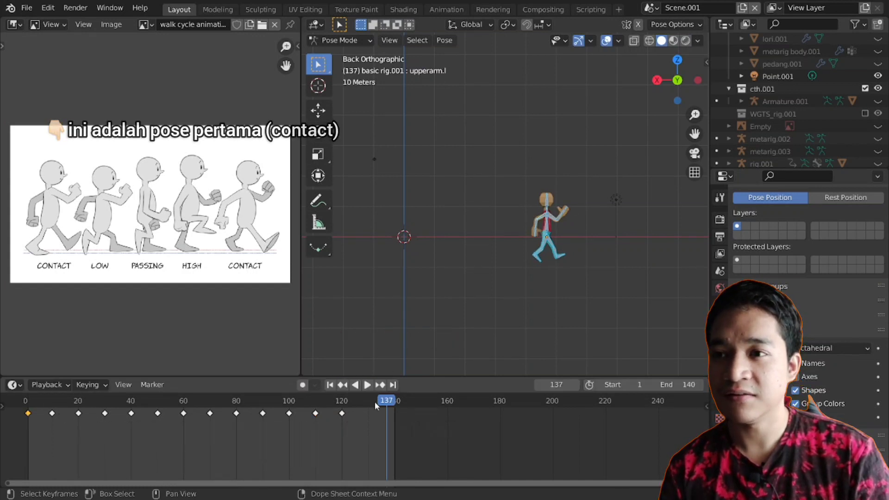
click(346, 403)
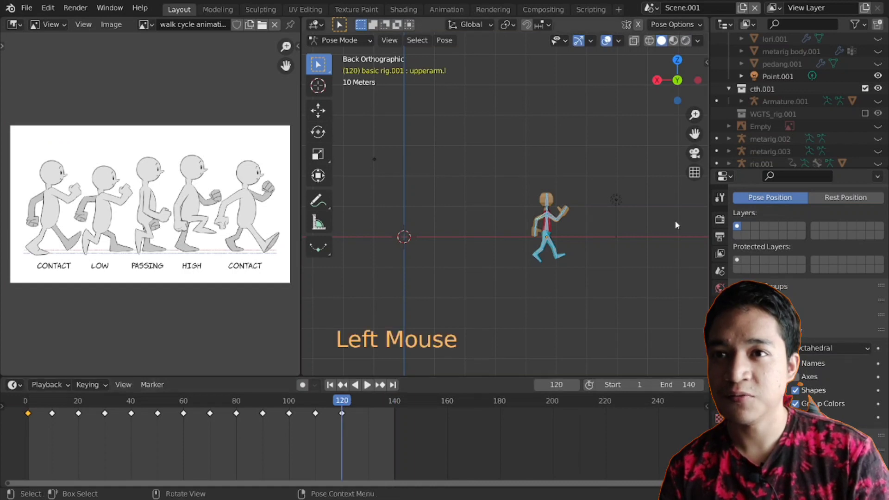
Orbit around the rig, clear bone rotations with Alt+R and pick a bone to rotate.
middle_click(682, 223)
scroll(up, 3)
middle_click(616, 273)
middle_click(592, 257)
key(a)
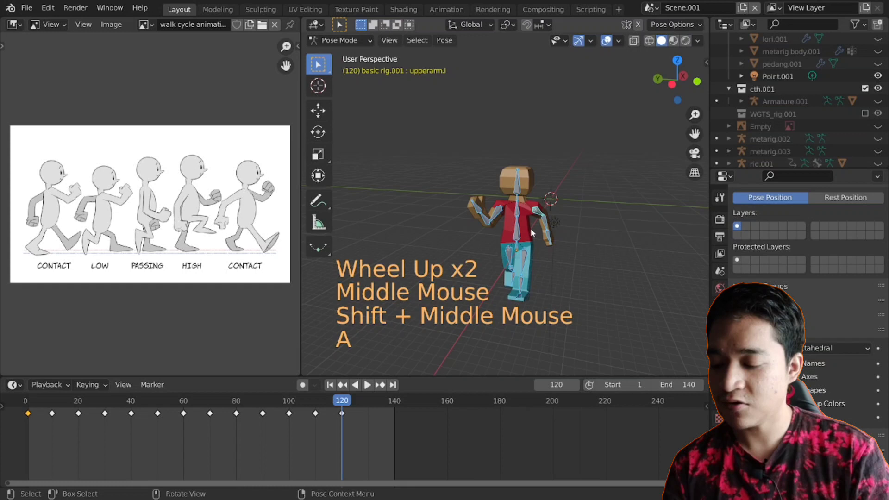
key(alt+r)
click(541, 213)
key(r)
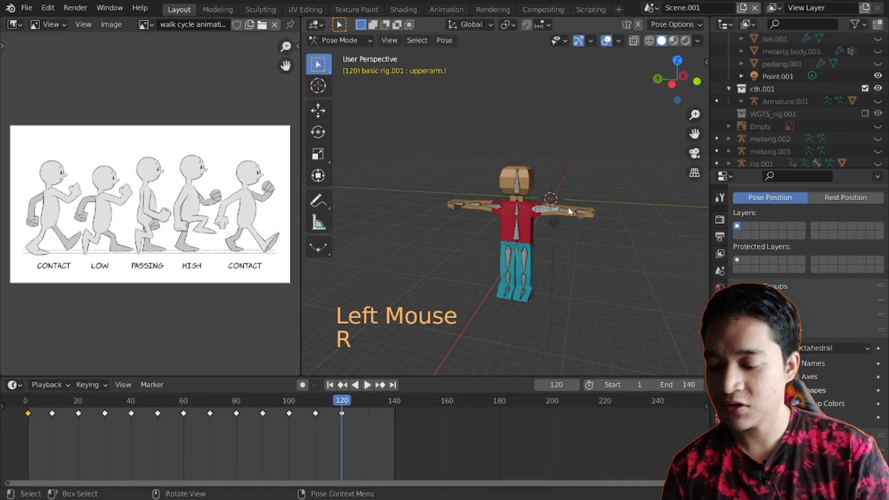
Show the sidebar pose options and keep X-Axis Mirror enabled for pose edits.
key(n)
click(609, 150)
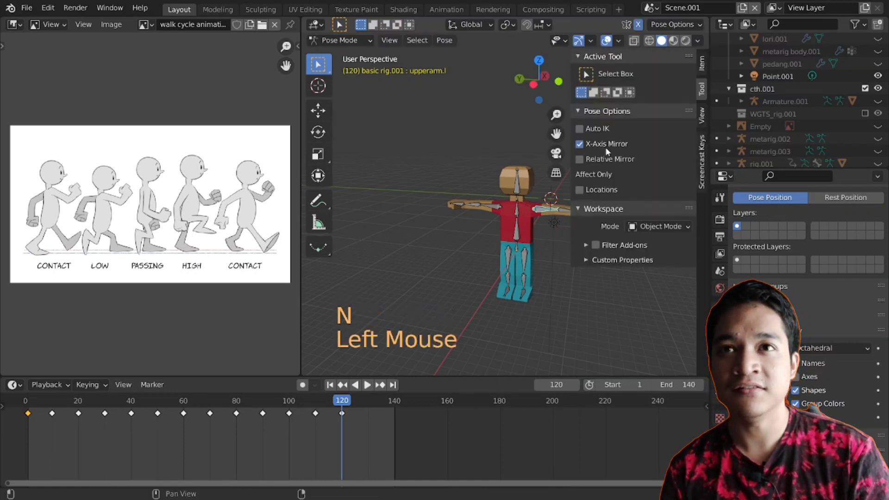
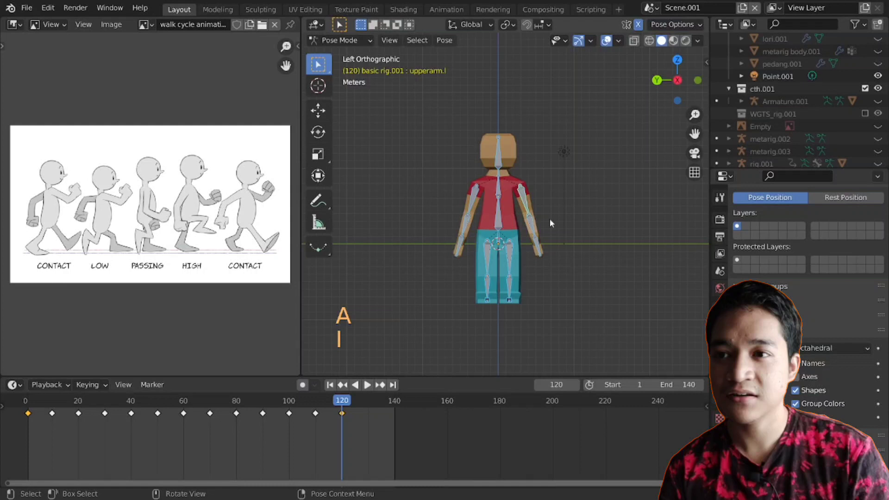
key(space)
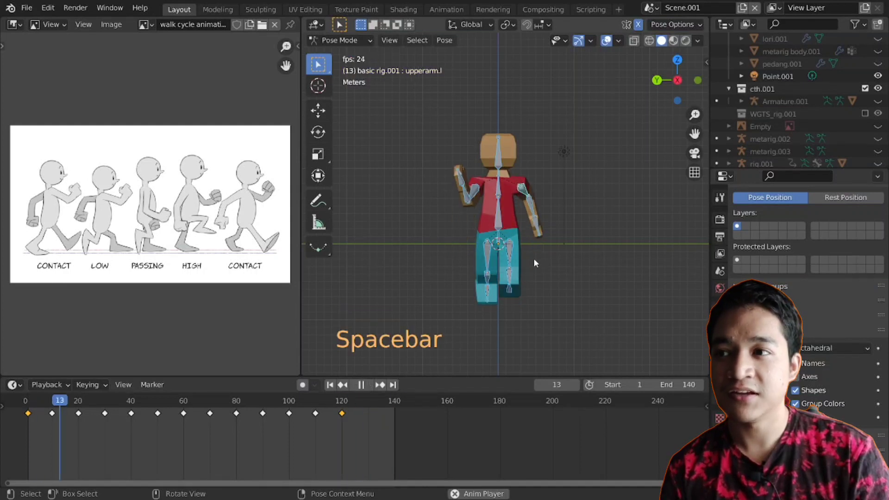
key(space)
middle_click(517, 268)
key(ctrl+z)
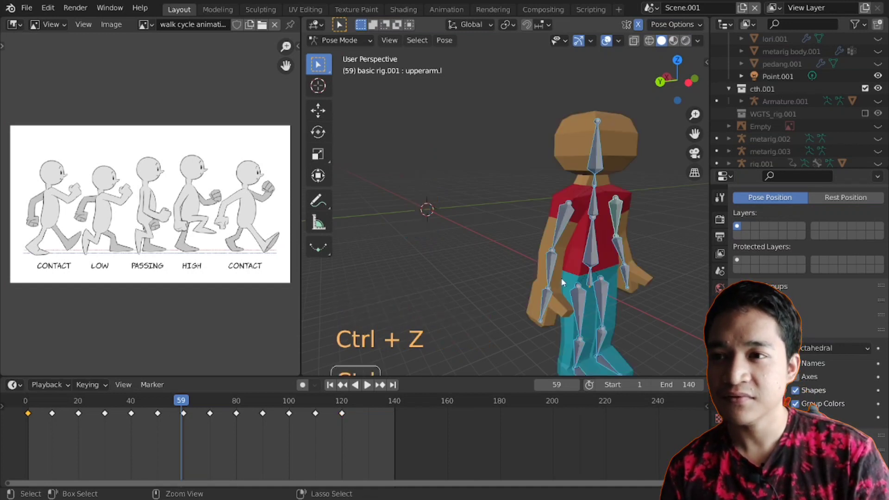
key(ctrl+z)
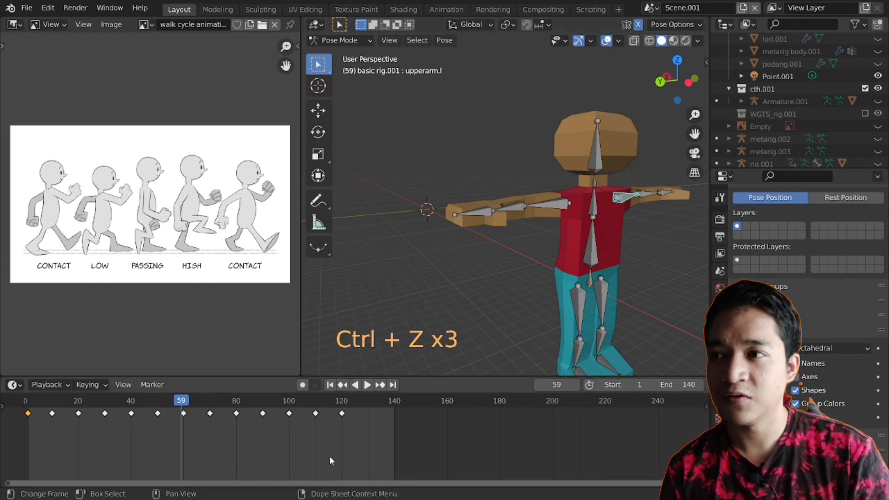
click(333, 460)
click(345, 407)
double_click(319, 436)
click(341, 404)
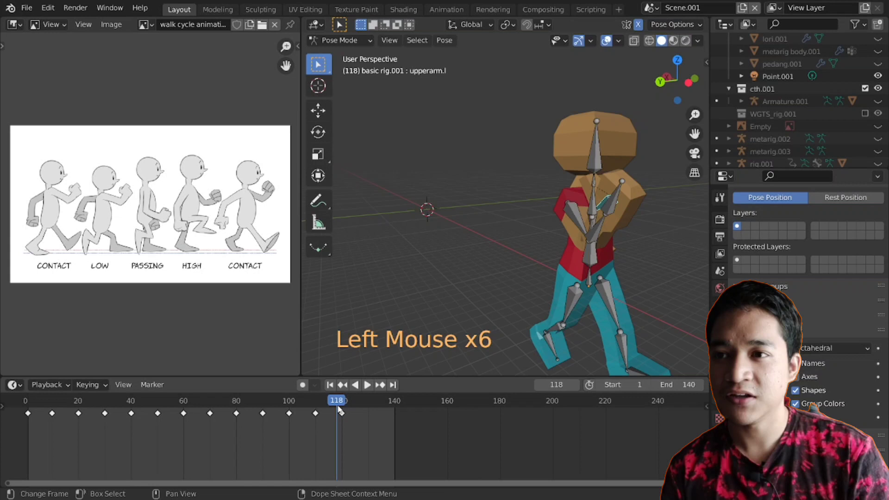
click(349, 401)
click(347, 402)
scroll(down, 3)
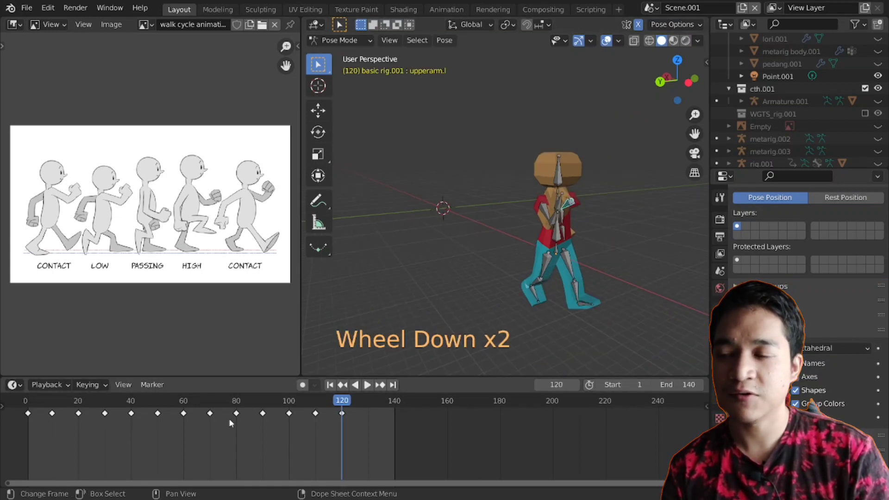
double_click(223, 445)
click(244, 416)
click(284, 449)
middle_click(576, 229)
scroll(up, 3)
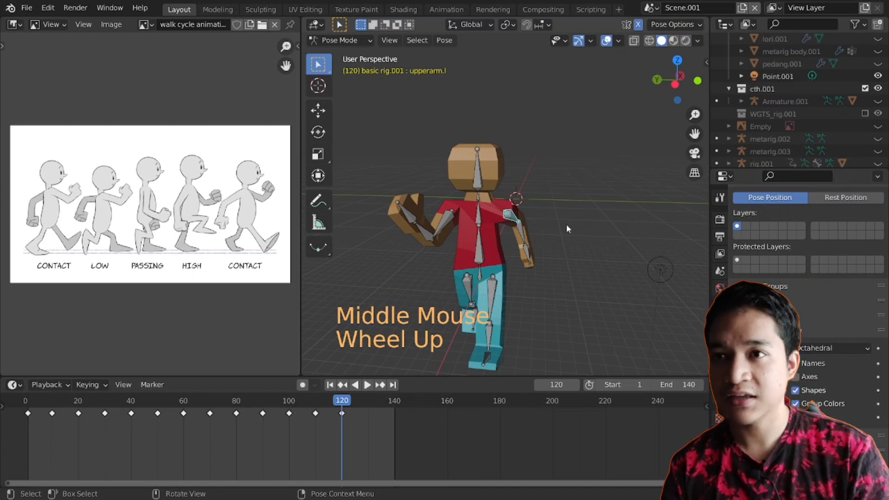
Clear rotations, start rotating a selected bone and cancel the rotation.
key(a)
key(alt+r)
click(523, 213)
key(r)
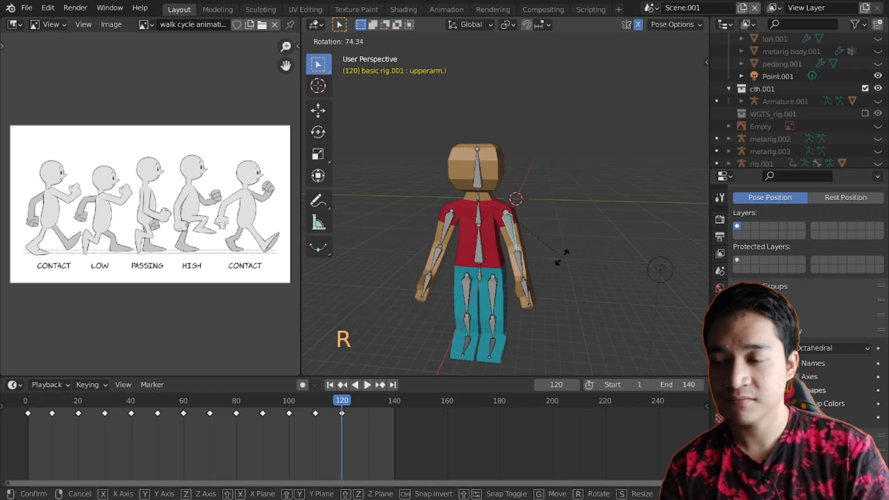
key(a)
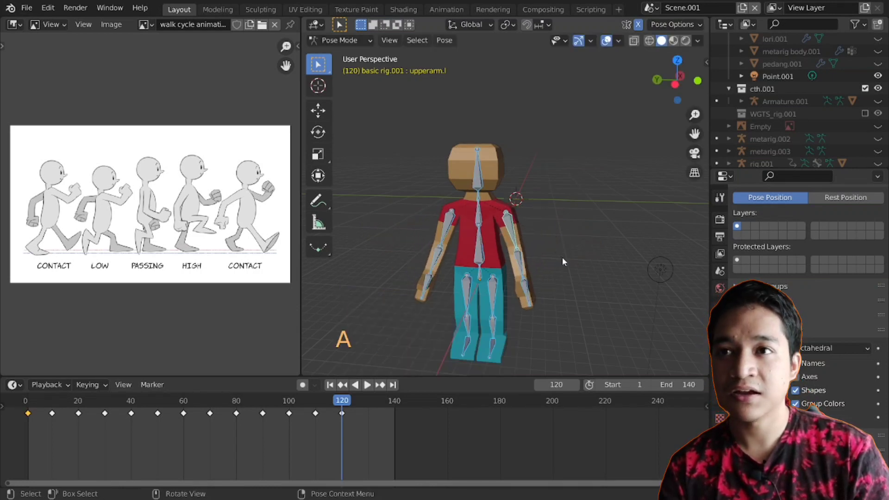
Select the first and last pose keys and play the walk cycle.
key(i)
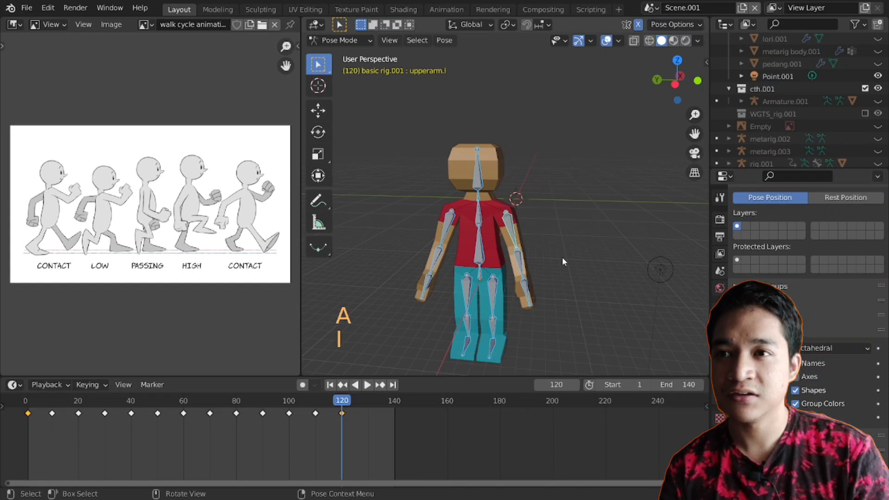
key(space)
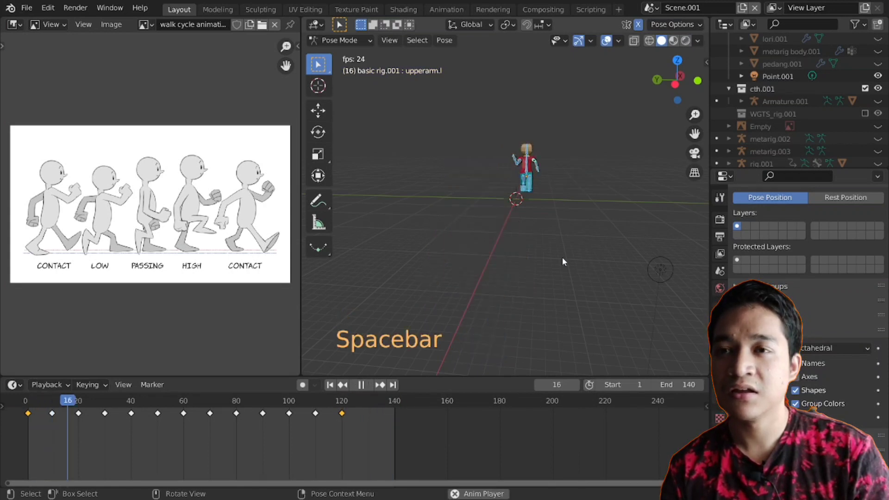
Switch the rig to Object Mode and orbit around the character while the walk plays.
middle_click(444, 224)
scroll(down, 3)
middle_click(458, 246)
key(ctrl+Tab)
scroll(down, 3)
middle_click(524, 234)
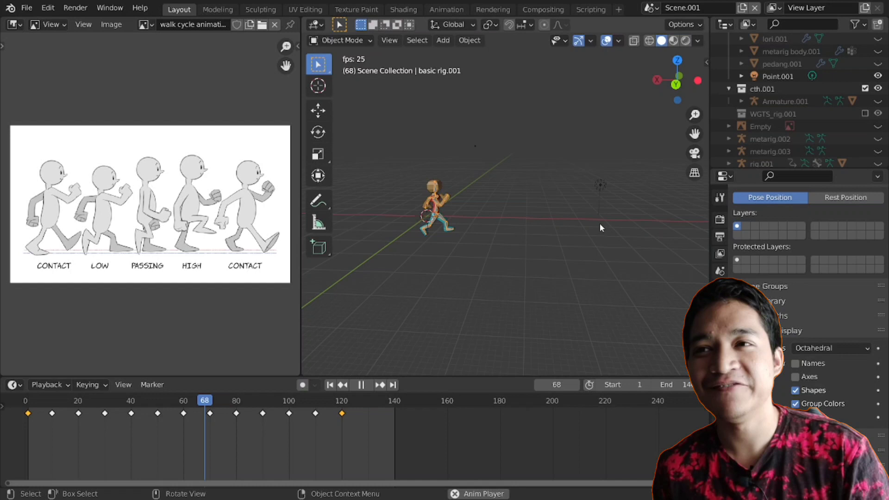
middle_click(585, 226)
middle_click(607, 309)
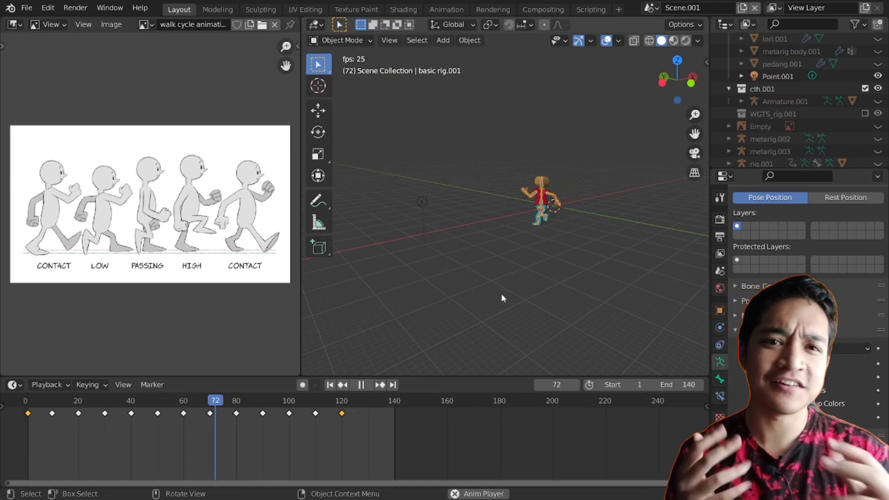
middle_click(419, 240)
middle_click(449, 209)
scroll(down, 3)
middle_click(430, 249)
middle_click(562, 238)
middle_click(588, 231)
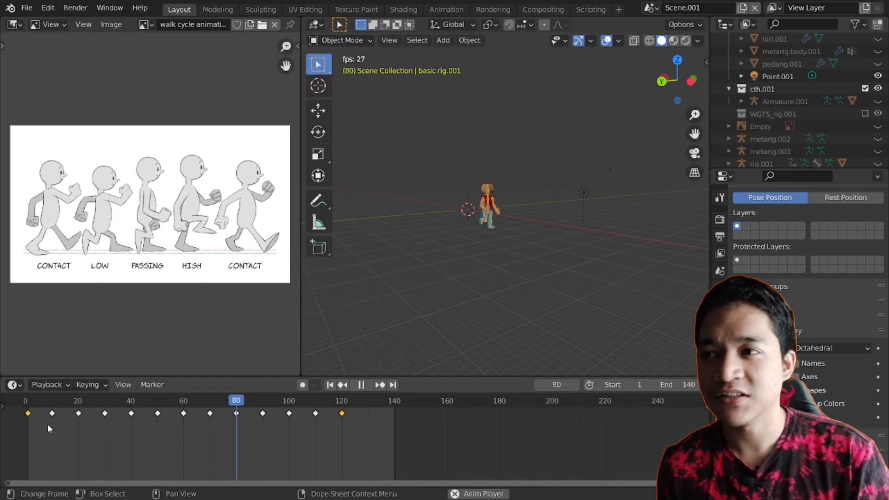
Stop playback and step the playhead through frames 10, 50, 60 and back to 10.
key(space)
click(58, 414)
click(55, 406)
click(55, 411)
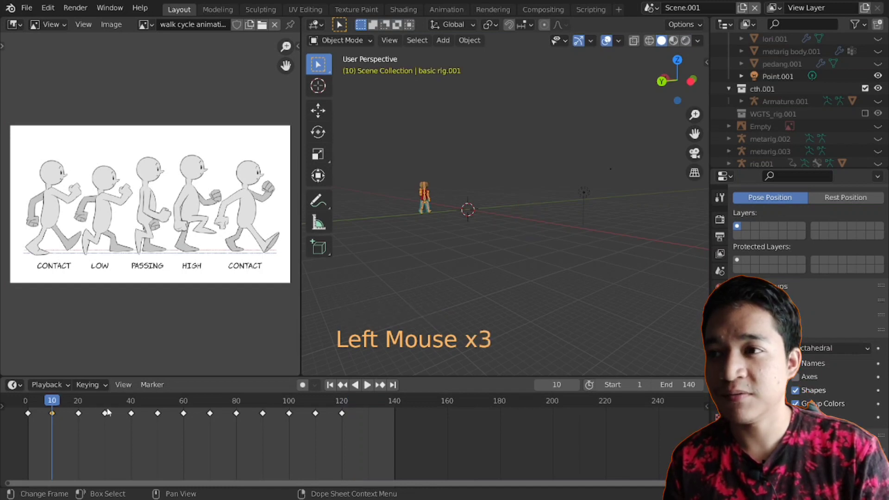
click(161, 406)
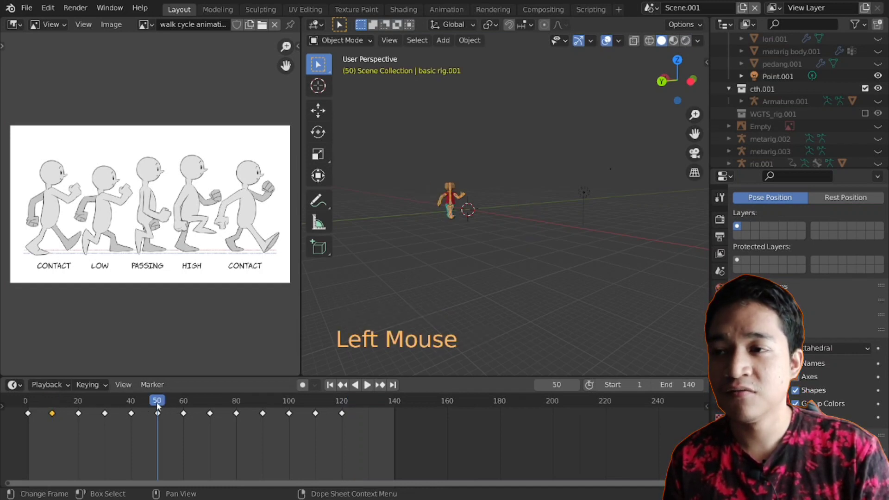
click(161, 406)
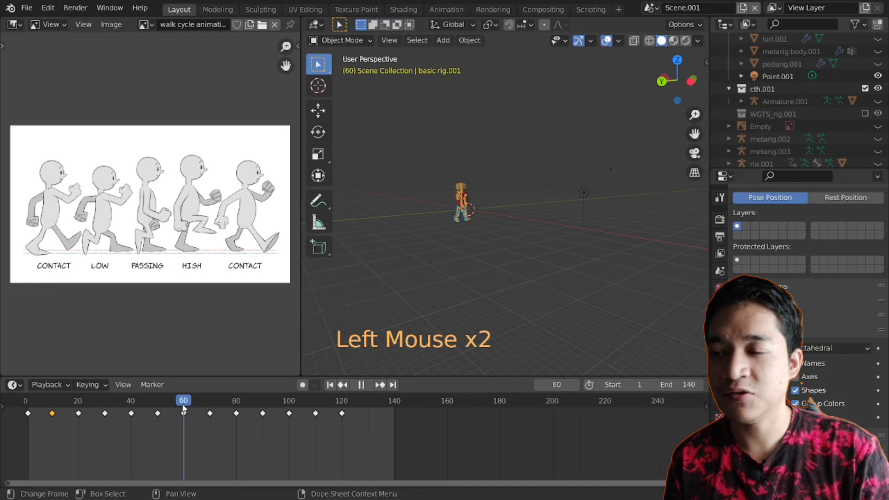
click(56, 406)
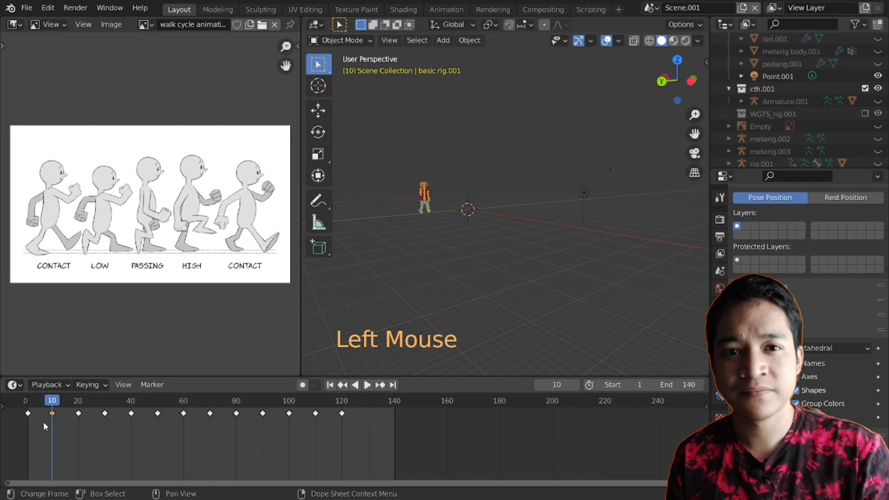